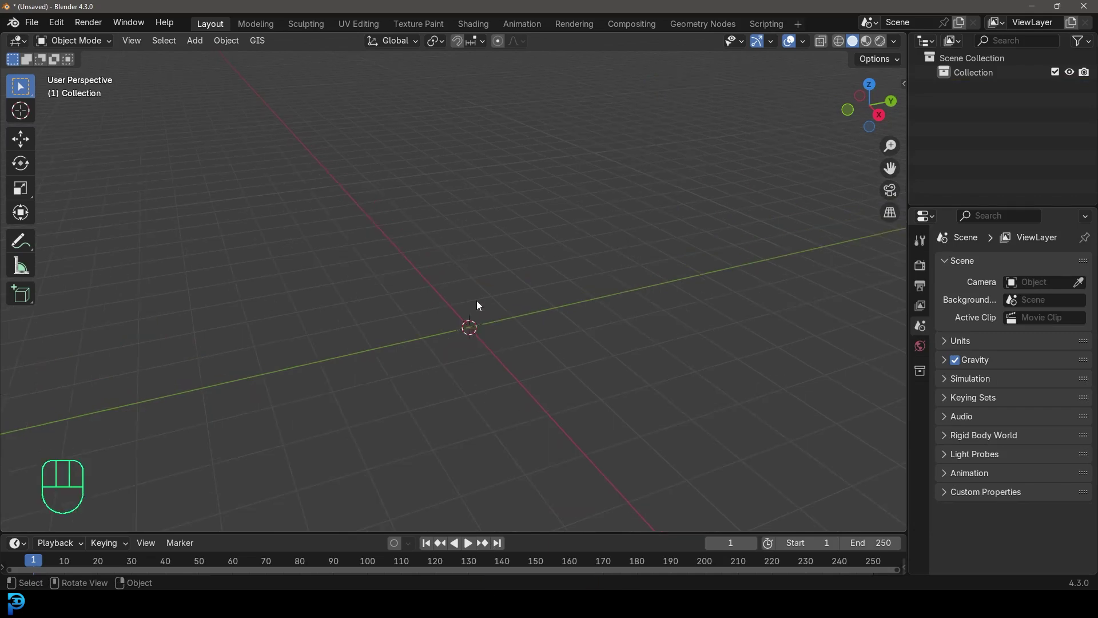
Add a UV sphere at the scene origin via the Shift+A add menu.
{"action": "key", "text": "shift+a"}
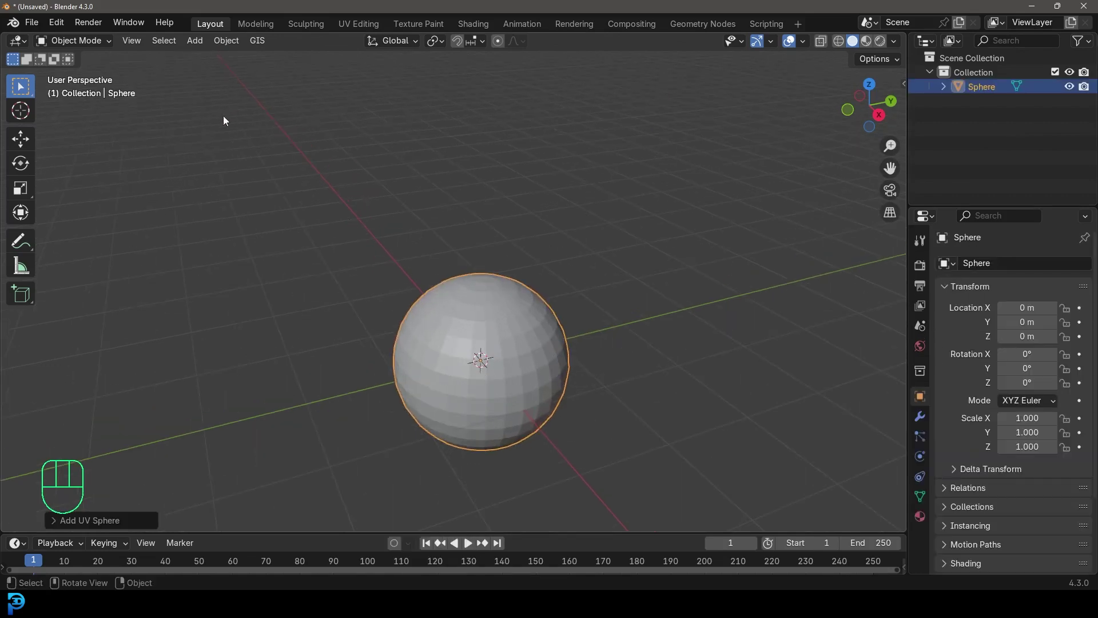
In Edit Mode front view with X-Ray on, box-select the left half of the sphere's vertices.
{"action": "left_click_drag", "start_coordinate": [95, 45], "coordinate": [93, 68]}
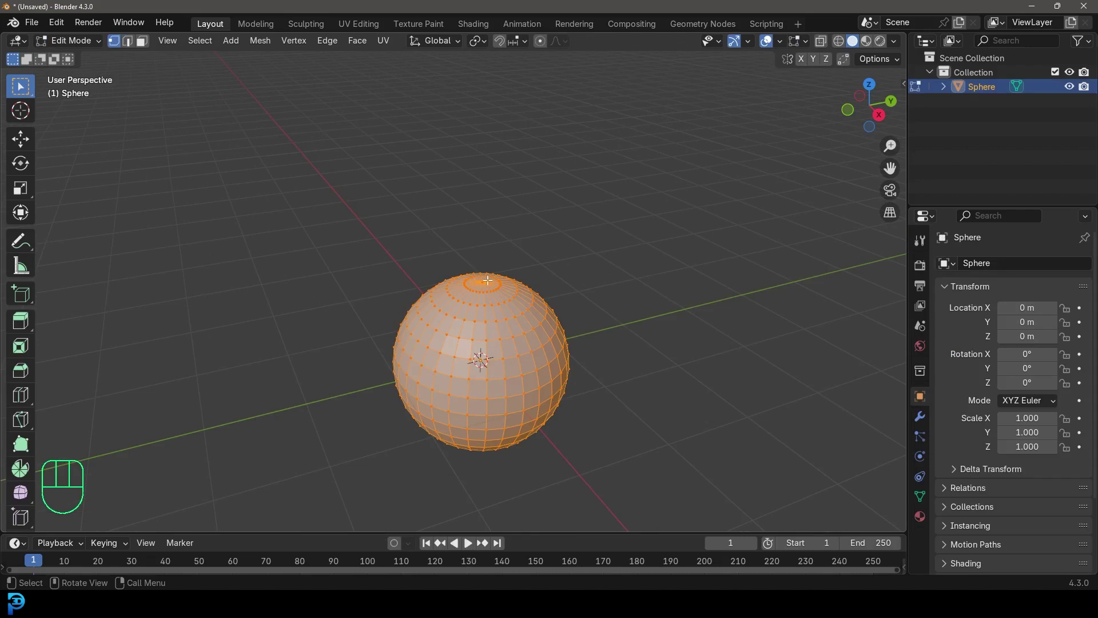
{"action": "key", "text": "KP_1"}
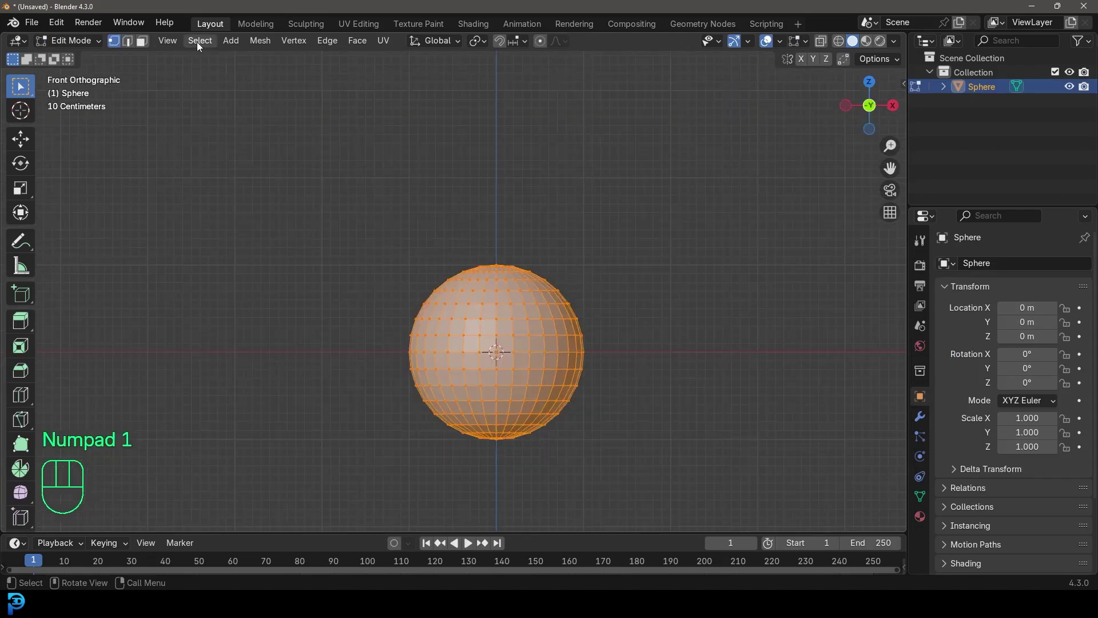
{"action": "left_click_drag", "start_coordinate": [179, 43], "coordinate": [866, 206]}
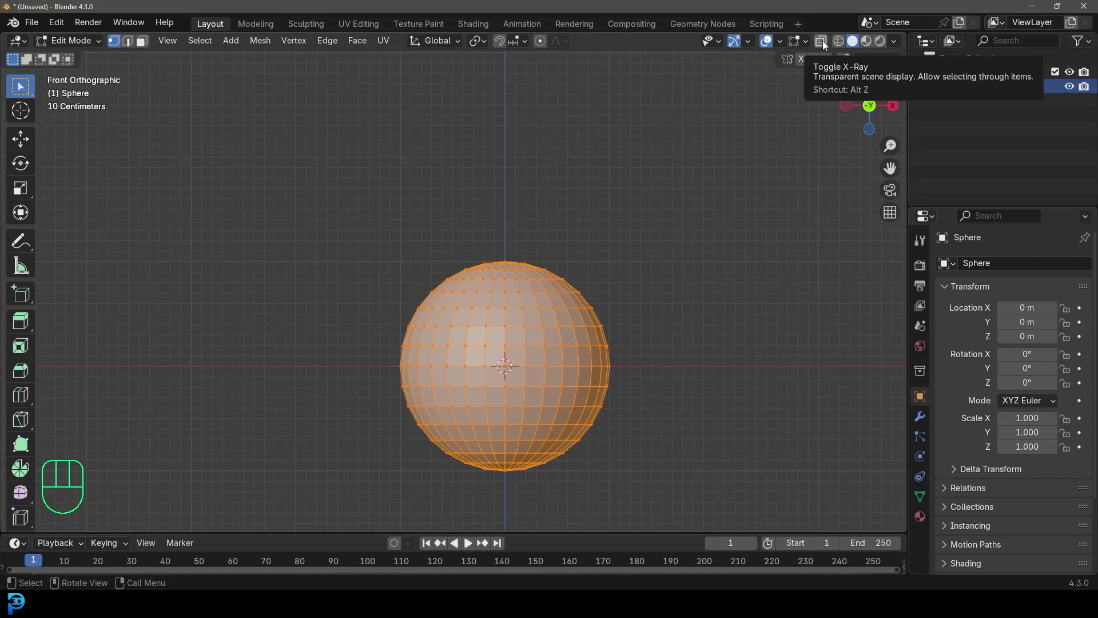
{"action": "left_click", "coordinate": [829, 44]}
{"action": "left_click_drag", "start_coordinate": [452, 477], "coordinate": [505, 504]}
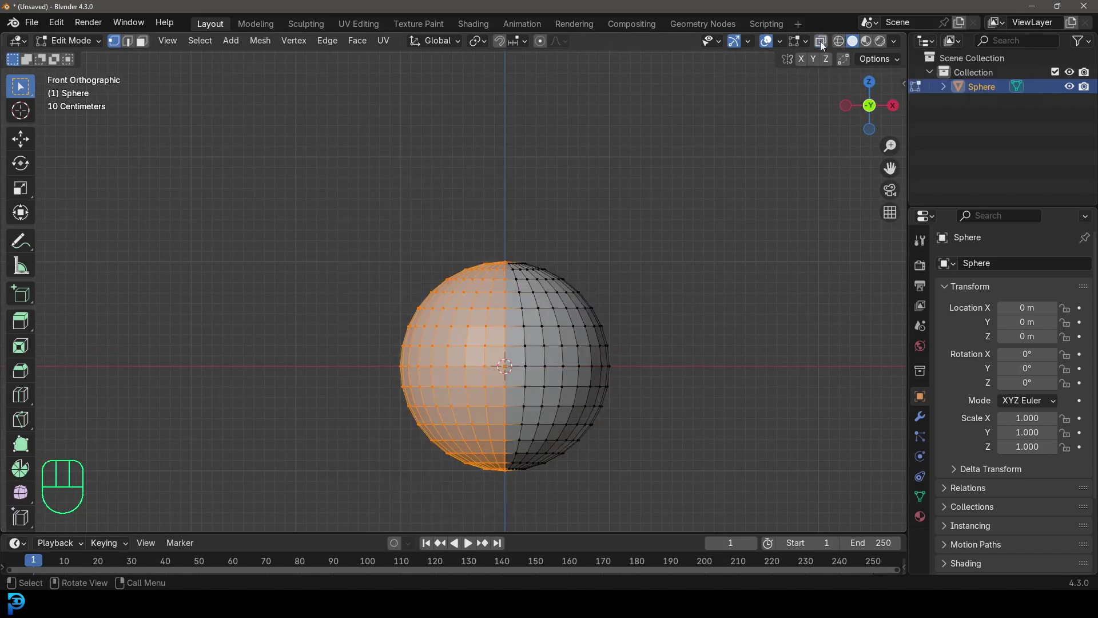
{"action": "left_click_drag", "start_coordinate": [382, 350], "coordinate": [505, 503]}
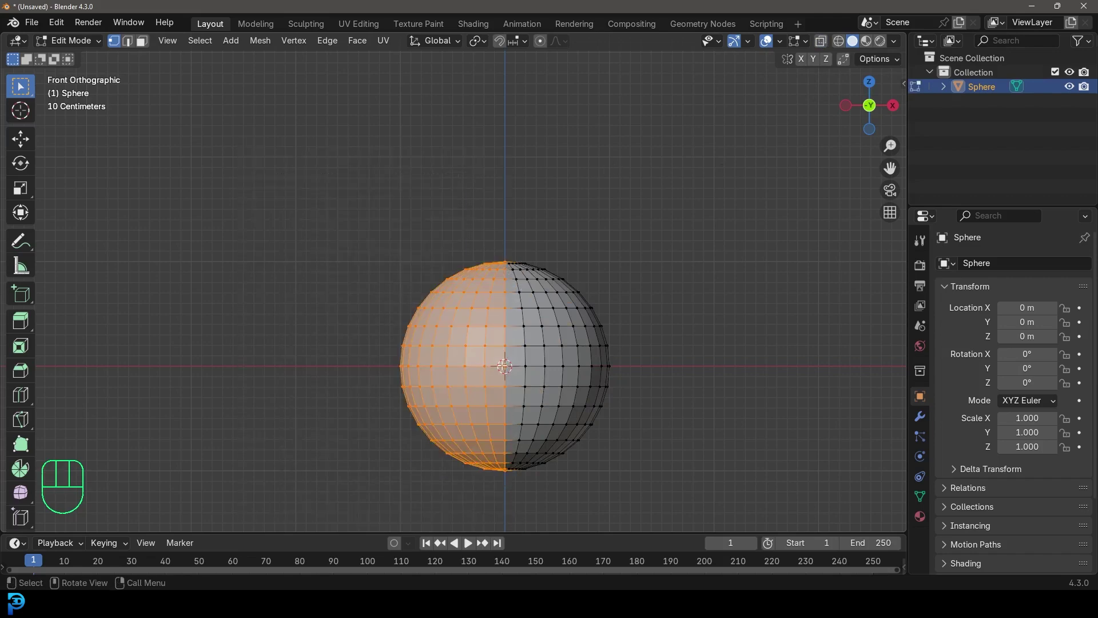
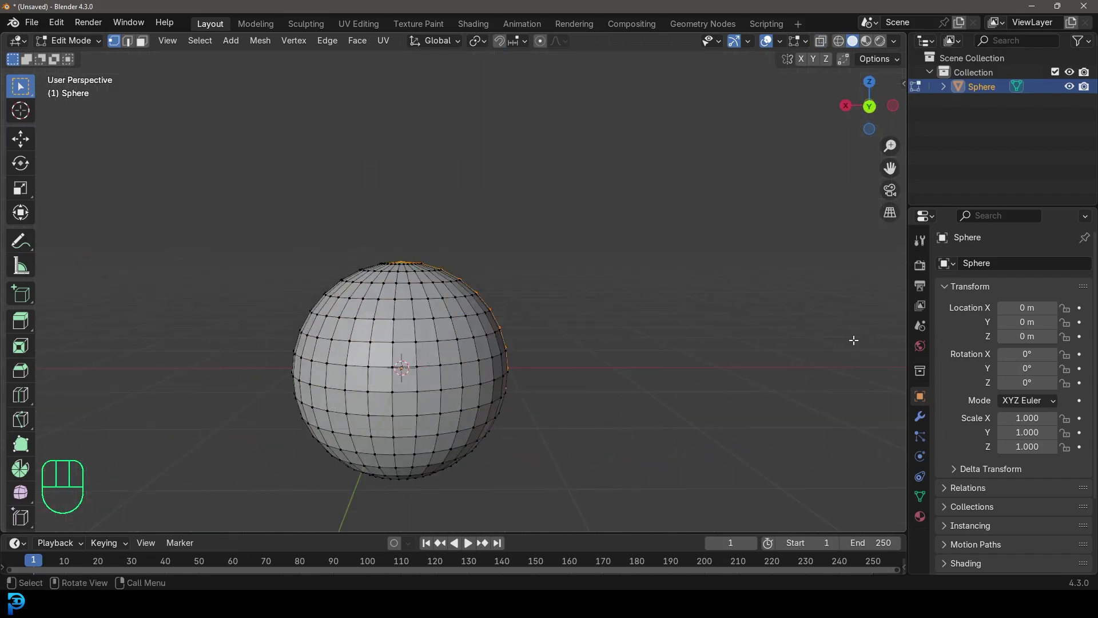
{"action": "key", "text": "KP_1"}
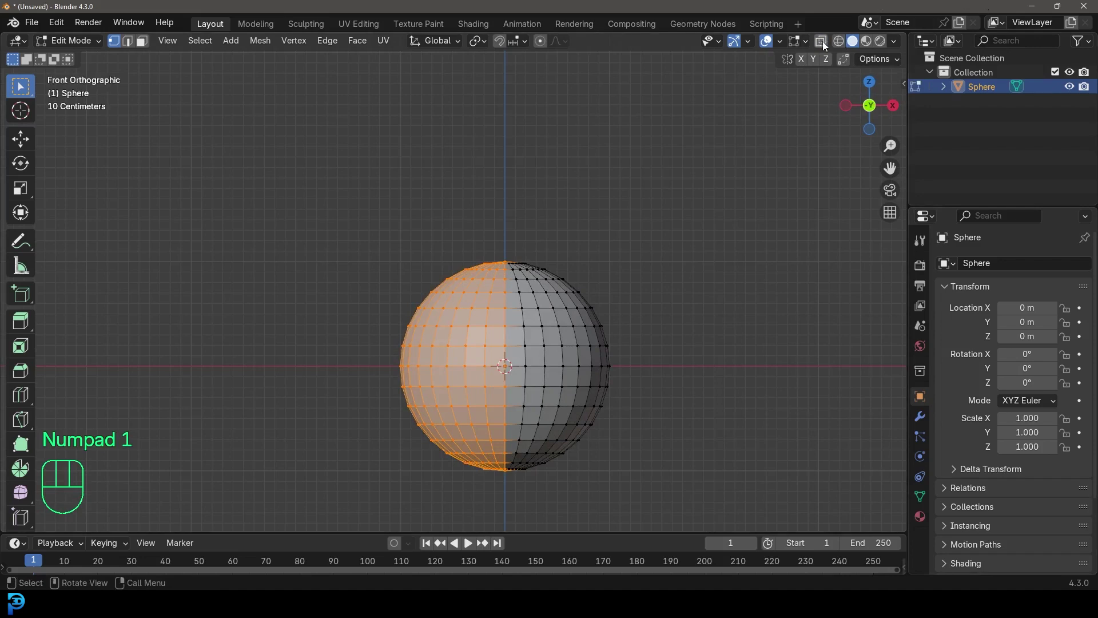
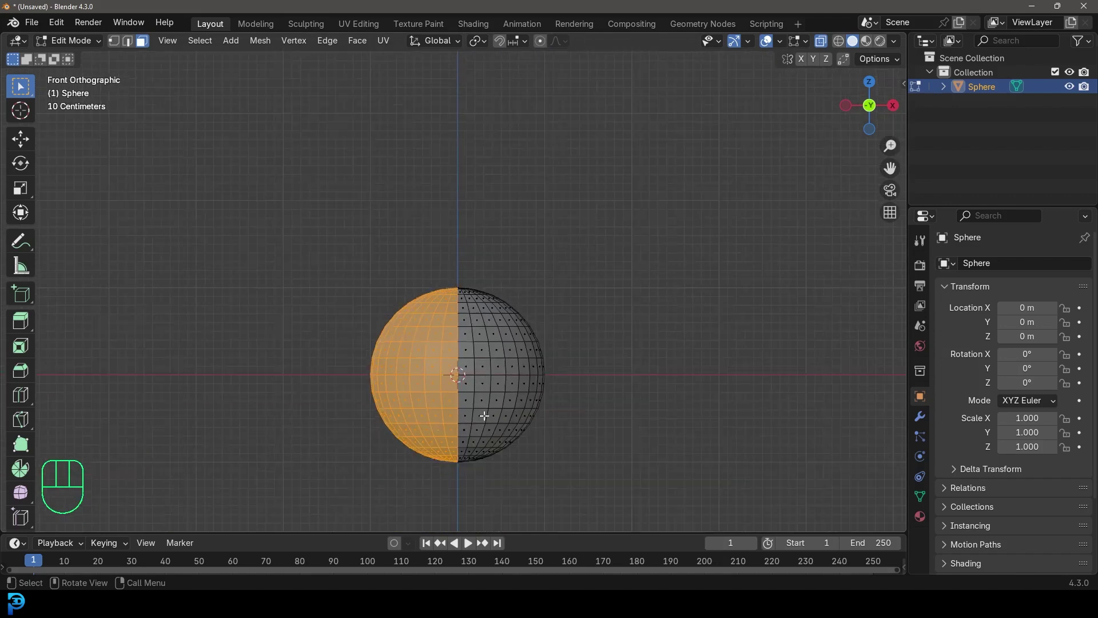
Separate the selected left half into its own object Sphere.001 with P > Selection.
{"action": "left_click_drag", "start_coordinate": [494, 420], "coordinate": [522, 378]}
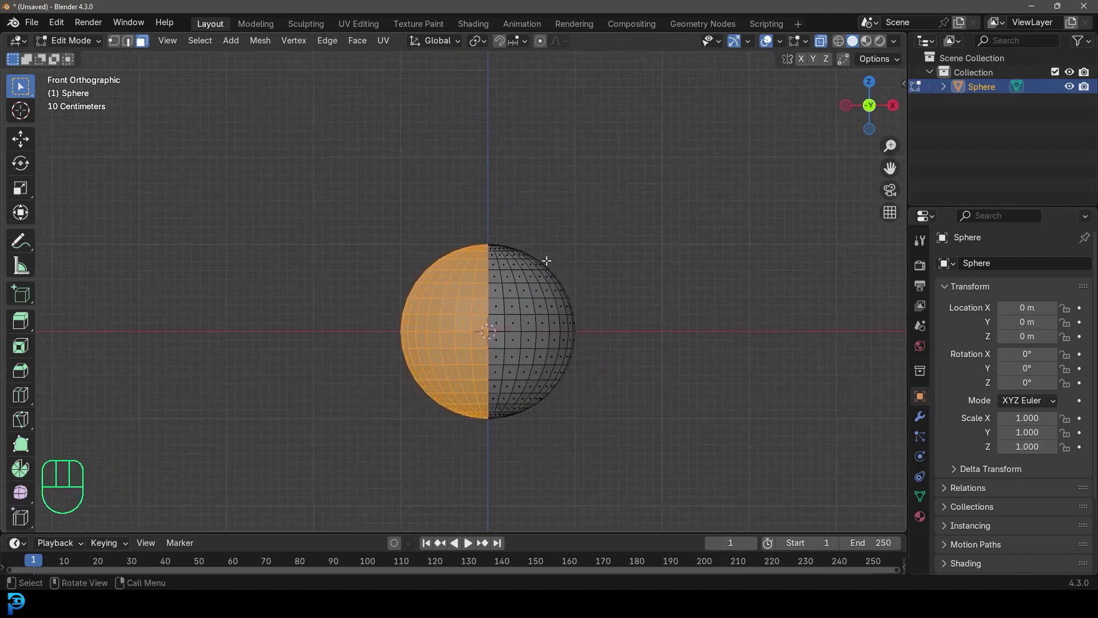
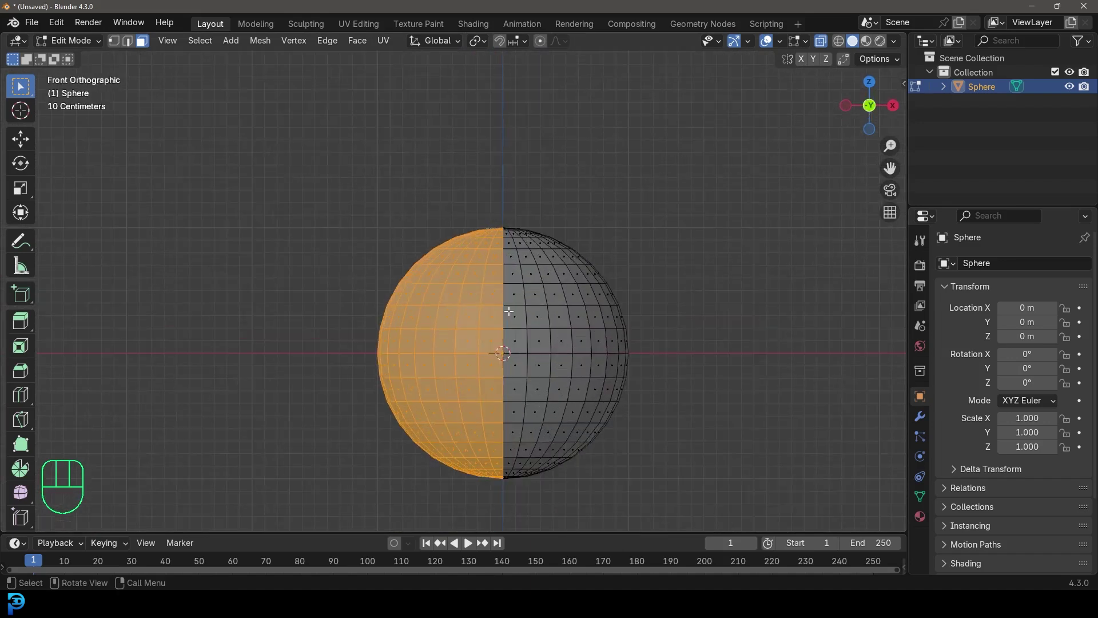
{"action": "key", "text": "p"}
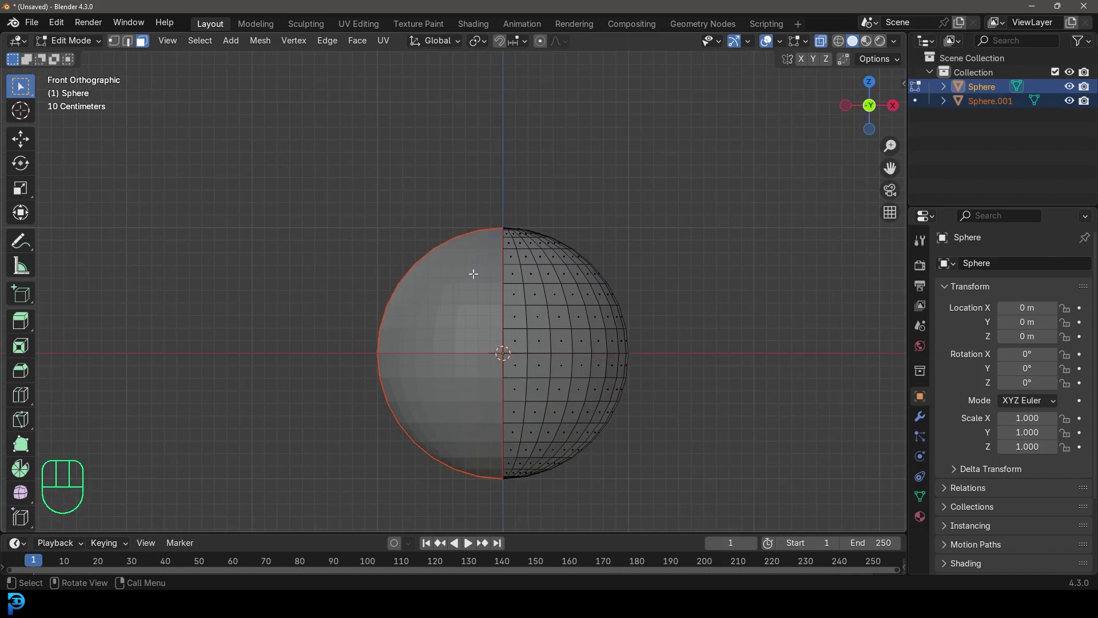
In Object Mode rotate Sphere.001 90° around X and add Sphere to the selection.
{"action": "left_click_drag", "start_coordinate": [88, 49], "coordinate": [87, 66]}
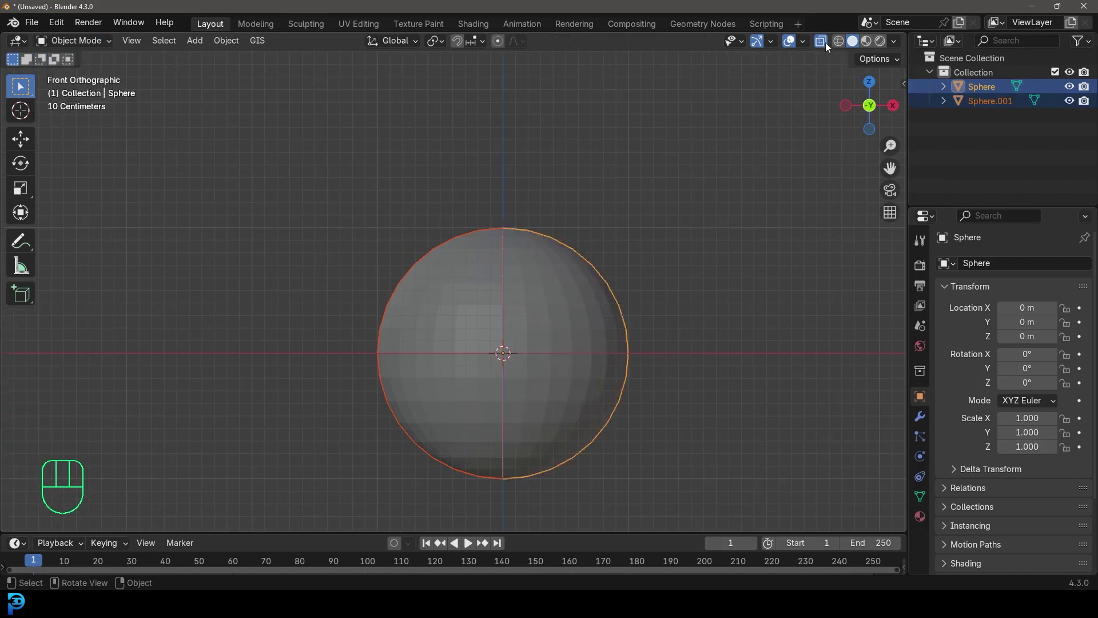
{"action": "left_click", "coordinate": [832, 46]}
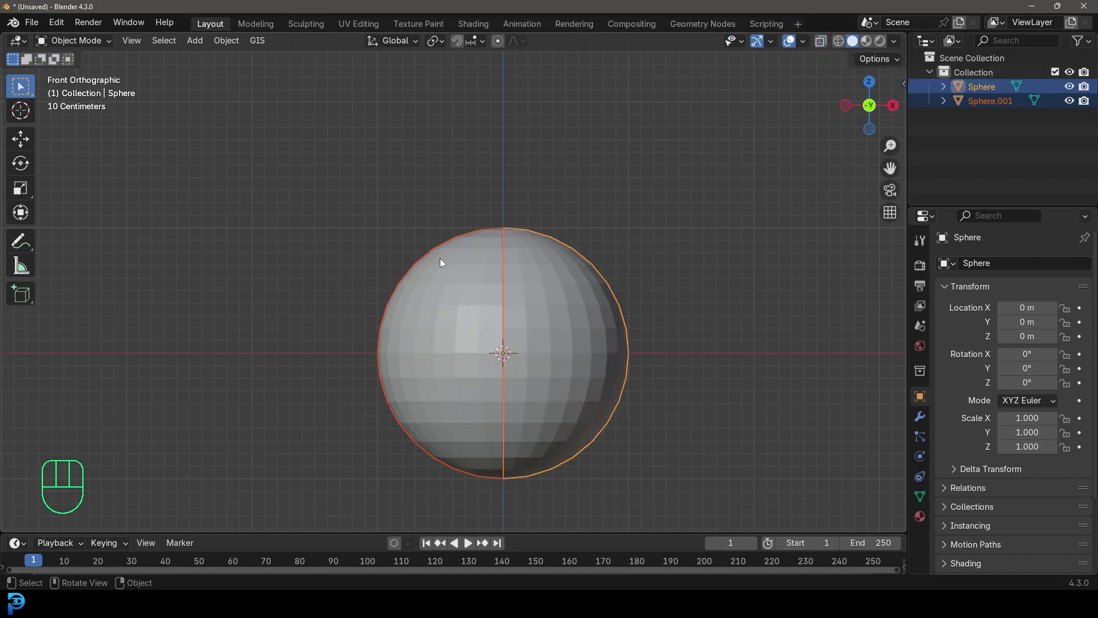
{"action": "left_click", "coordinate": [433, 304]}
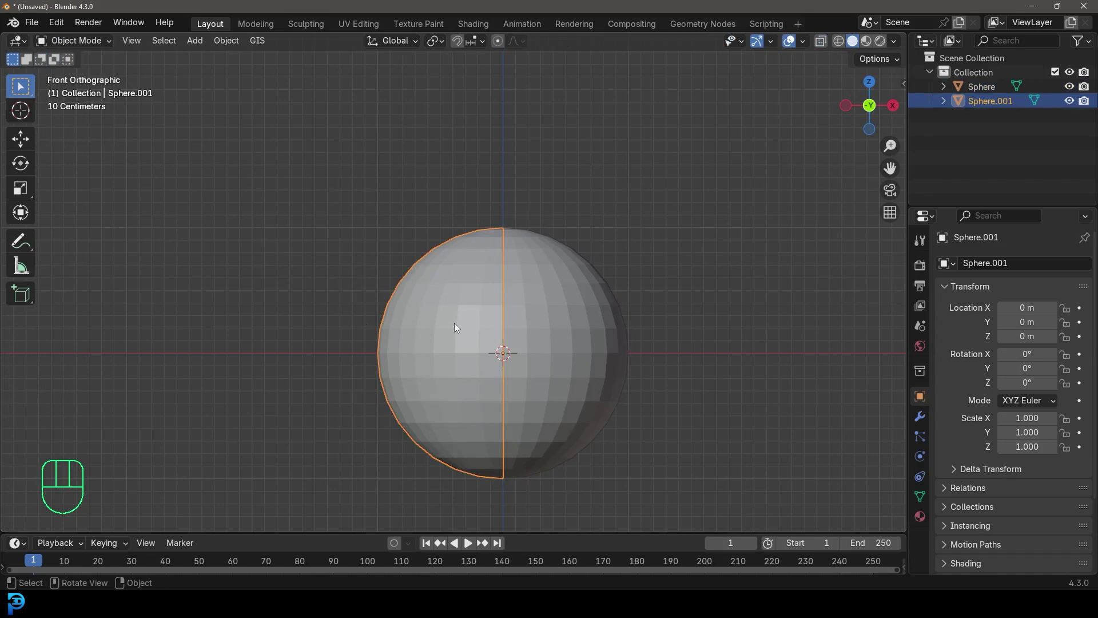
{"action": "key", "text": "r"}
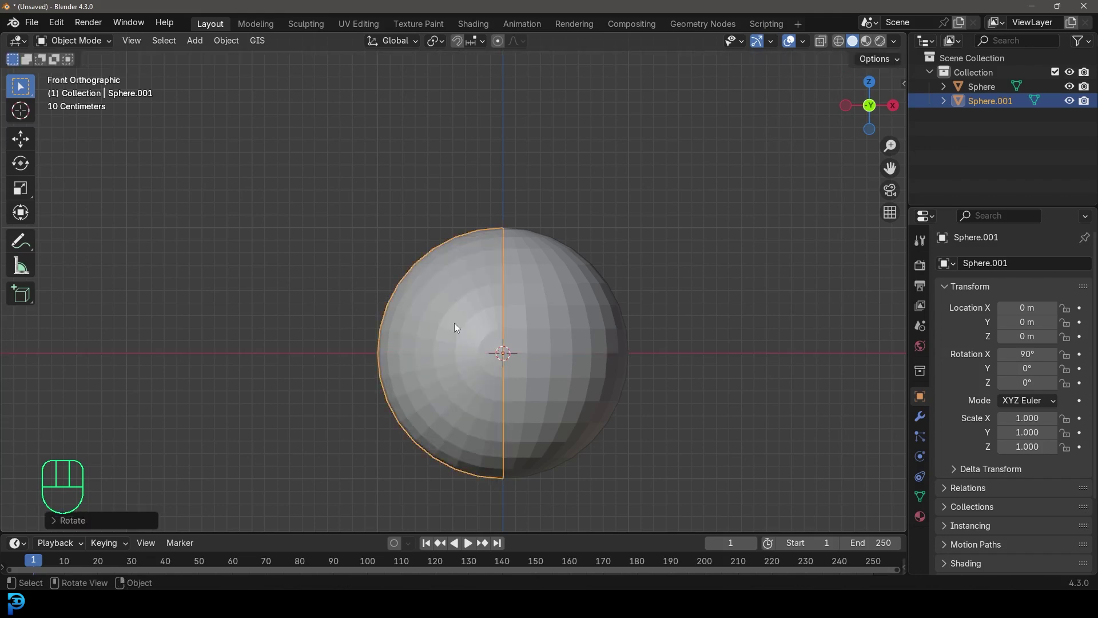
{"action": "key", "text": "g"}
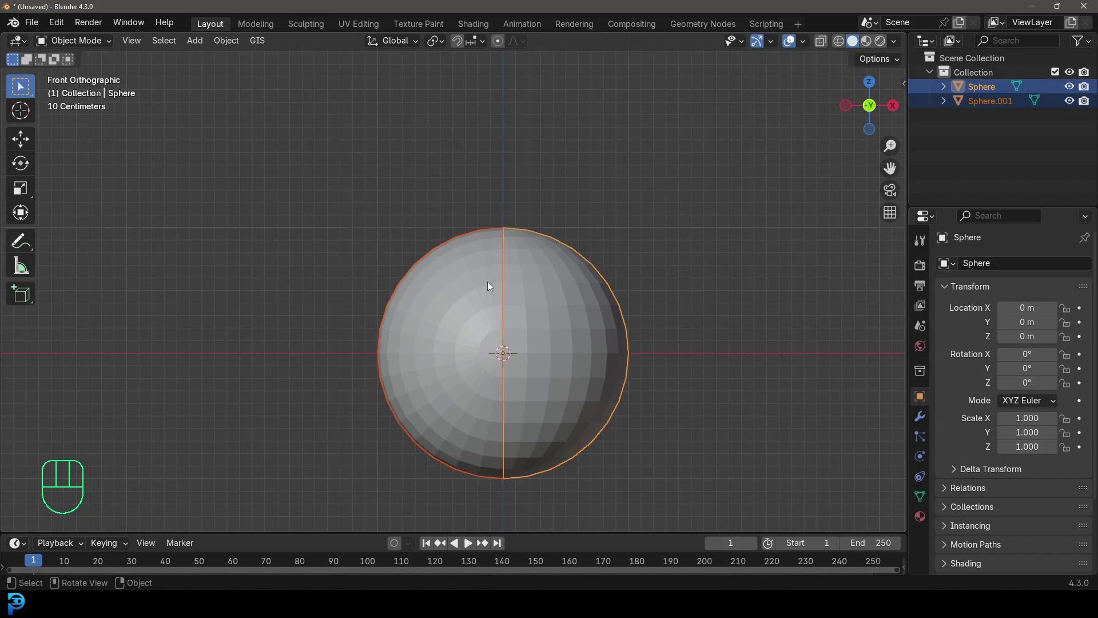
Join the two halves into one Sphere object and enter its Edit Mode.
{"action": "key", "text": "ctrl+j"}
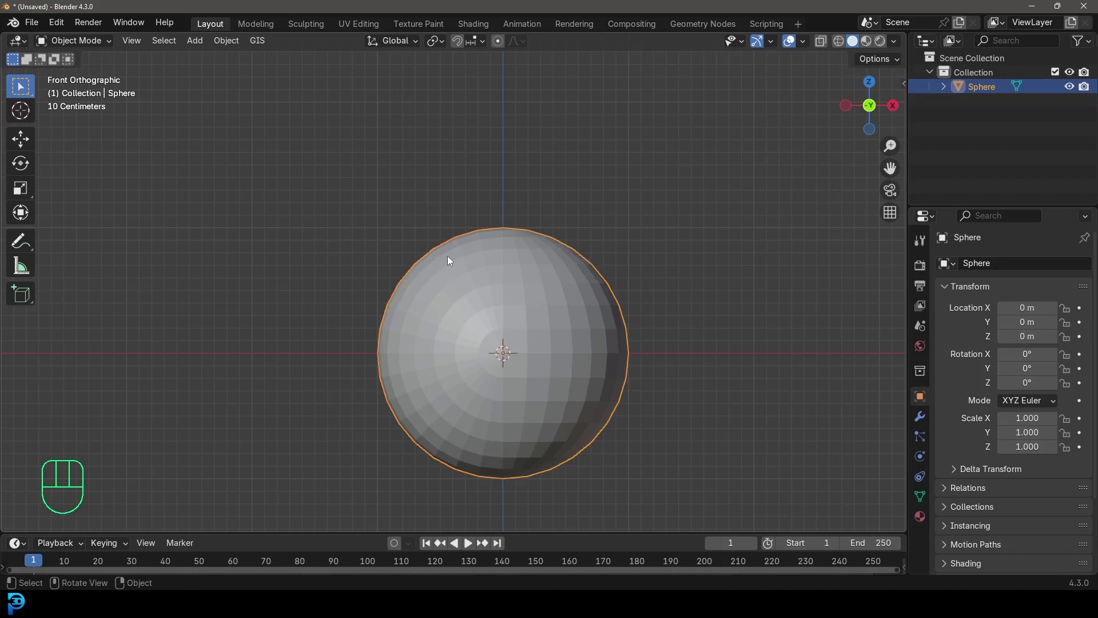
{"action": "key", "text": "Tab"}
{"action": "key", "text": "Tab"}
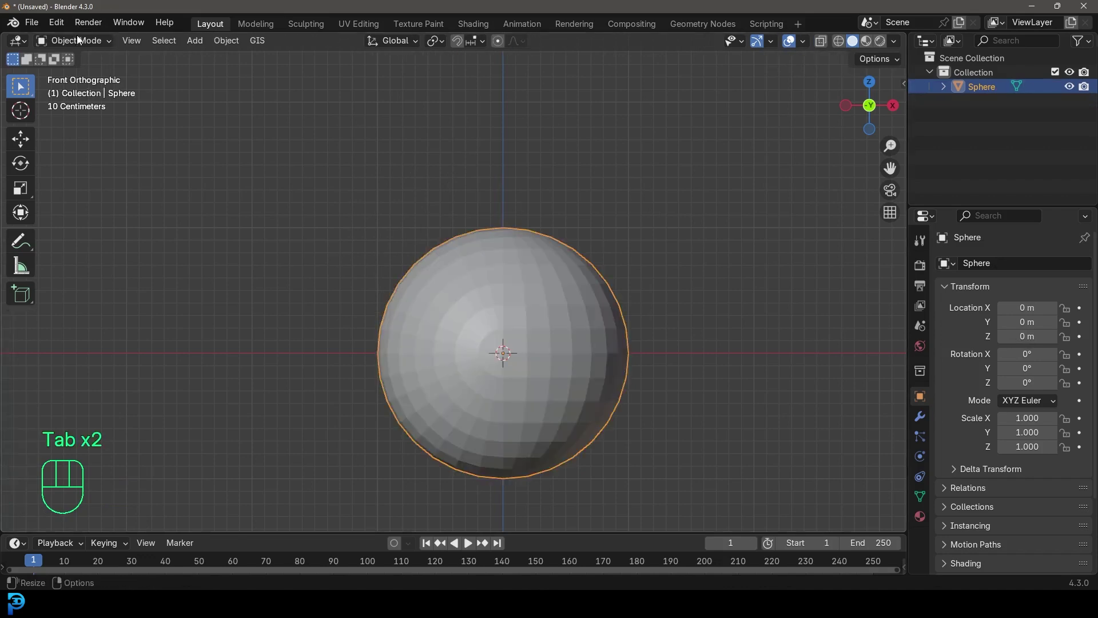
{"action": "left_click_drag", "start_coordinate": [80, 42], "coordinate": [82, 72]}
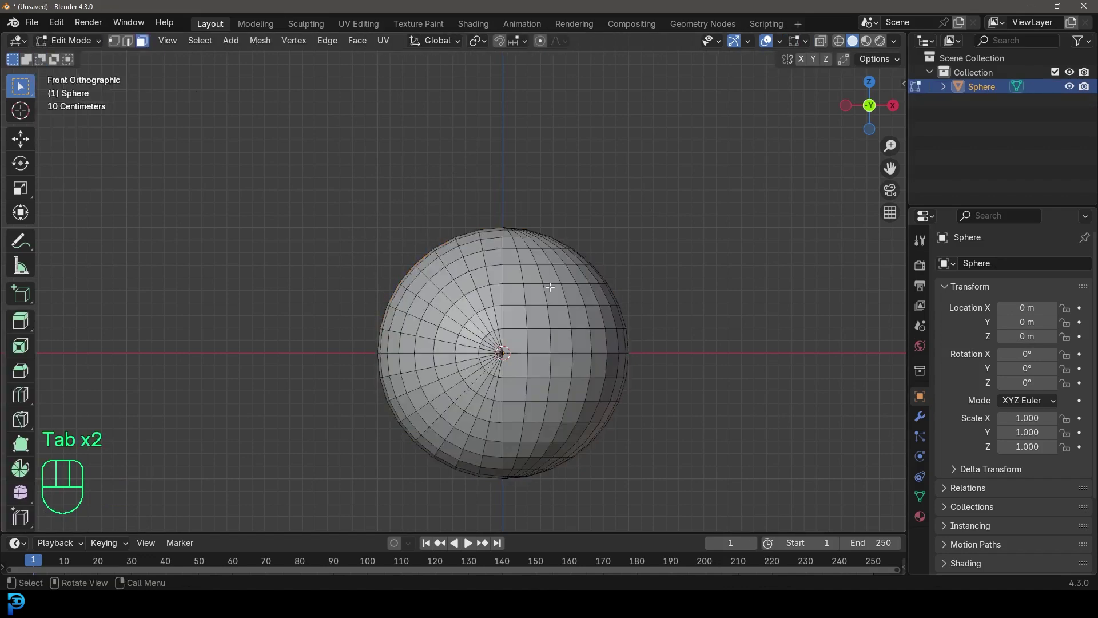
{"action": "key", "text": "Tab"}
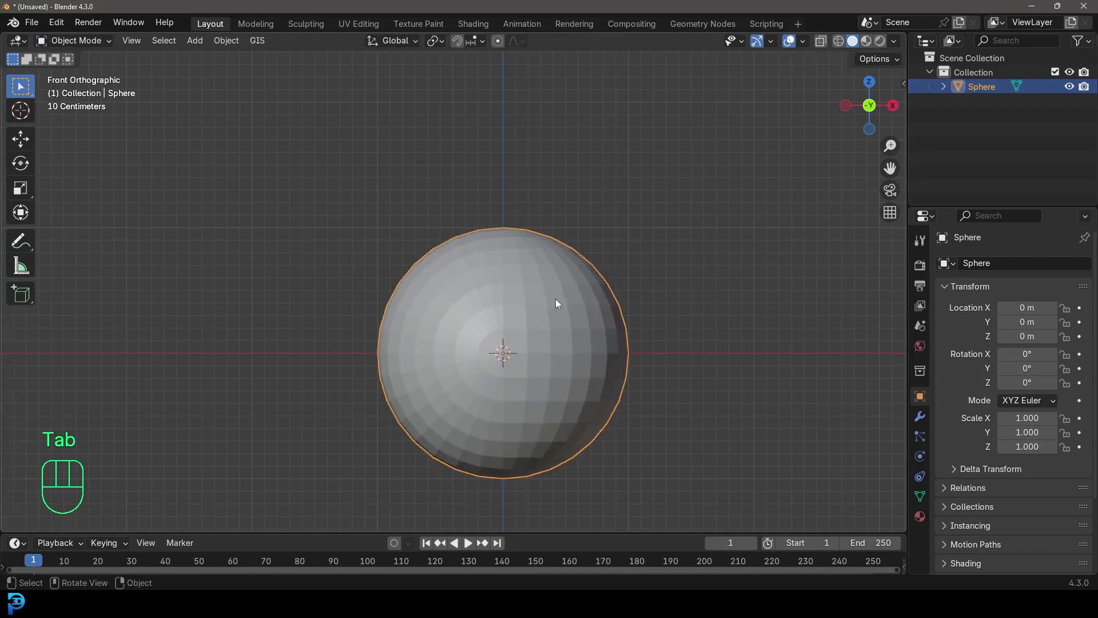
{"action": "key", "text": "Tab"}
{"action": "key", "text": "Tab"}
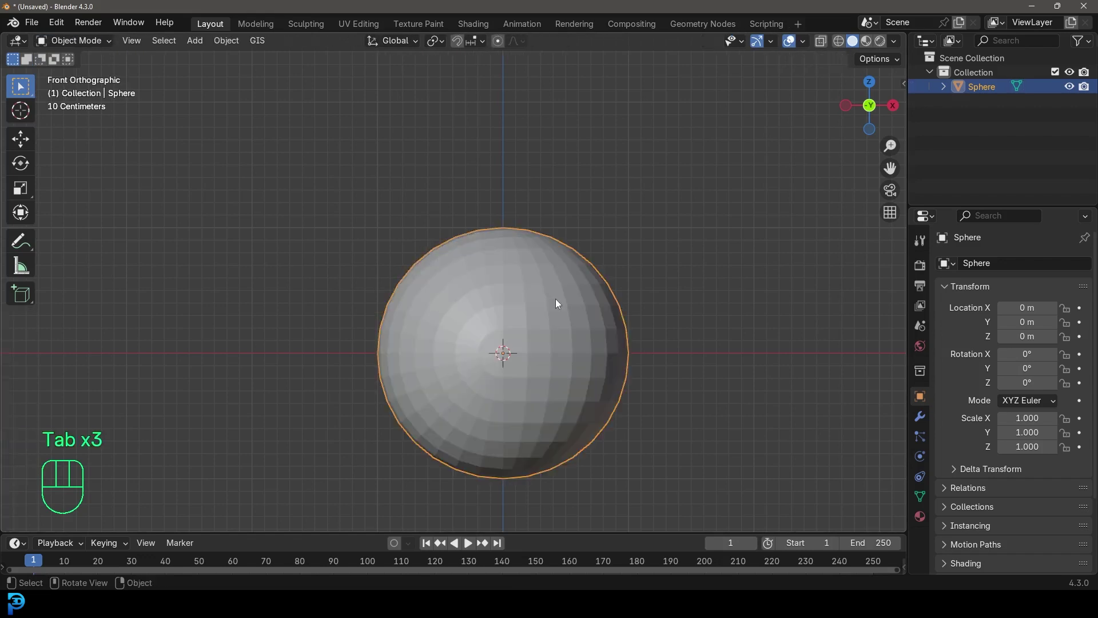
Select one right-half face and its linked faces, then deselect everything.
{"action": "left_click_drag", "start_coordinate": [80, 47], "coordinate": [133, 71]}
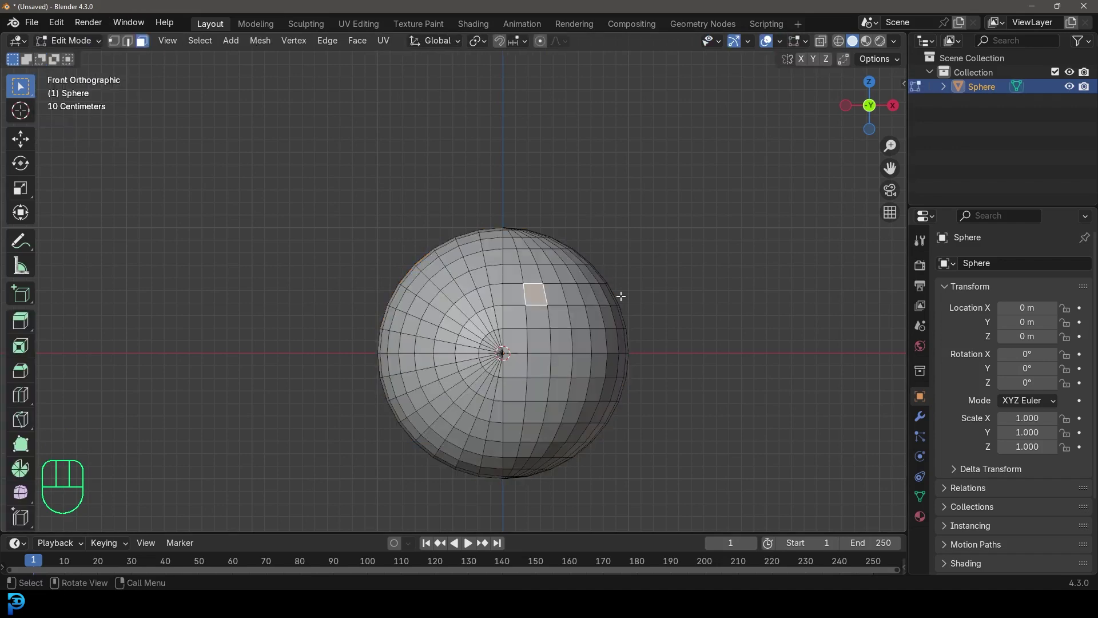
{"action": "key", "text": "ctrl+l"}
{"action": "key", "text": "g"}
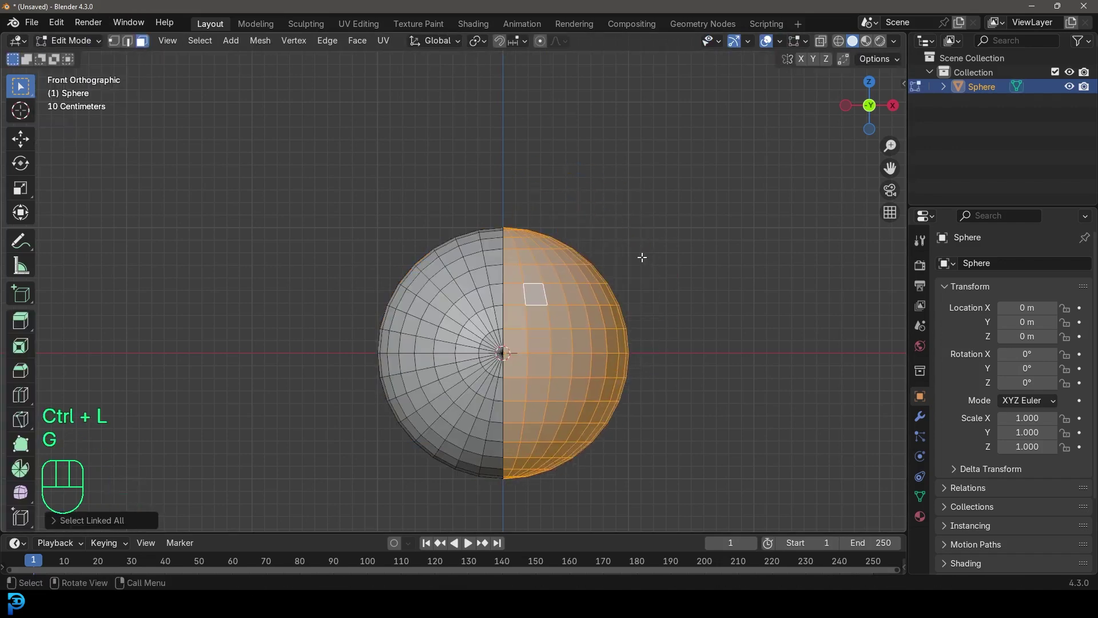
Select all and Merge by Distance, removing 32 duplicate seam vertices.
{"action": "key", "text": "alt+a"}
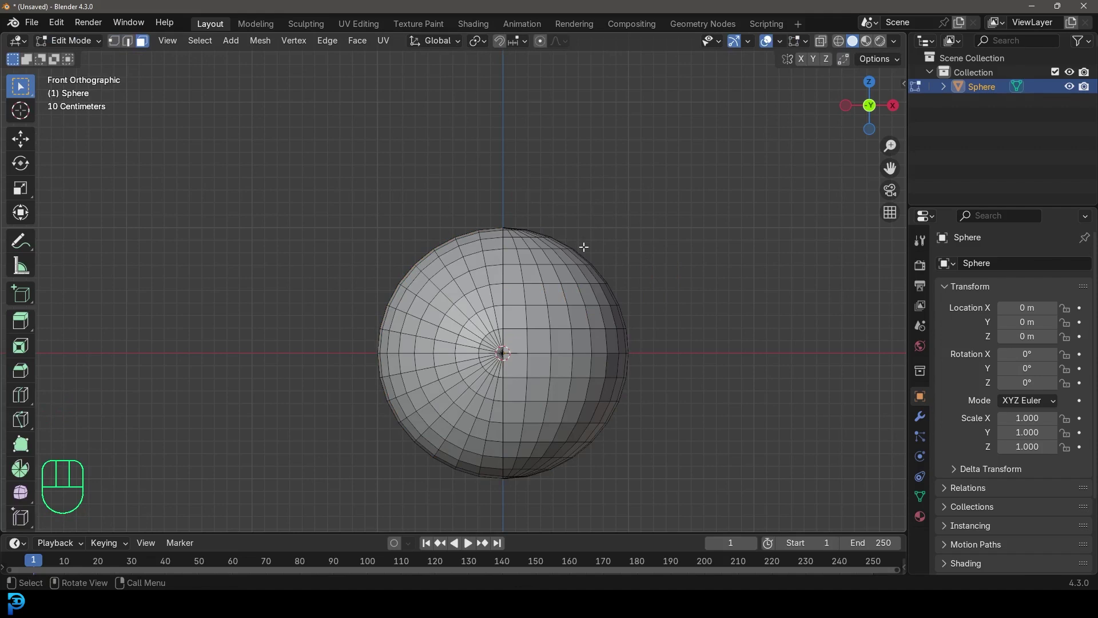
{"action": "key", "text": "a"}
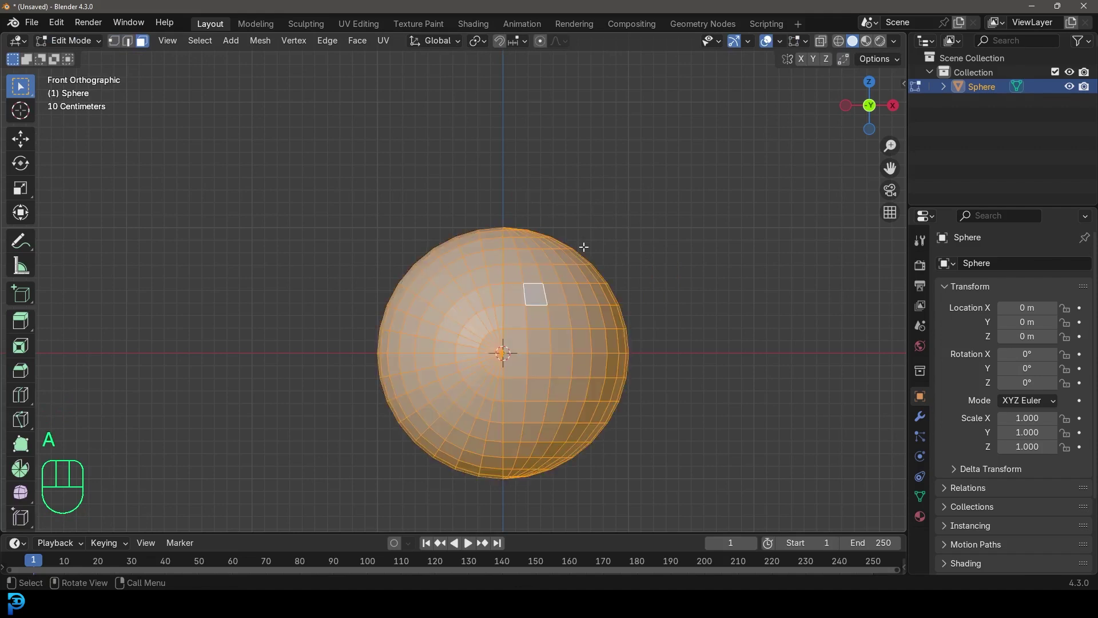
{"action": "key", "text": "F3"}
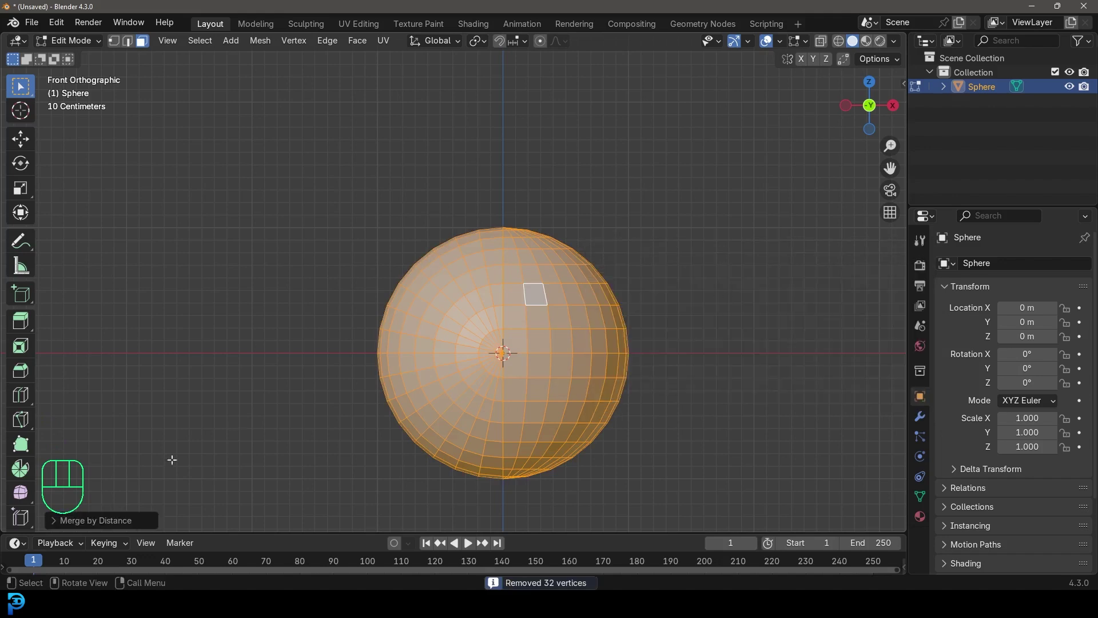
{"action": "left_click", "coordinate": [62, 525]}
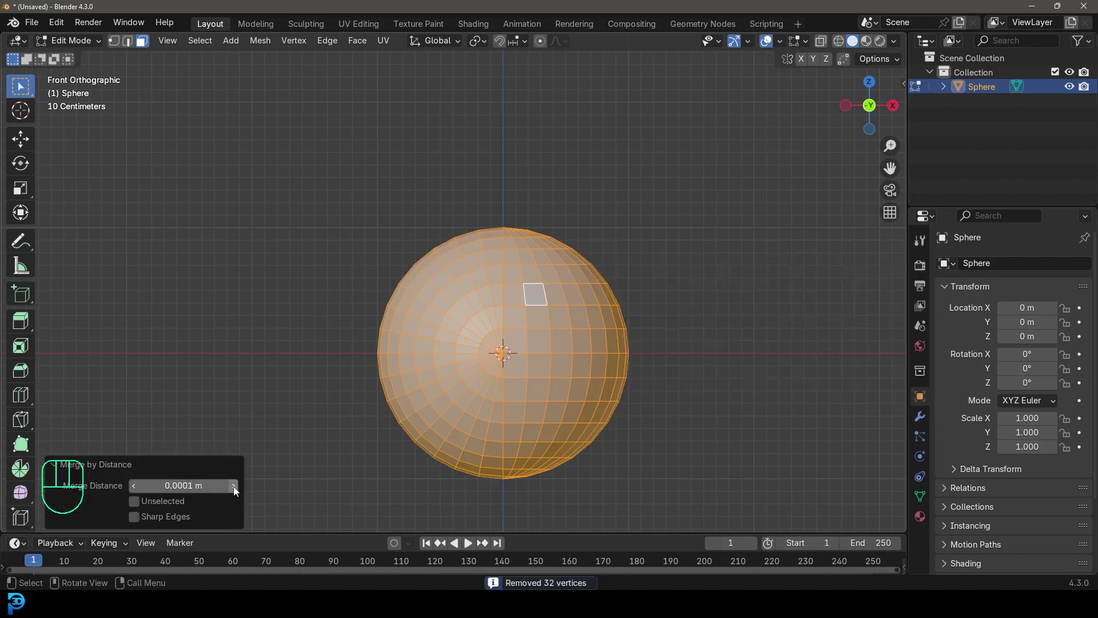
{"action": "left_click", "coordinate": [240, 490]}
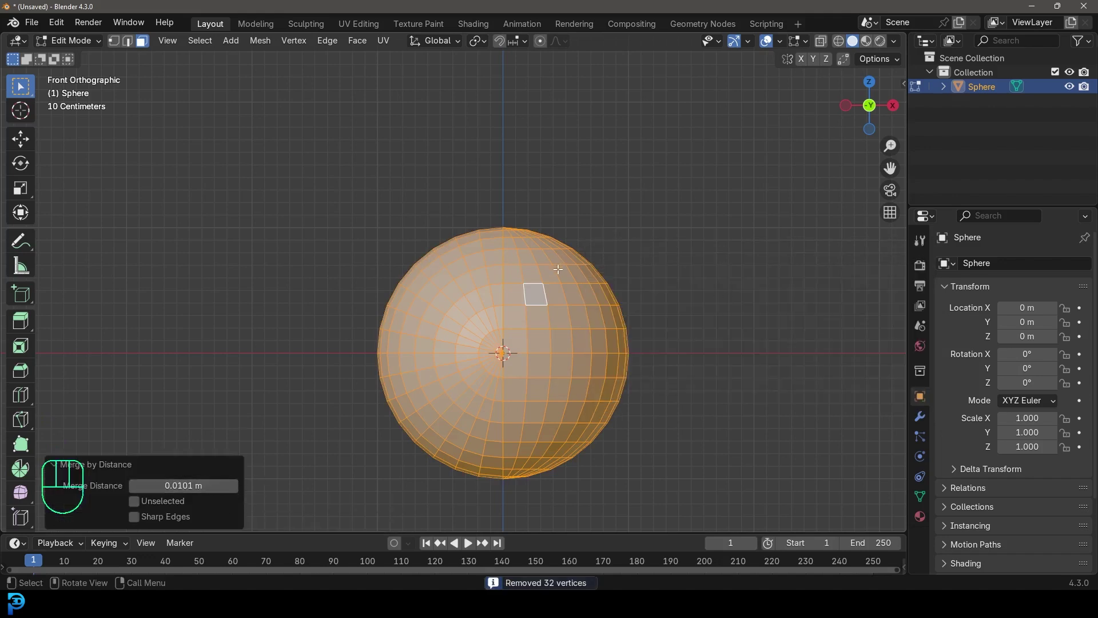
{"action": "left_click", "coordinate": [58, 467]}
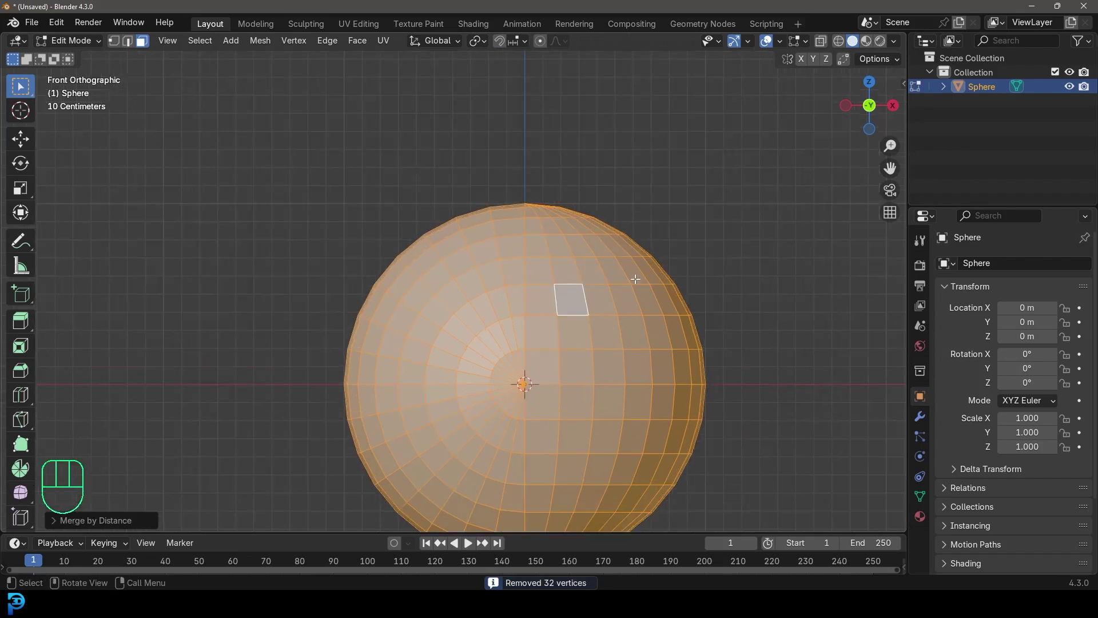
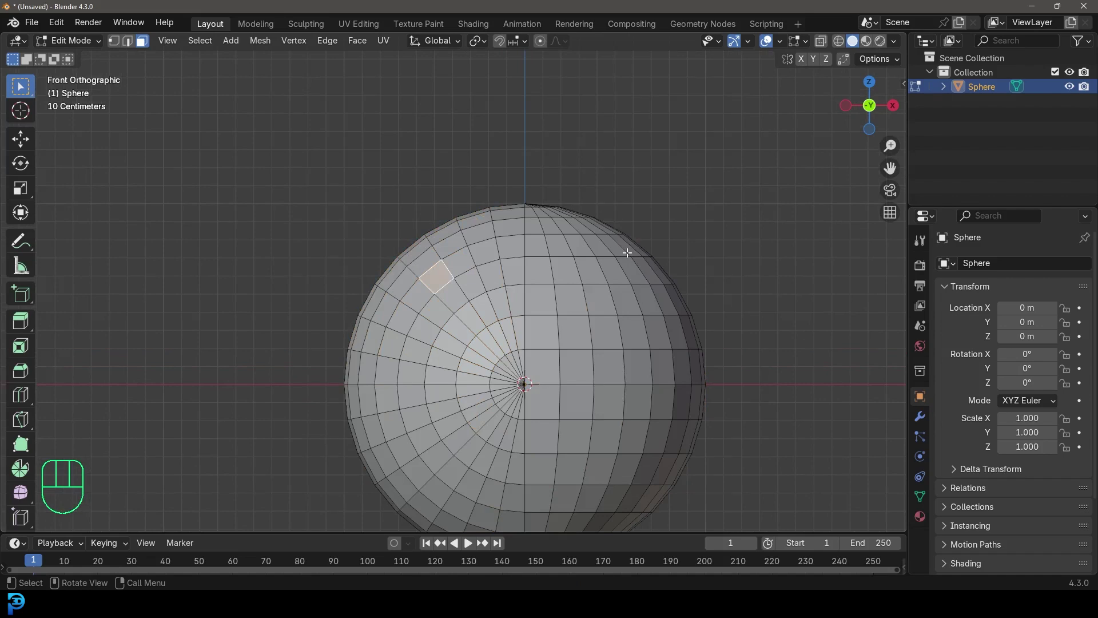
Select linked faces from one face, confirming the whole sphere is one connected mesh.
{"action": "key", "text": "ctrl+l"}
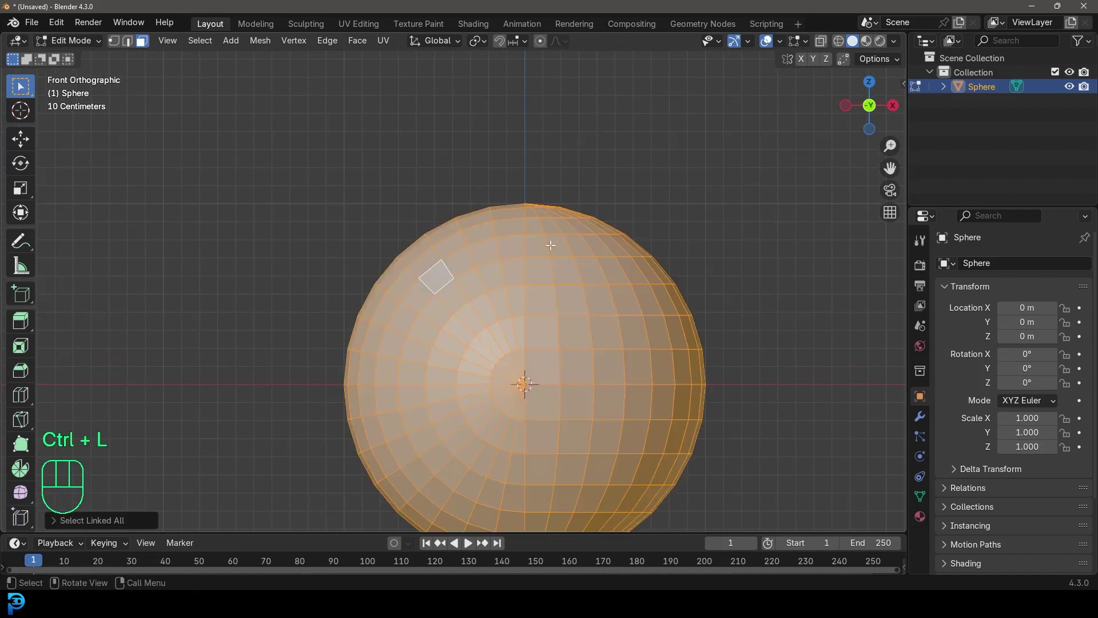
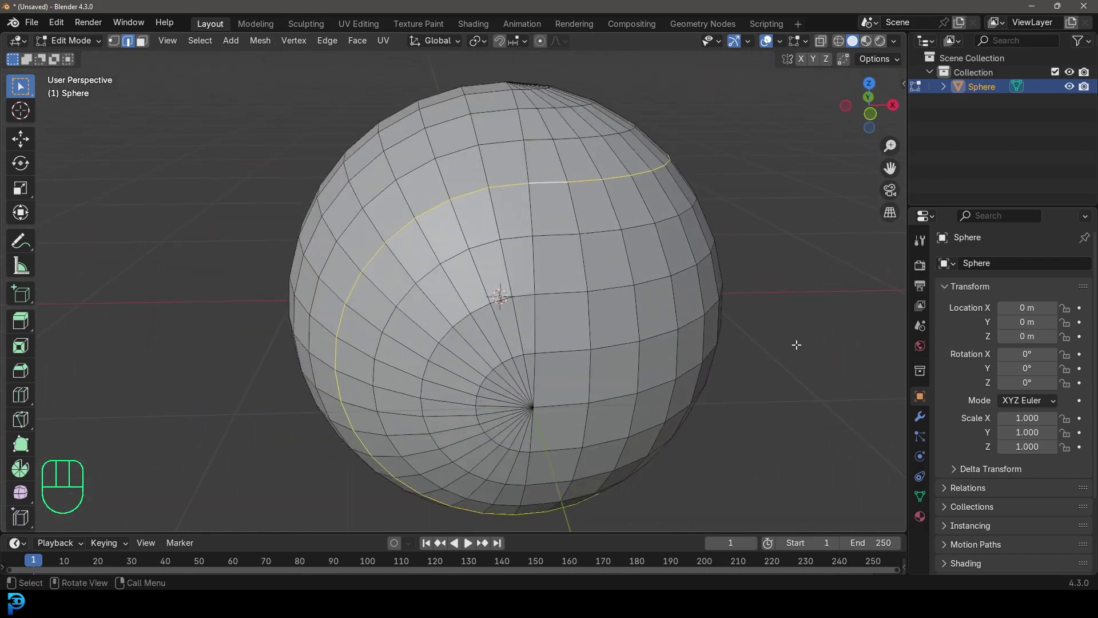
Bevel the seam edge loop into a band and push it inward to carve a groove.
{"action": "key", "text": "ctrl+b"}
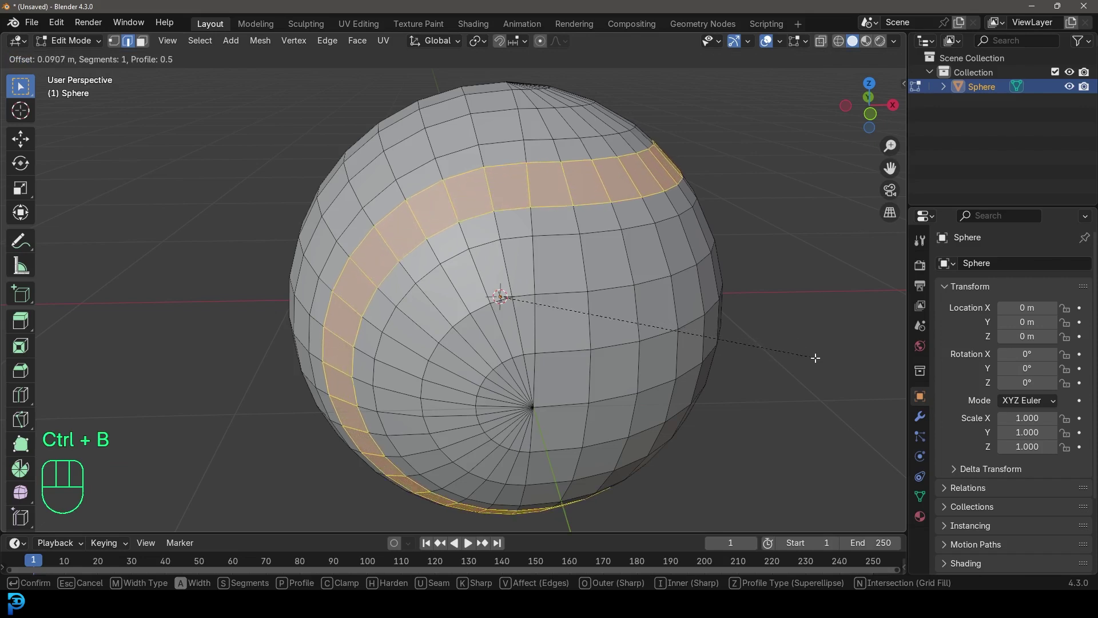
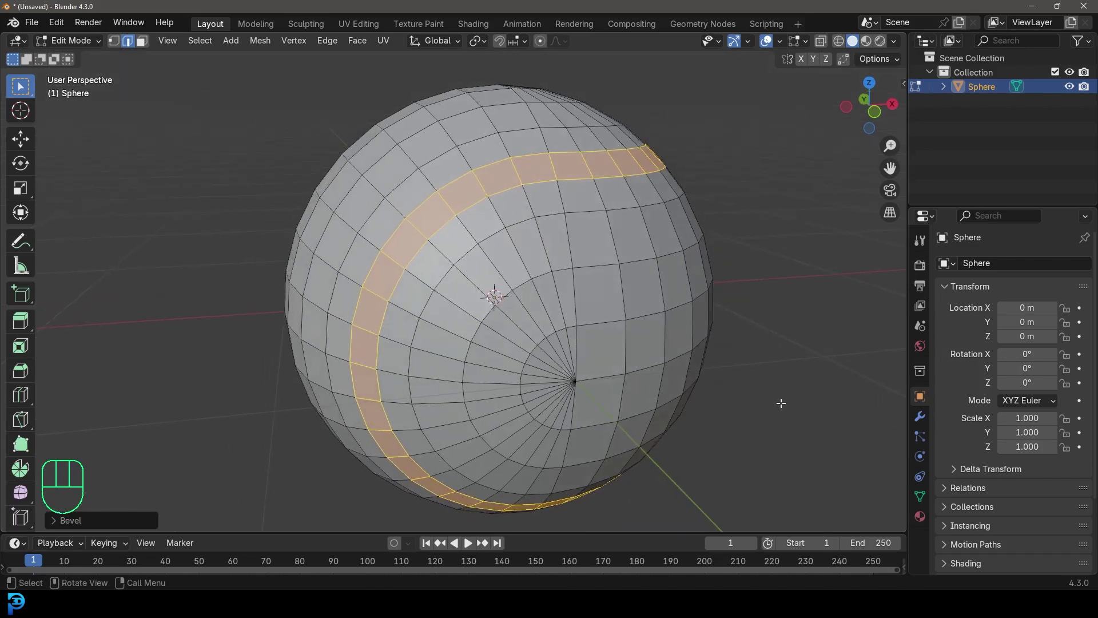
{"action": "key", "text": "e"}
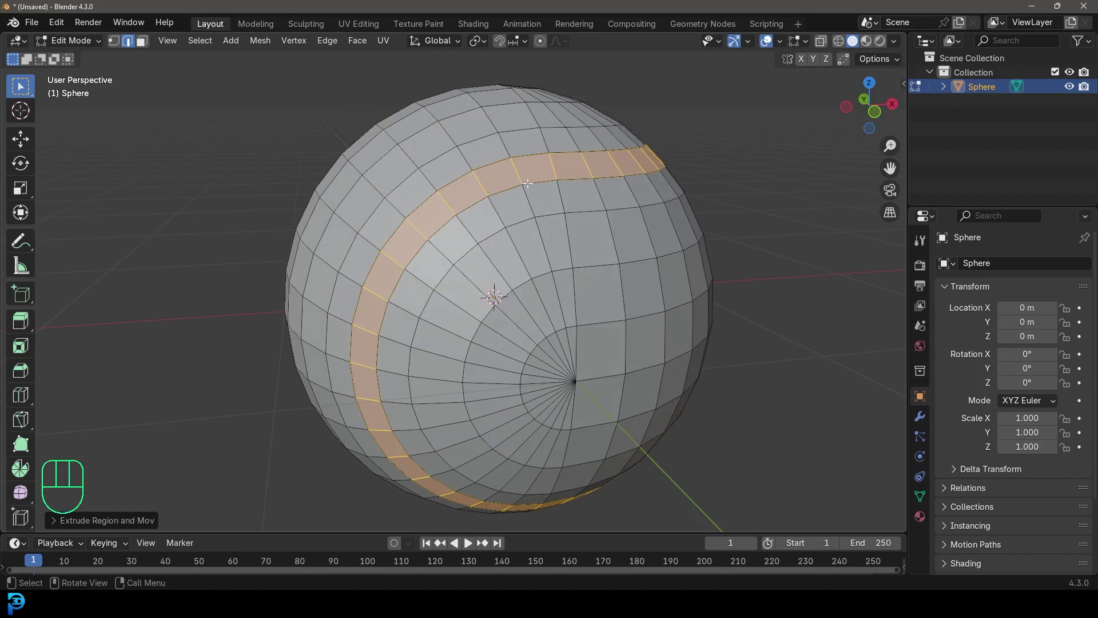
{"action": "key", "text": "alt+s"}
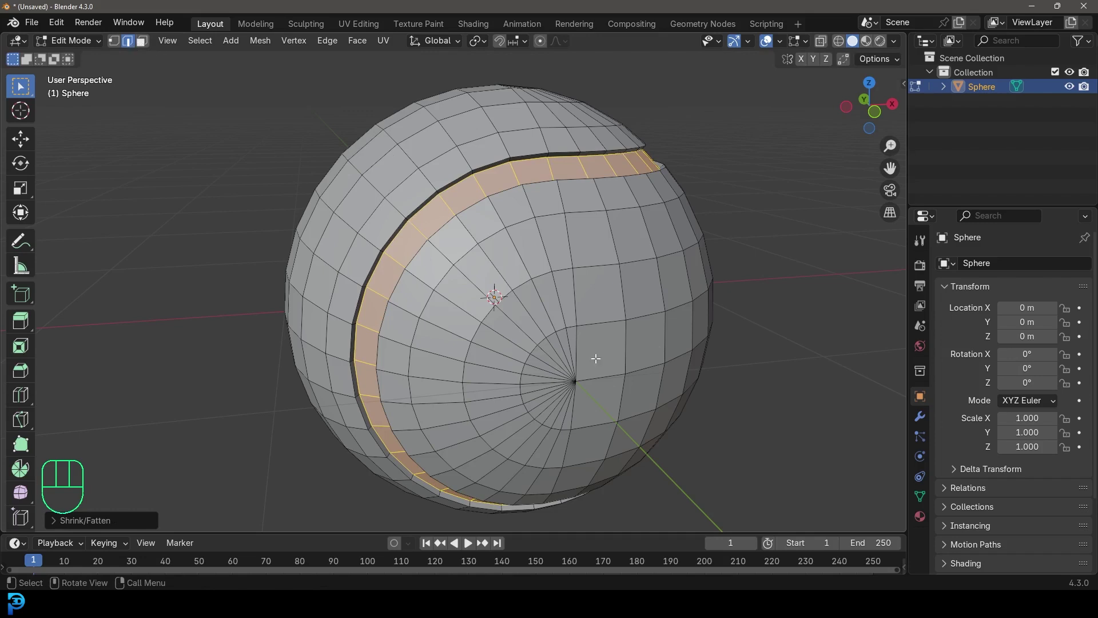
{"action": "key", "text": "alt+a"}
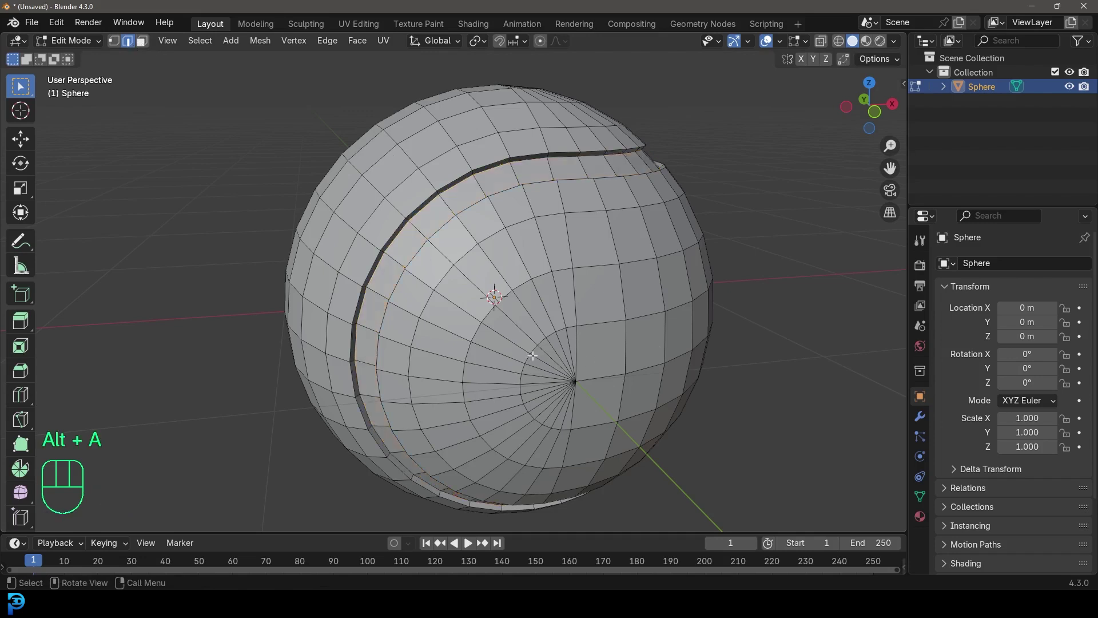
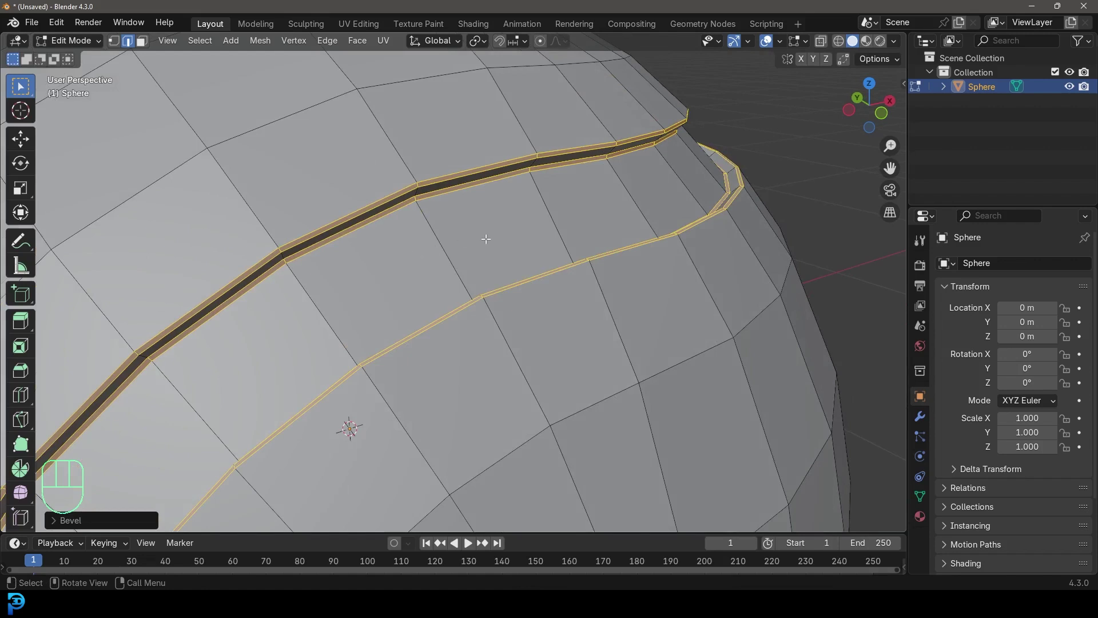
Loop-cut beside the groove, push the strip outward into a raised band and select it.
{"action": "key", "text": "ctrl+r"}
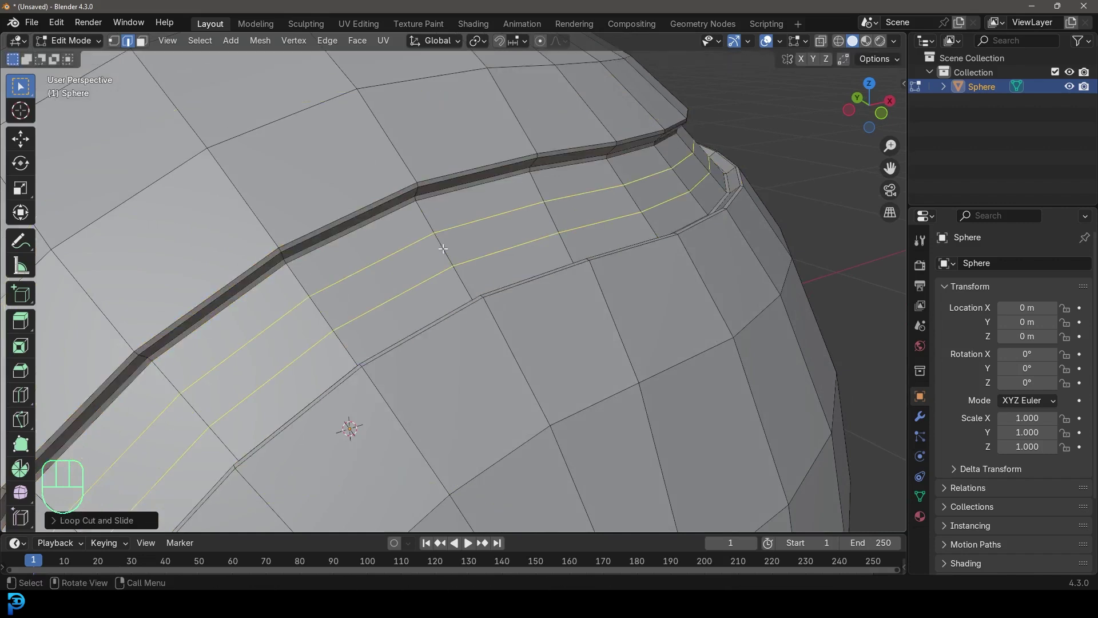
{"action": "key", "text": "alt+s"}
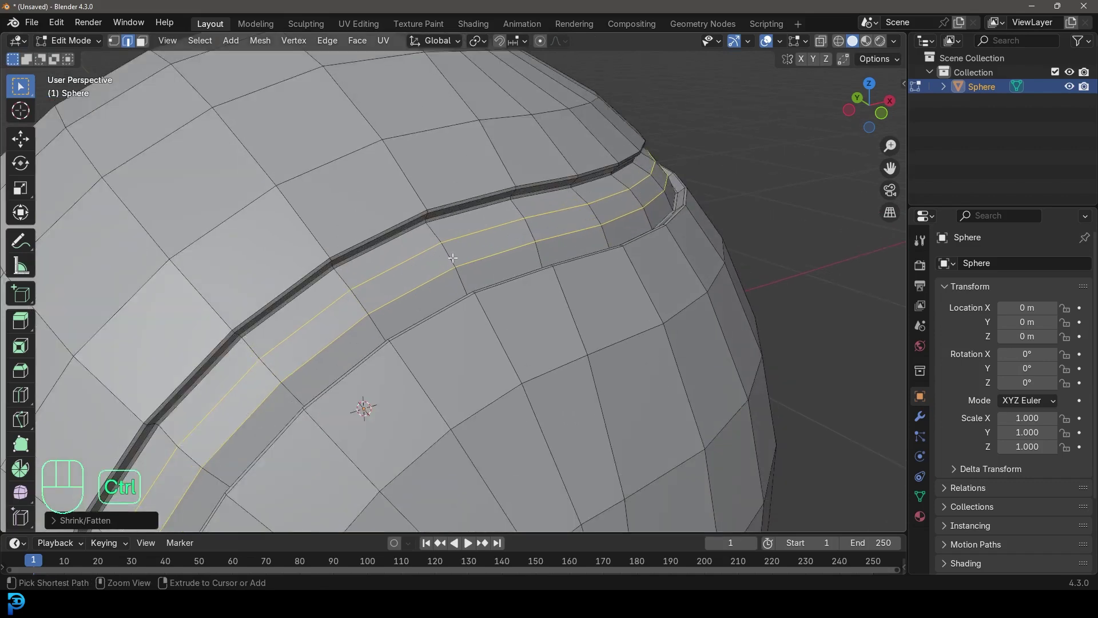
{"action": "key", "text": "ctrl+KP_Add"}
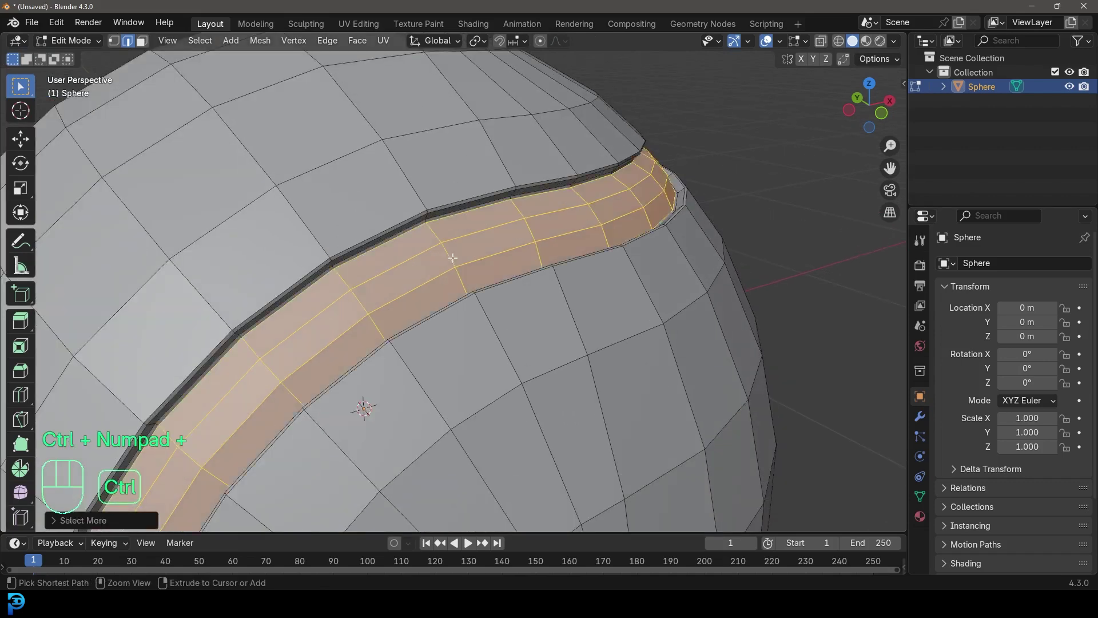
{"action": "key", "text": "ctrl+KP_Add"}
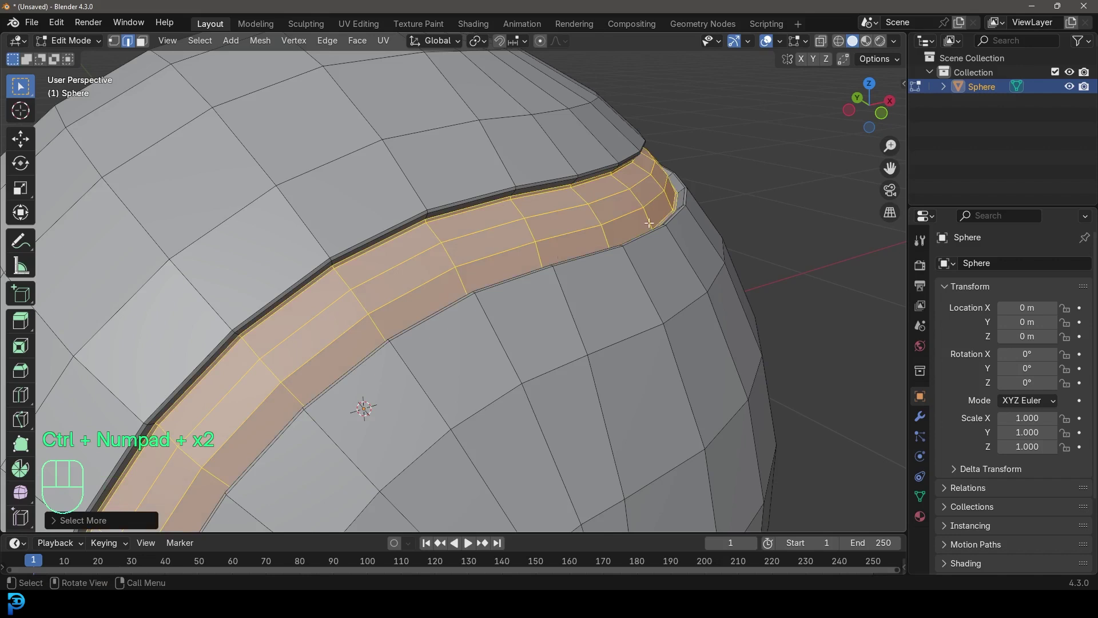
Create a green material named ball for the sphere.
{"action": "left_click", "coordinate": [923, 521]}
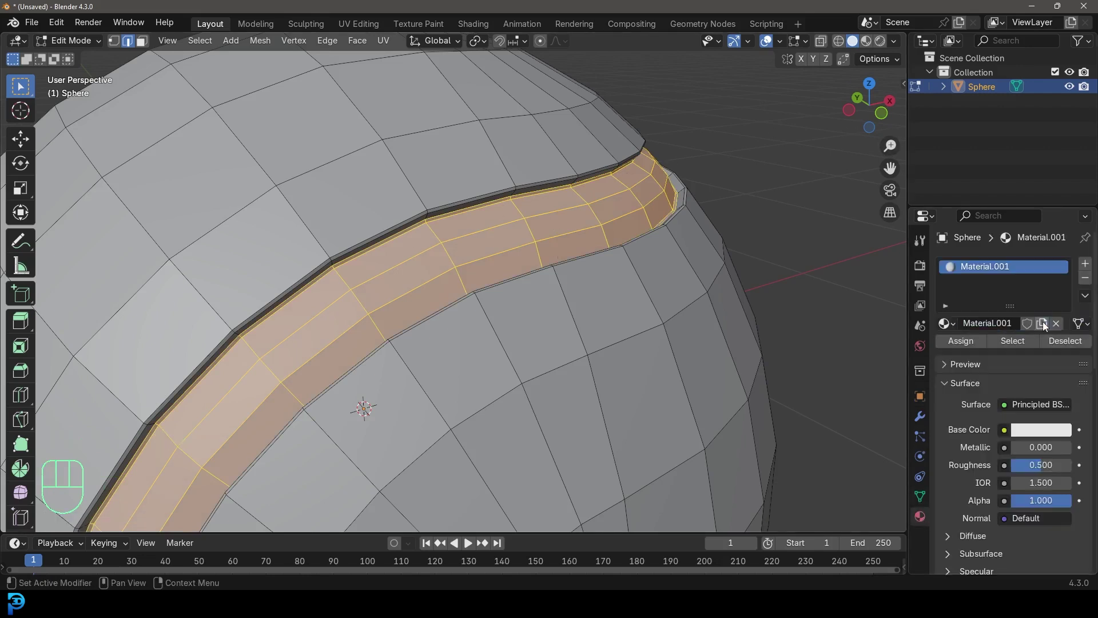
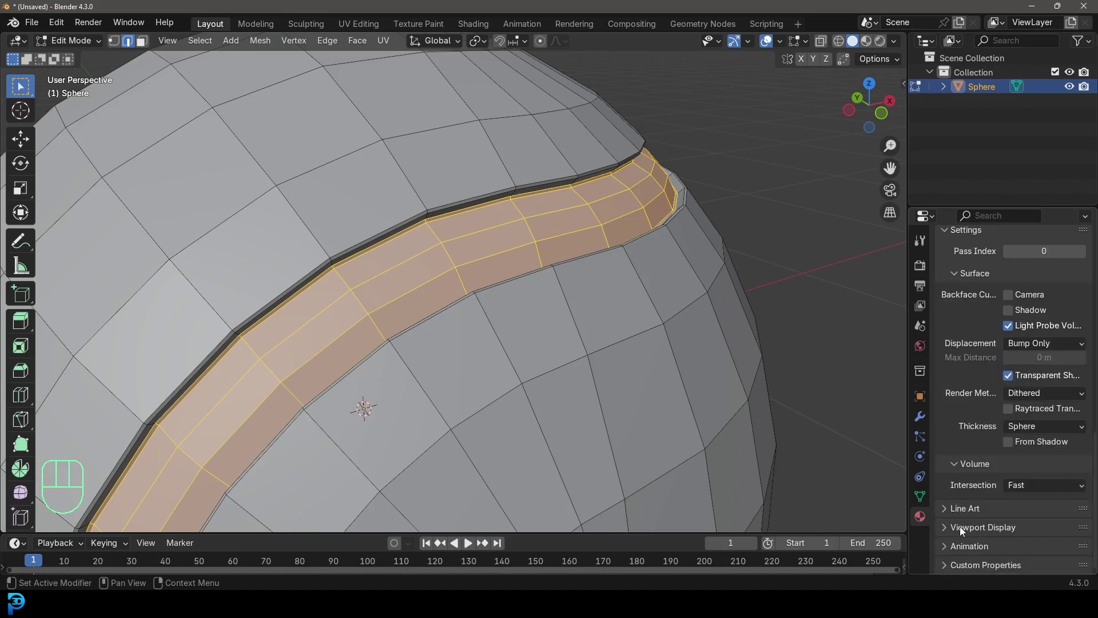
{"action": "left_click", "coordinate": [962, 532]}
{"action": "left_click", "coordinate": [1032, 498]}
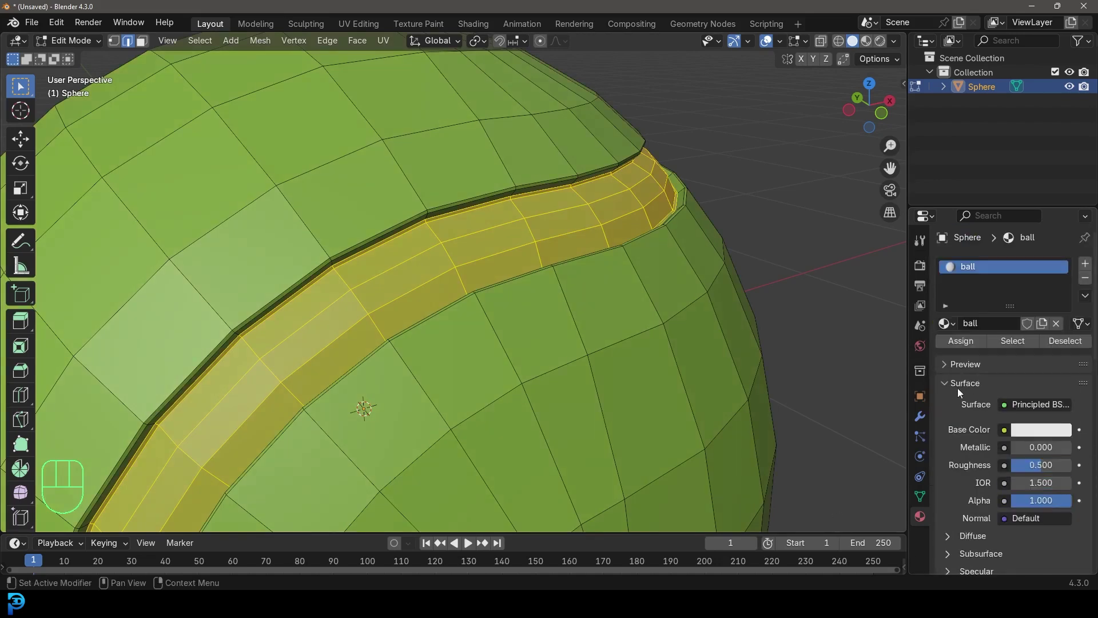
Add a white material named seam and assign it to the band faces.
{"action": "left_click", "coordinate": [957, 386]}
{"action": "left_click", "coordinate": [949, 463]}
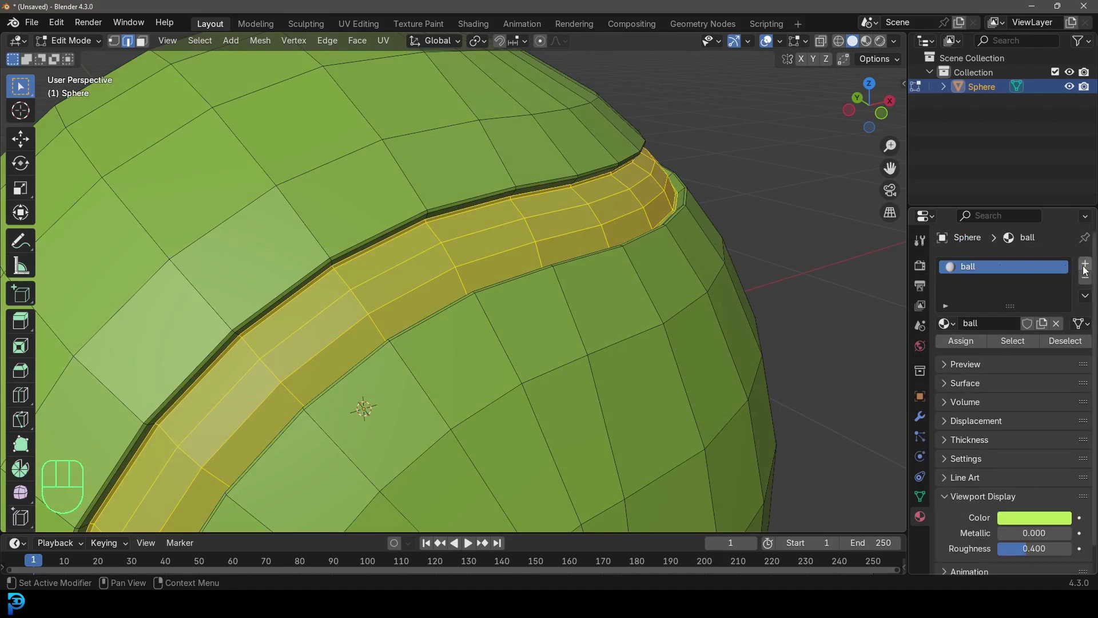
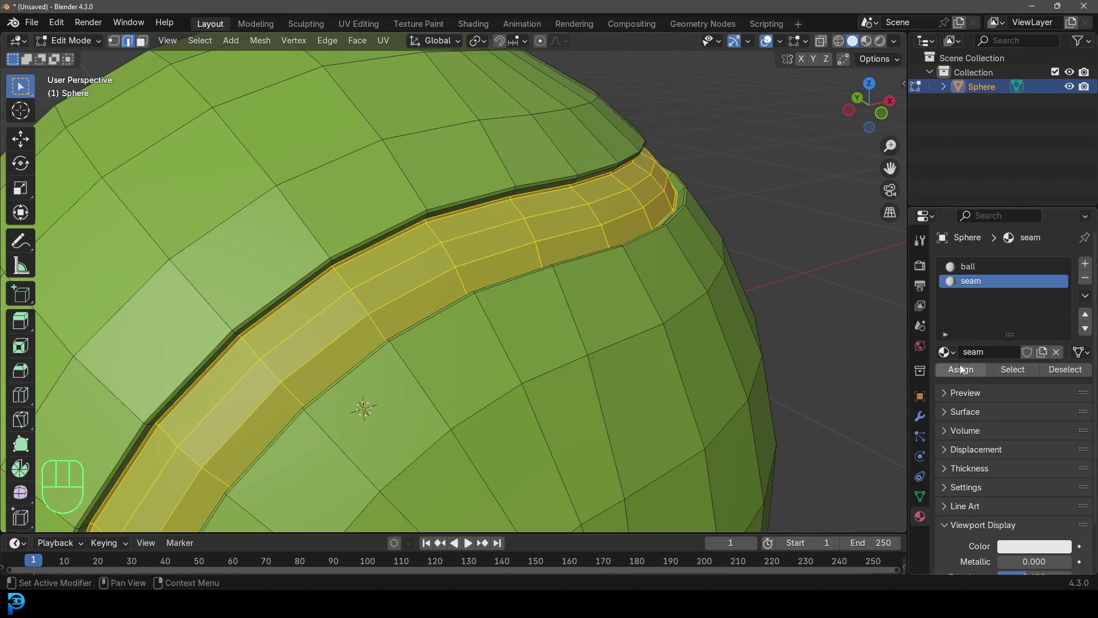
{"action": "left_click", "coordinate": [964, 371]}
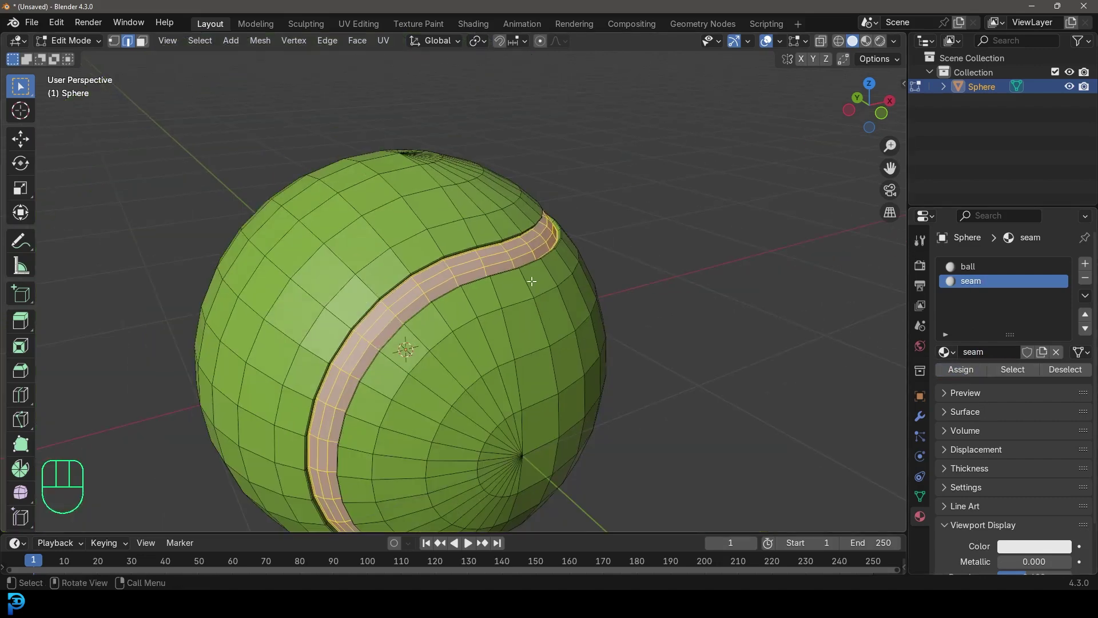
Add a Subdivision Surface modifier with viewport level 2 to smooth the sphere.
{"action": "left_click_drag", "start_coordinate": [512, 352], "coordinate": [556, 285]}
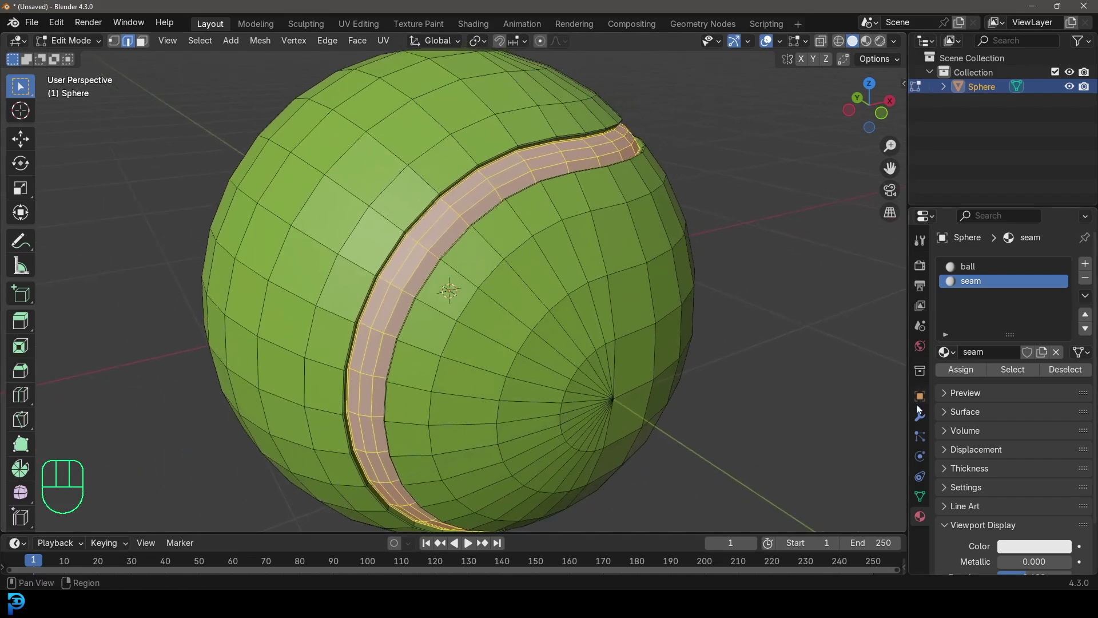
{"action": "left_click", "coordinate": [930, 420]}
{"action": "left_click_drag", "start_coordinate": [1037, 266], "coordinate": [871, 282]}
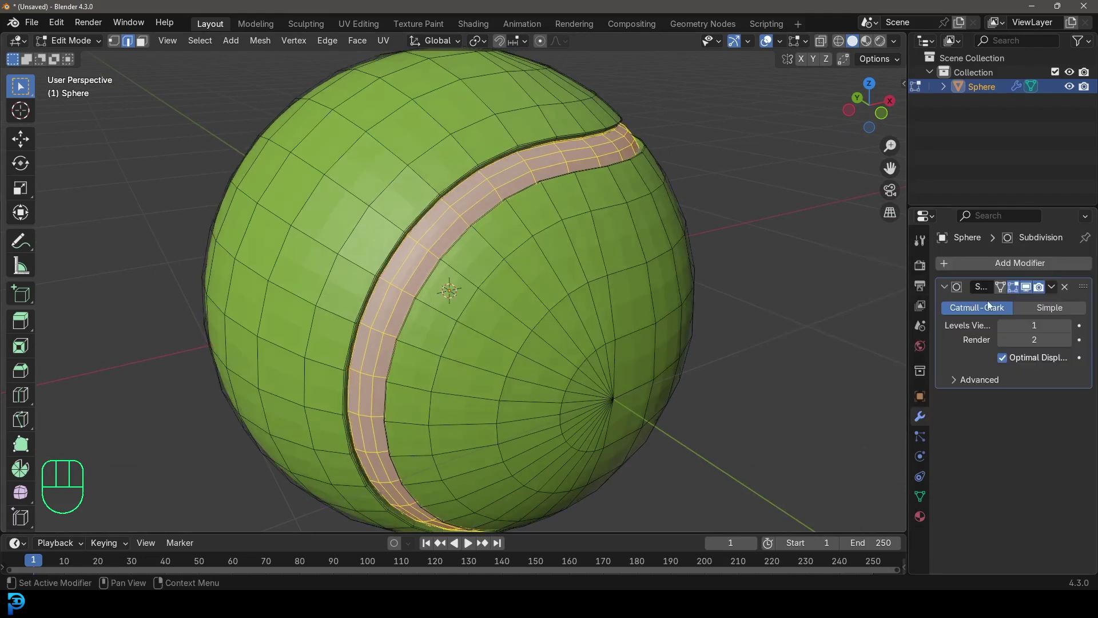
{"action": "left_click", "coordinate": [1072, 329]}
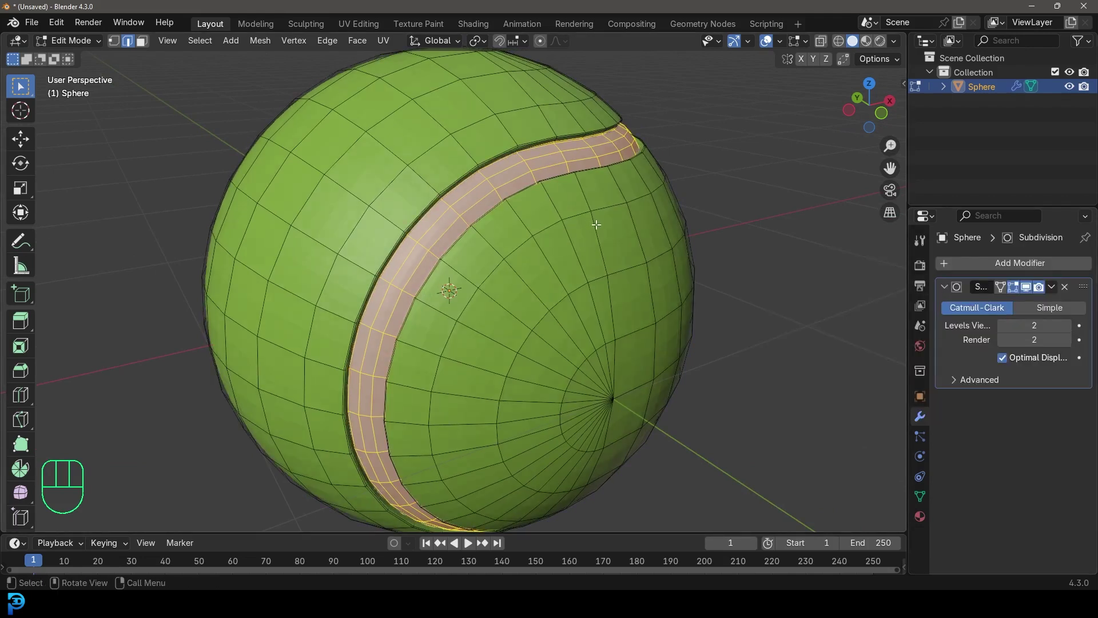
Return to Object Mode and frame the whole smoothed ball in the viewport.
{"action": "key", "text": "Tab"}
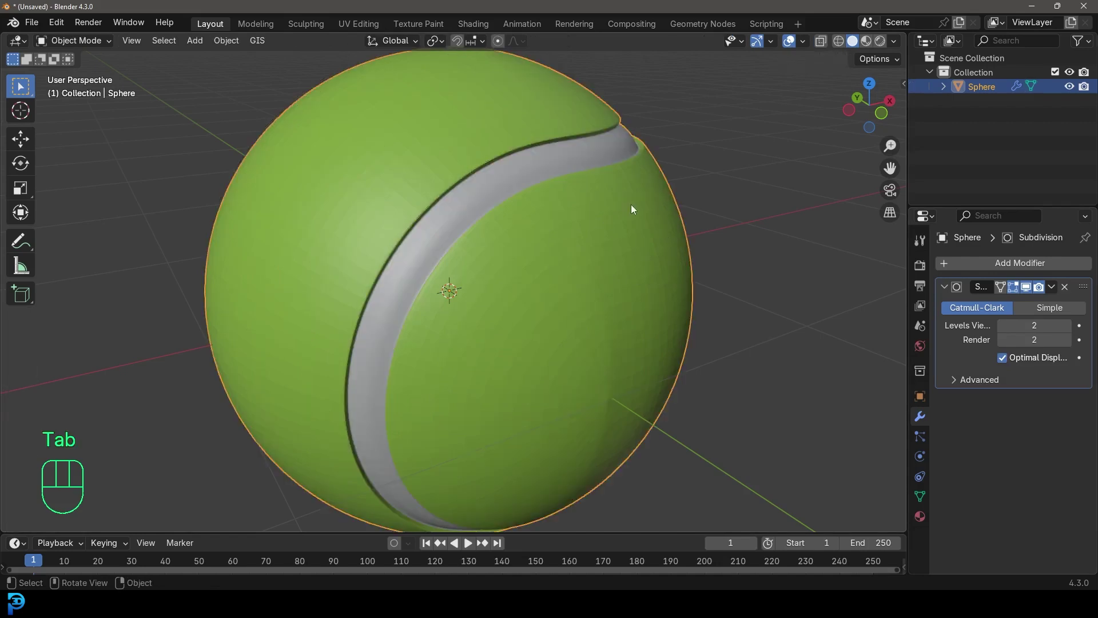
{"action": "left_click_drag", "start_coordinate": [635, 208], "coordinate": [592, 207]}
{"action": "left_click_drag", "start_coordinate": [582, 305], "coordinate": [552, 290]}
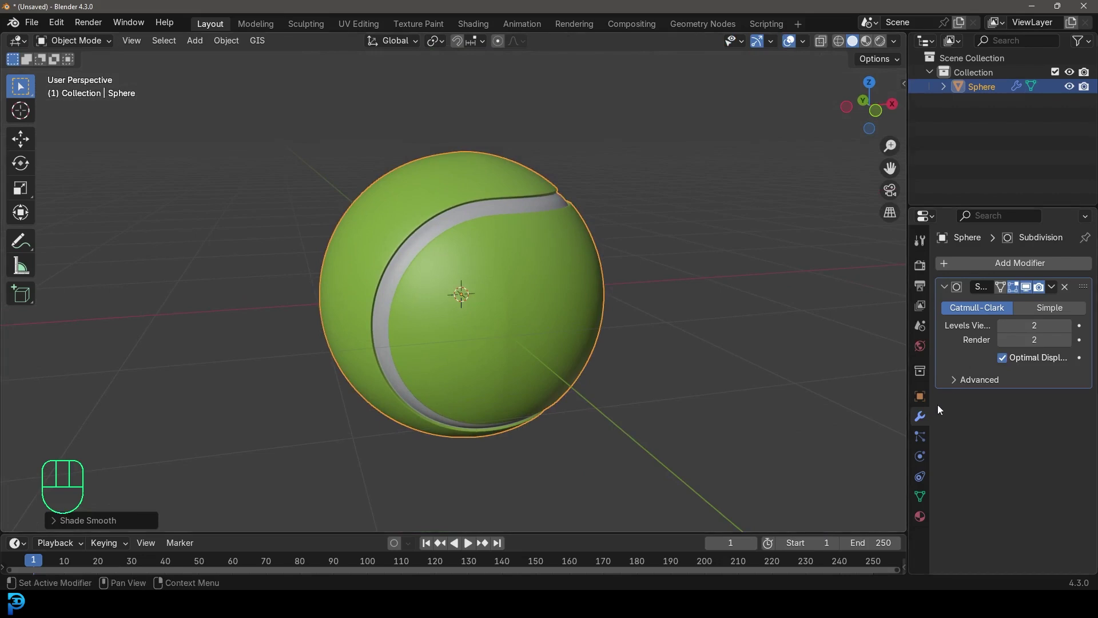
Add a hair particle system to the ball with B-spline strand rendering and show the Children options.
{"action": "left_click", "coordinate": [931, 438]}
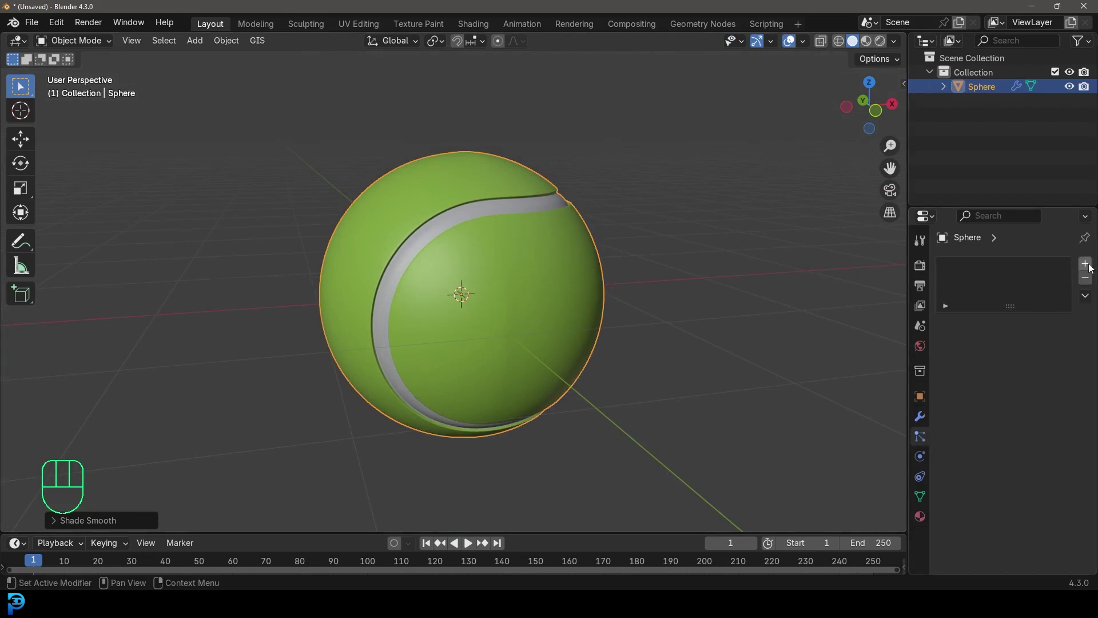
{"action": "left_click", "coordinate": [1094, 267]}
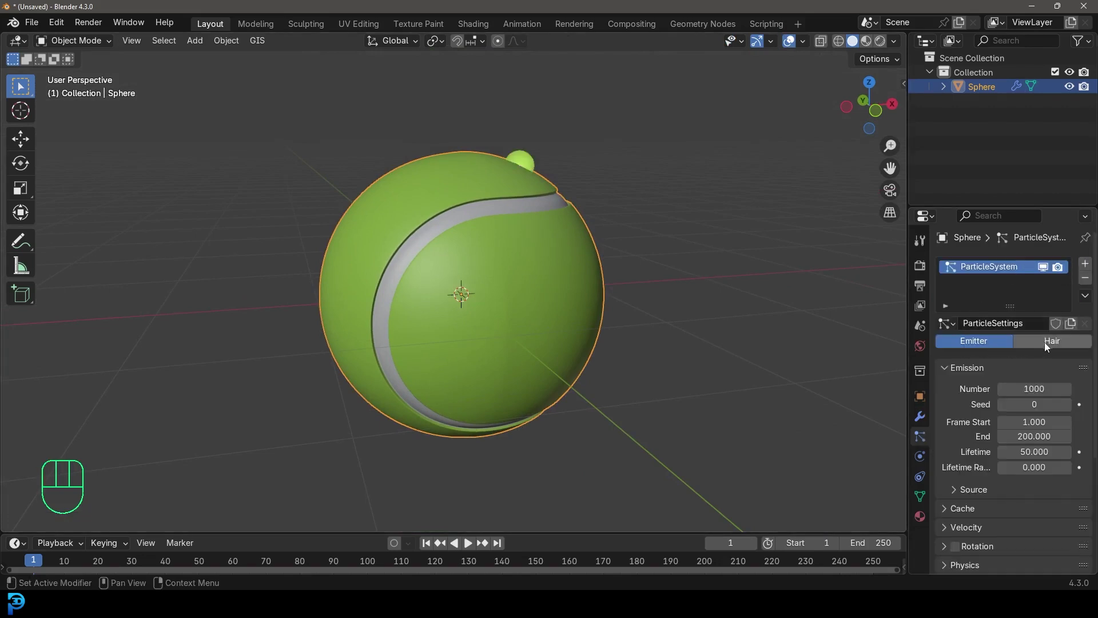
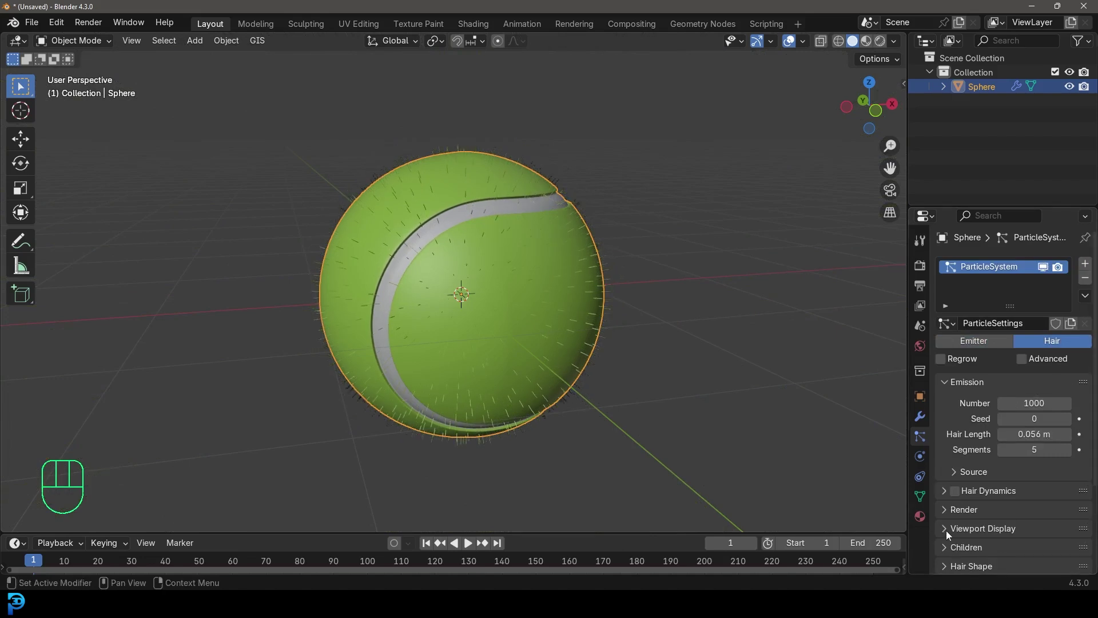
{"action": "left_click", "coordinate": [956, 487]}
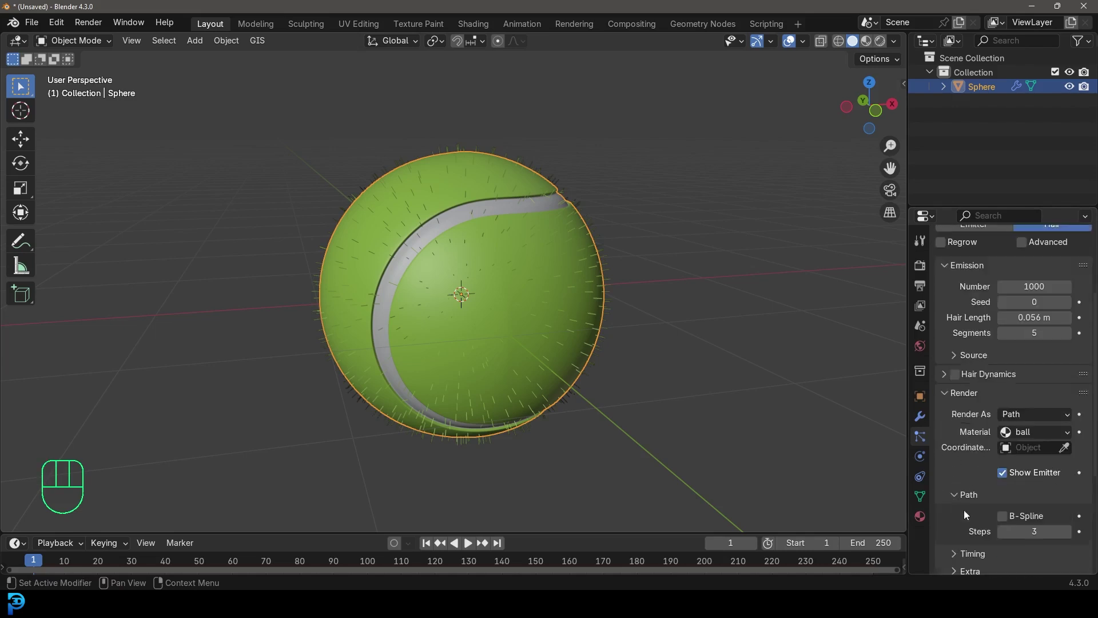
{"action": "left_click", "coordinate": [1009, 524]}
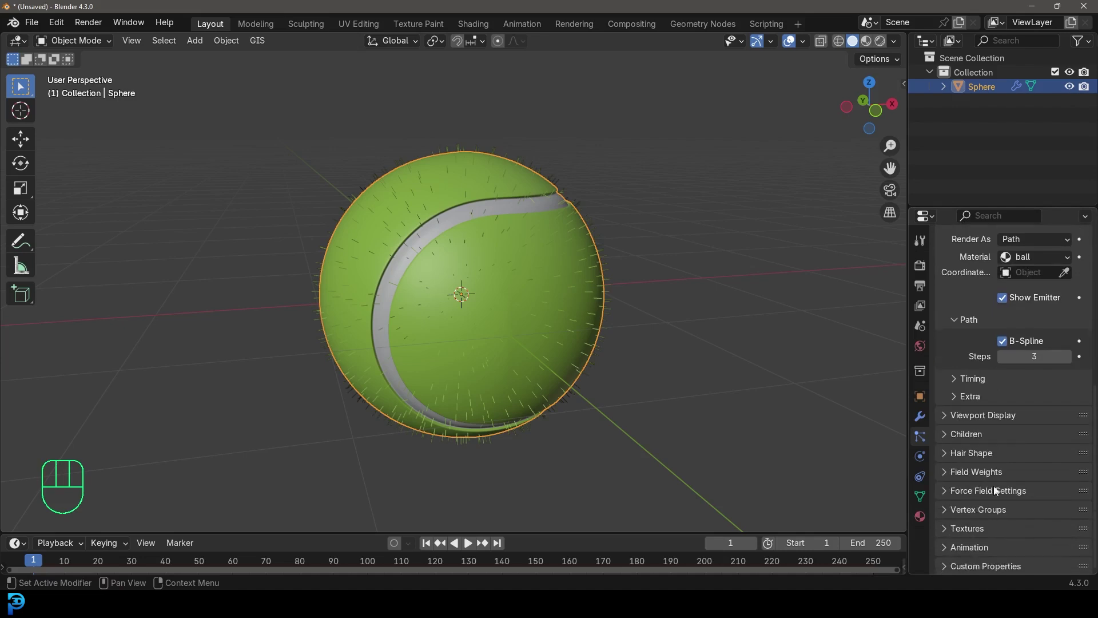
{"action": "left_click", "coordinate": [951, 438]}
Use Interpolated children with display amount 30 and roughness uniform 0.027, endpoint 0.015, random 0.035.
{"action": "left_click", "coordinate": [1058, 459]}
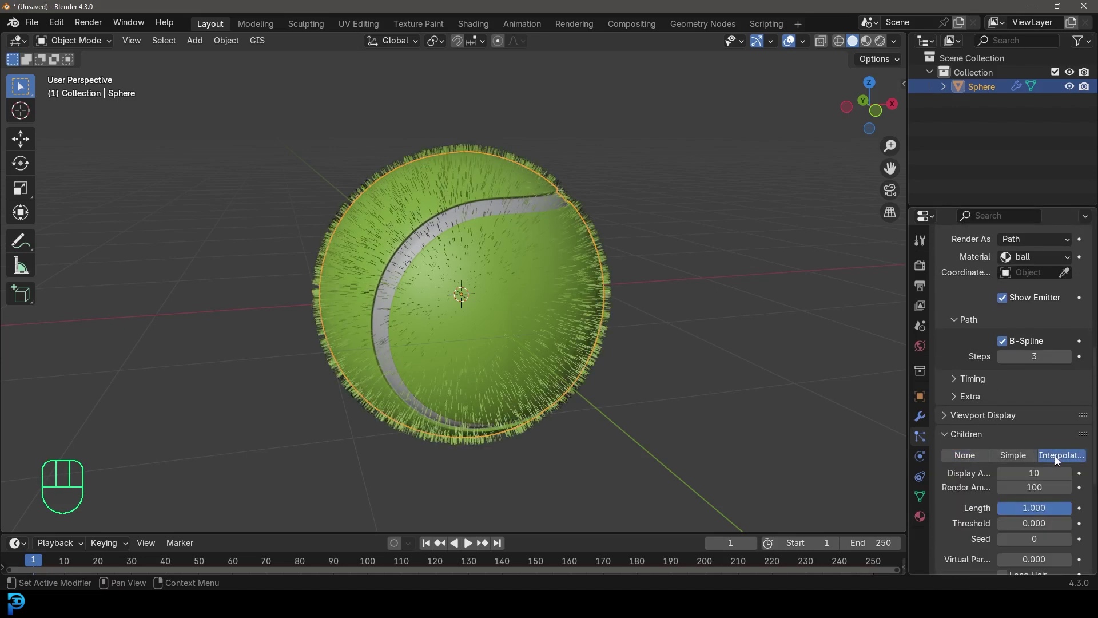
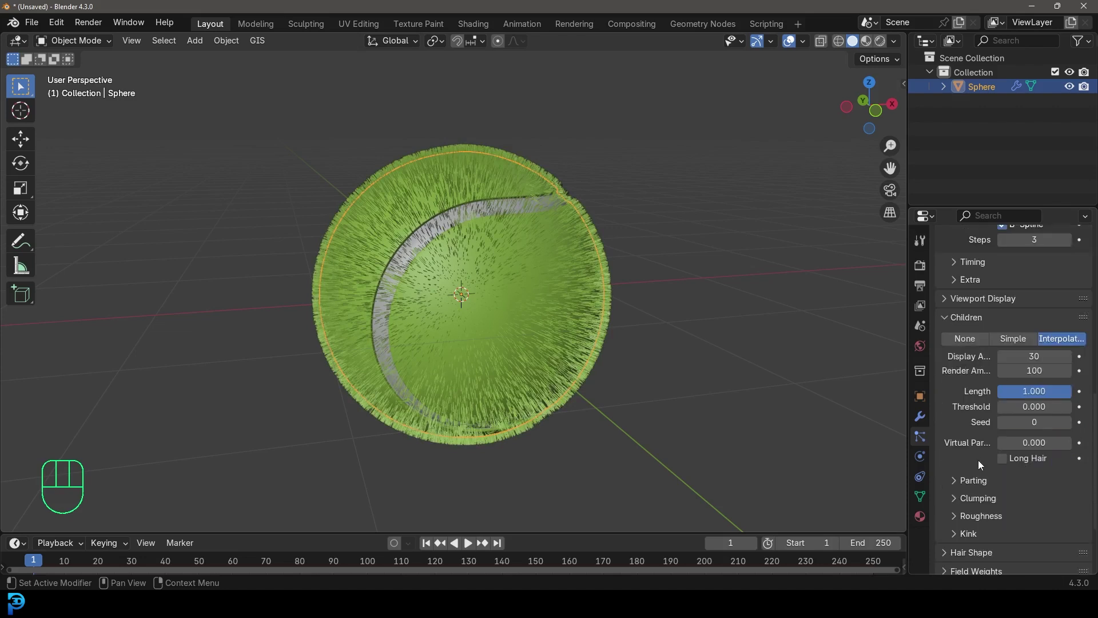
{"action": "left_click", "coordinate": [958, 520]}
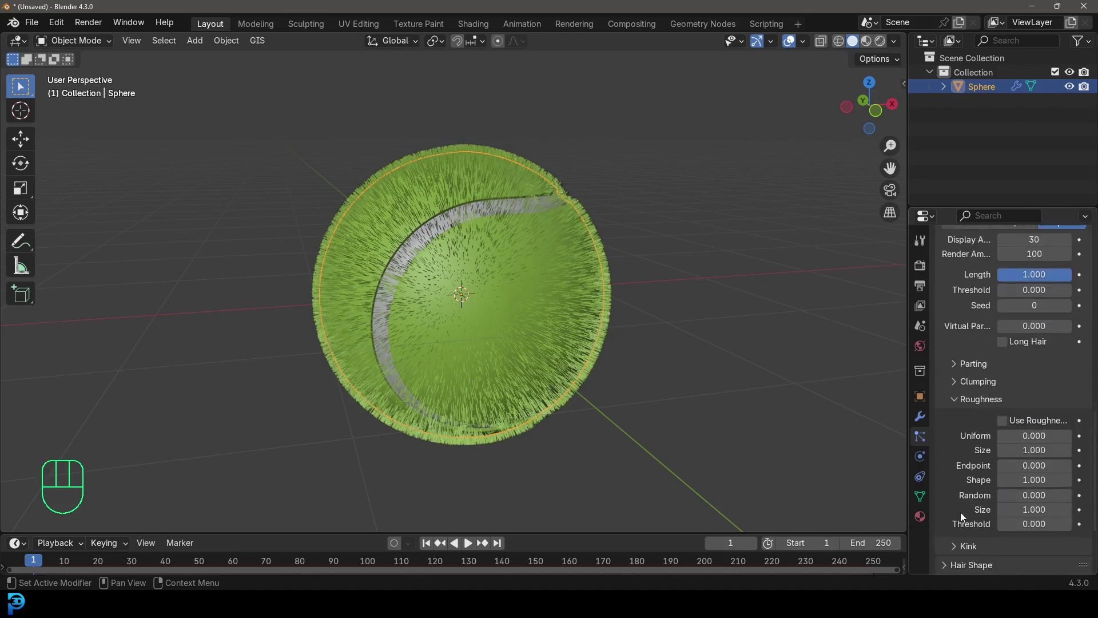
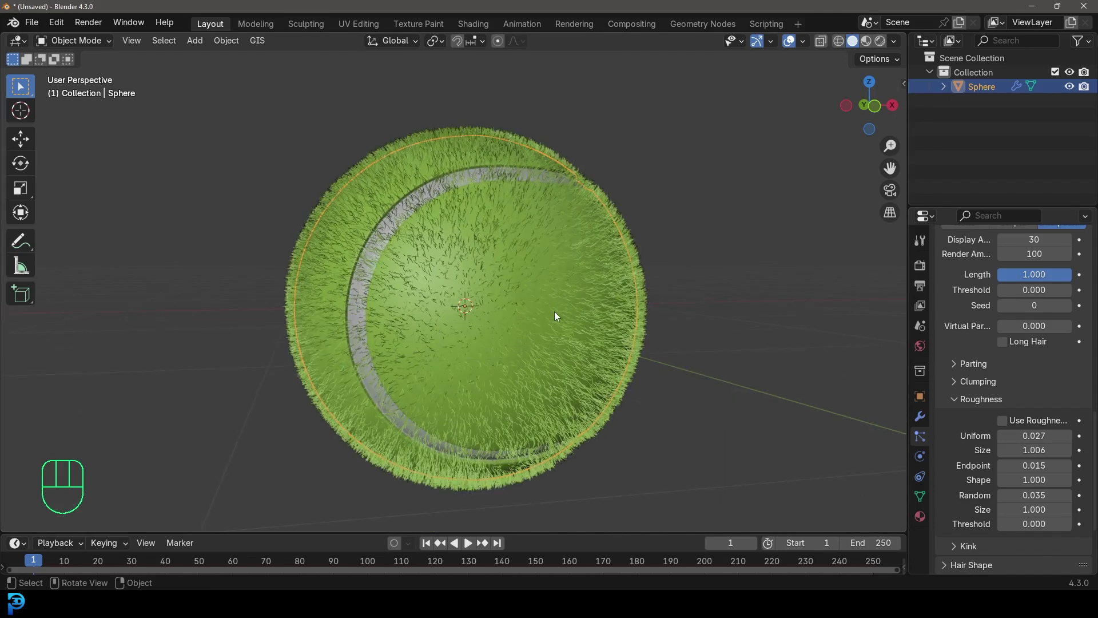
{"action": "left_click_drag", "start_coordinate": [381, 282], "coordinate": [401, 299]}
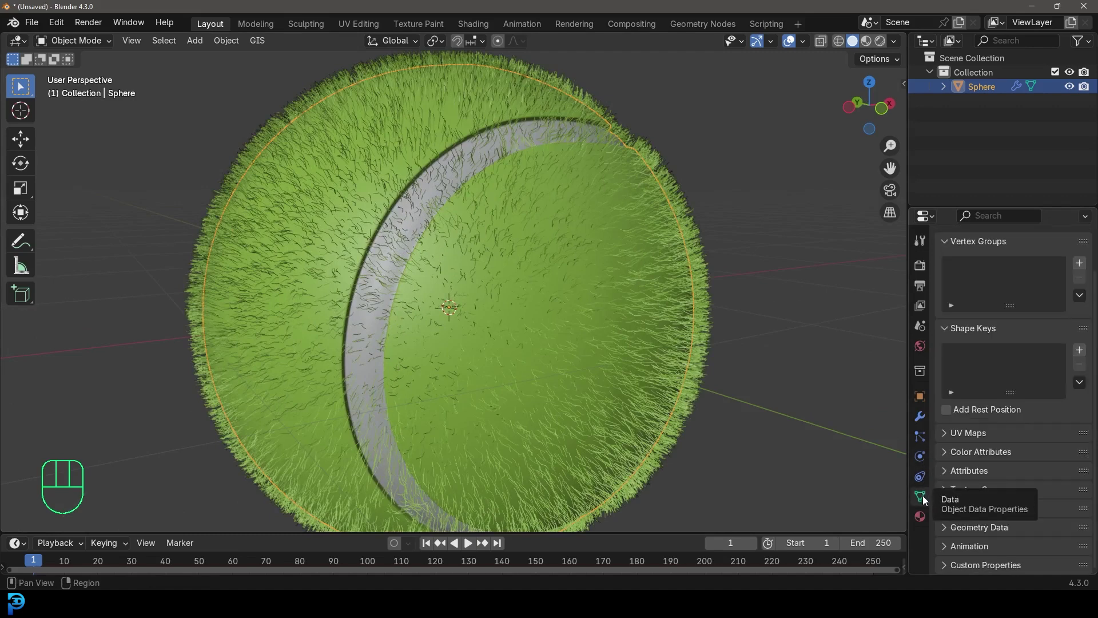
Assign the seam to a new vertex group and drive hair density by it inverted, keeping the seam bare.
{"action": "key", "text": "Tab"}
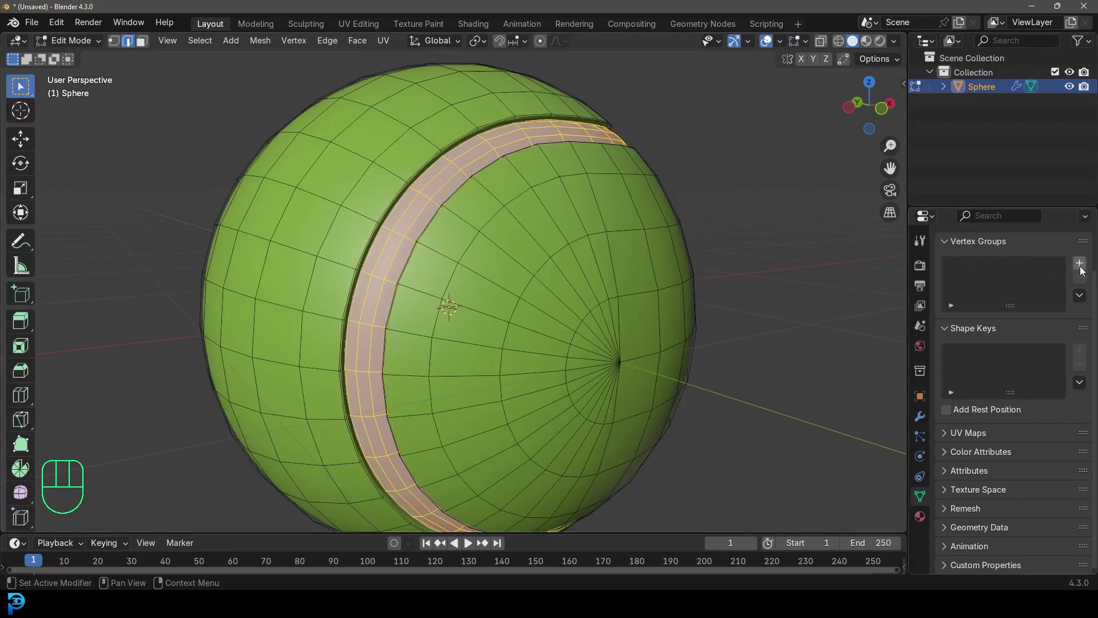
{"action": "left_click", "coordinate": [1084, 268]}
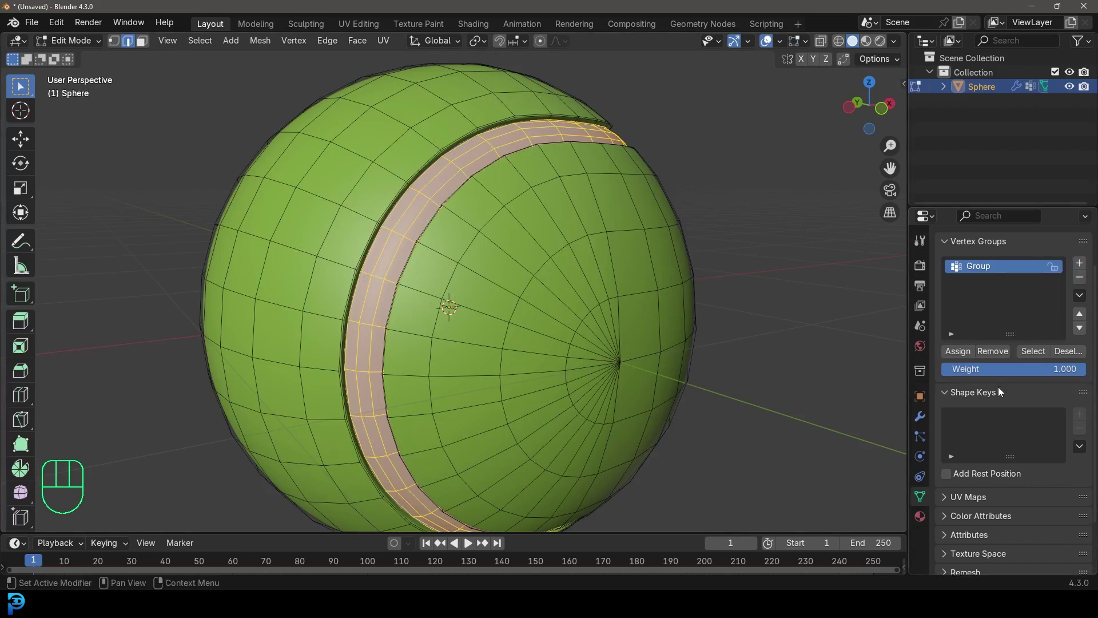
{"action": "double_click", "coordinate": [966, 353]}
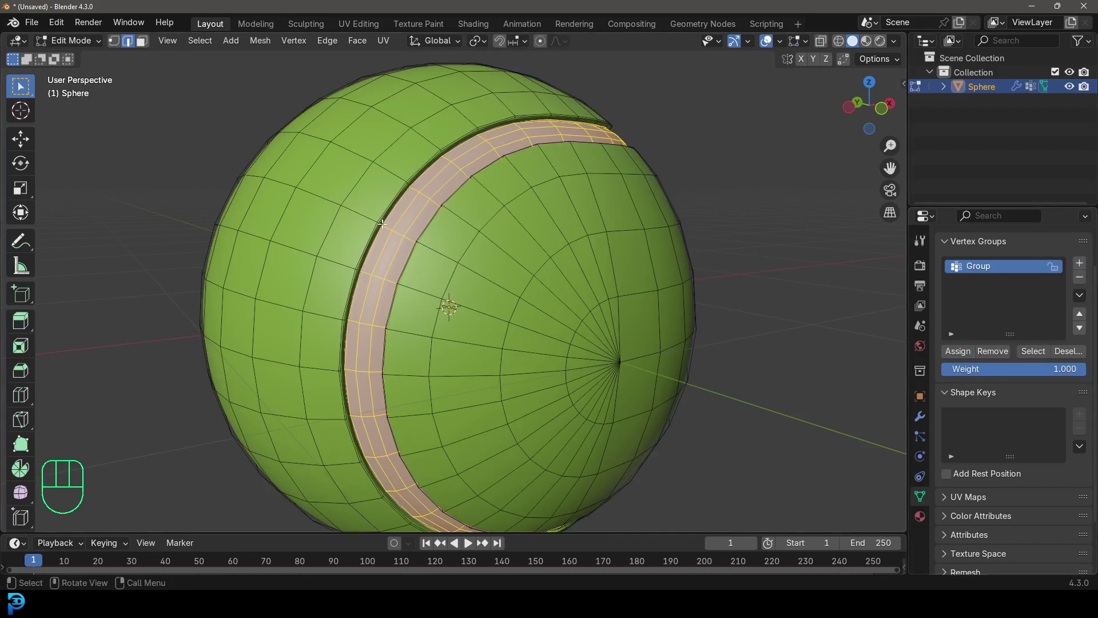
{"action": "left_click_drag", "start_coordinate": [87, 45], "coordinate": [87, 60]}
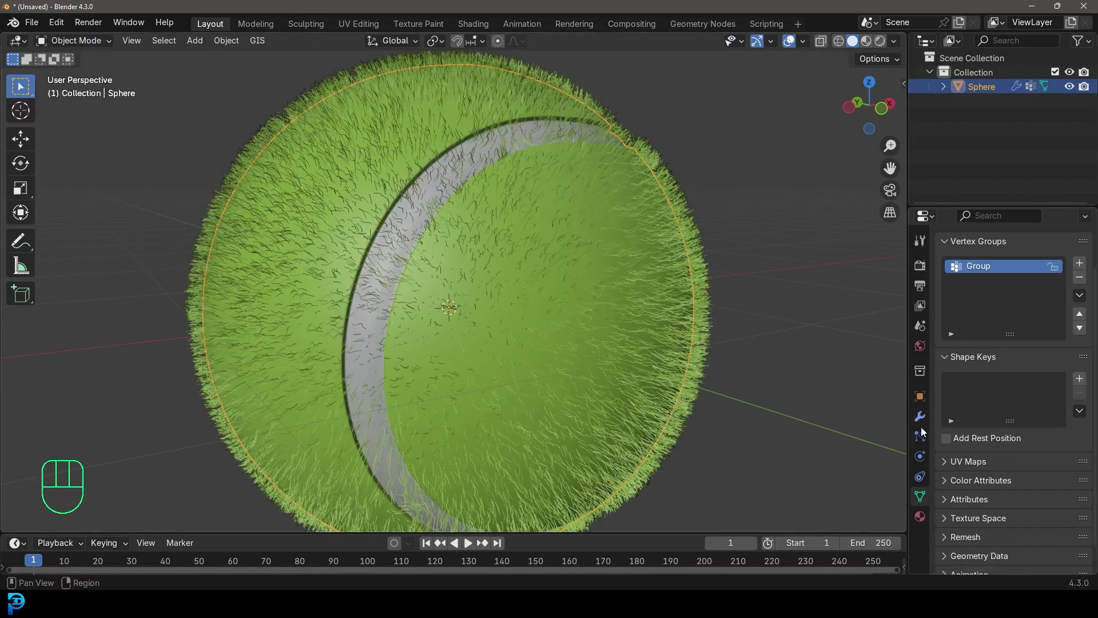
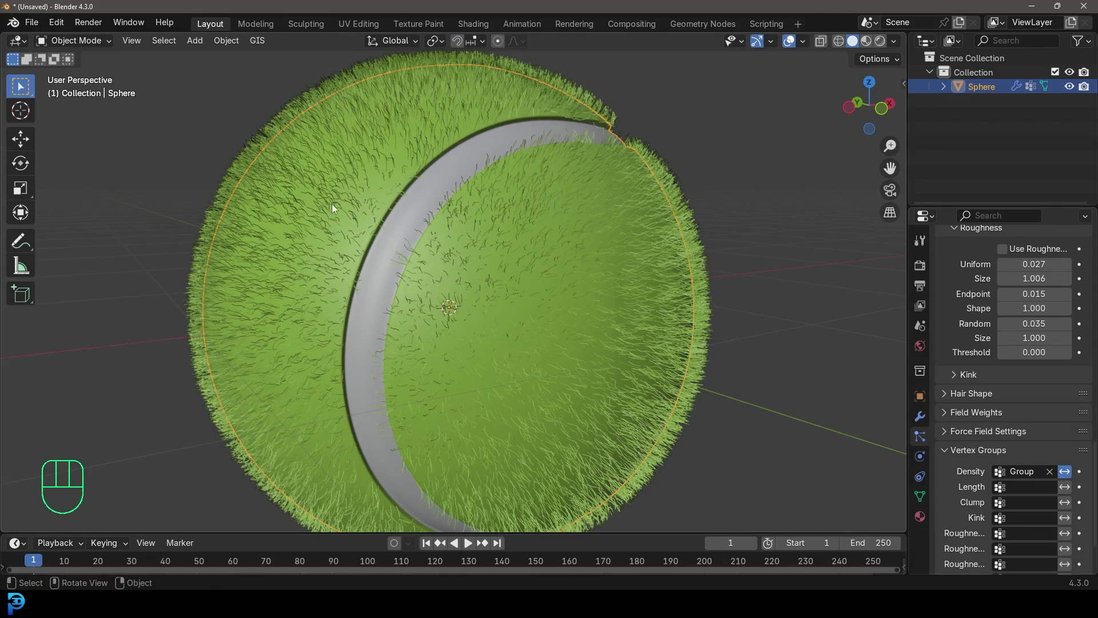
{"action": "left_click_drag", "start_coordinate": [558, 281], "coordinate": [541, 279]}
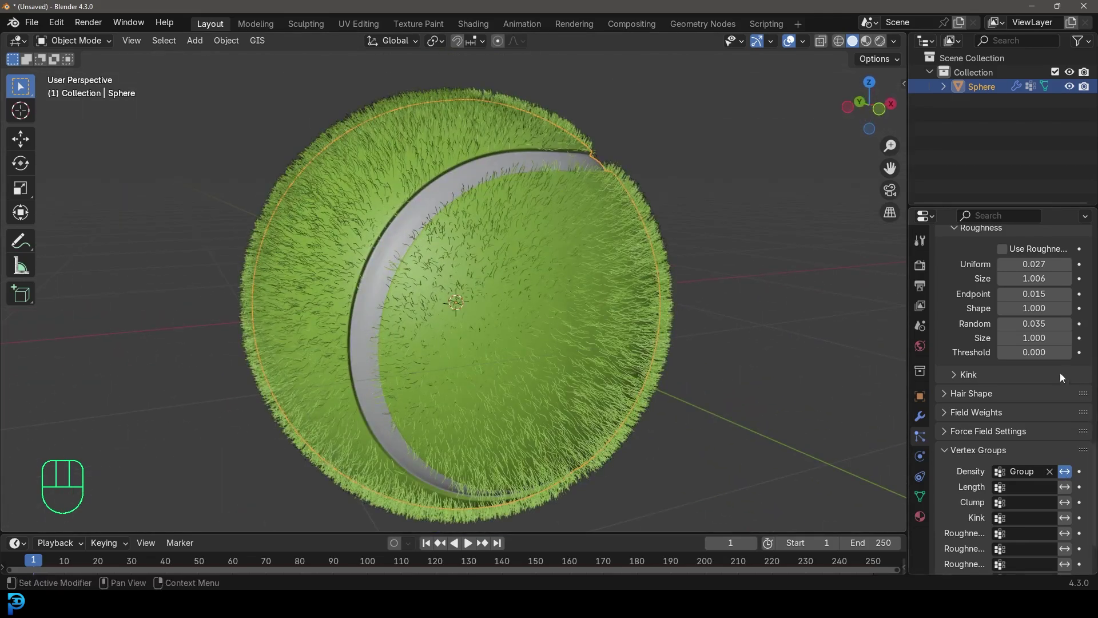
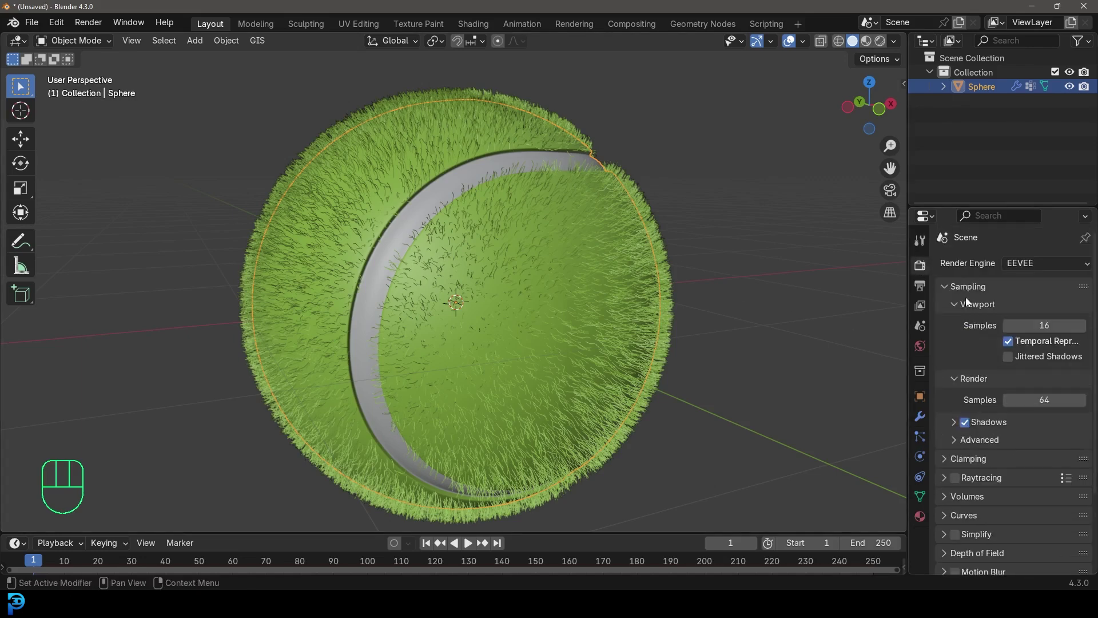
Switch the render engine to Cycles using GPU Compute.
{"action": "left_click_drag", "start_coordinate": [1049, 269], "coordinate": [1043, 312]}
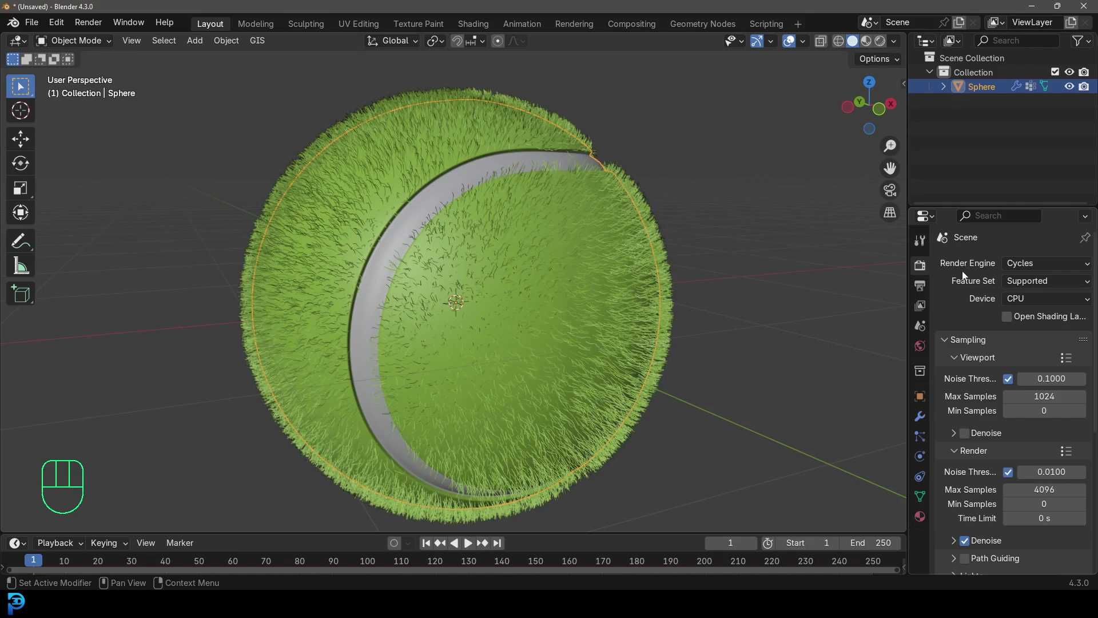
{"action": "left_click_drag", "start_coordinate": [1035, 304], "coordinate": [1038, 335]}
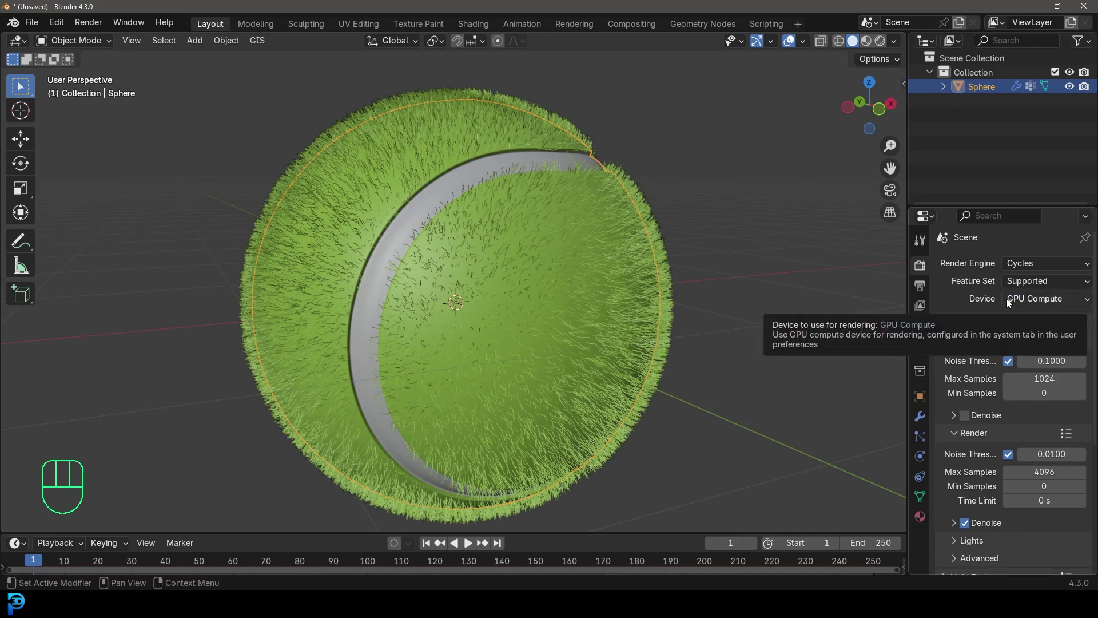
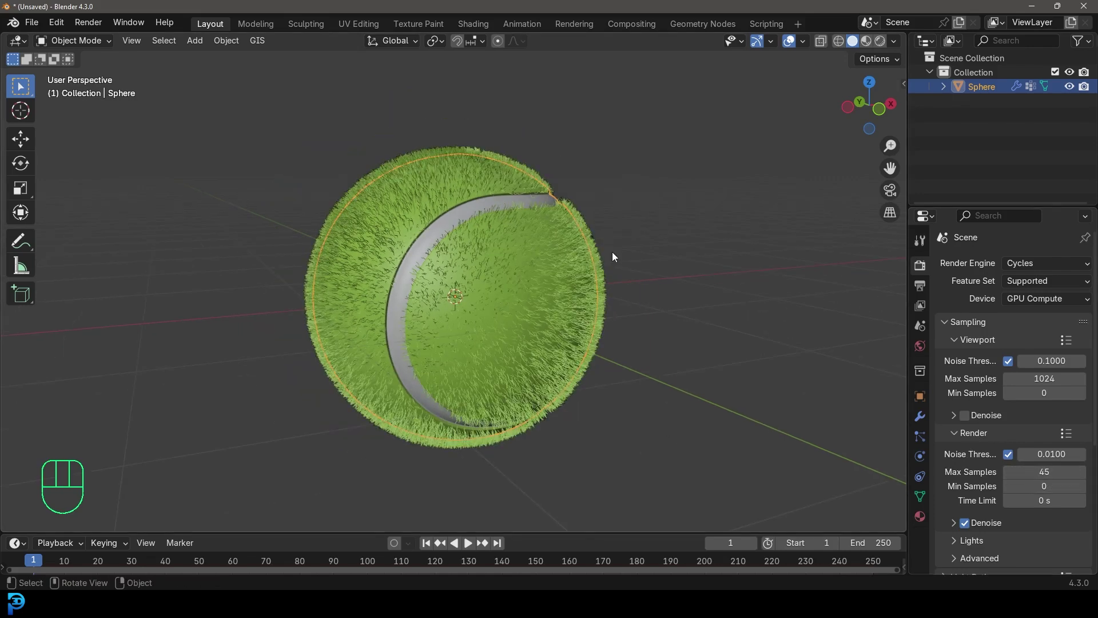
Add a camera from the front view and pull it back away from the ball.
{"action": "key", "text": "KP_1"}
{"action": "key", "text": "shift+a"}
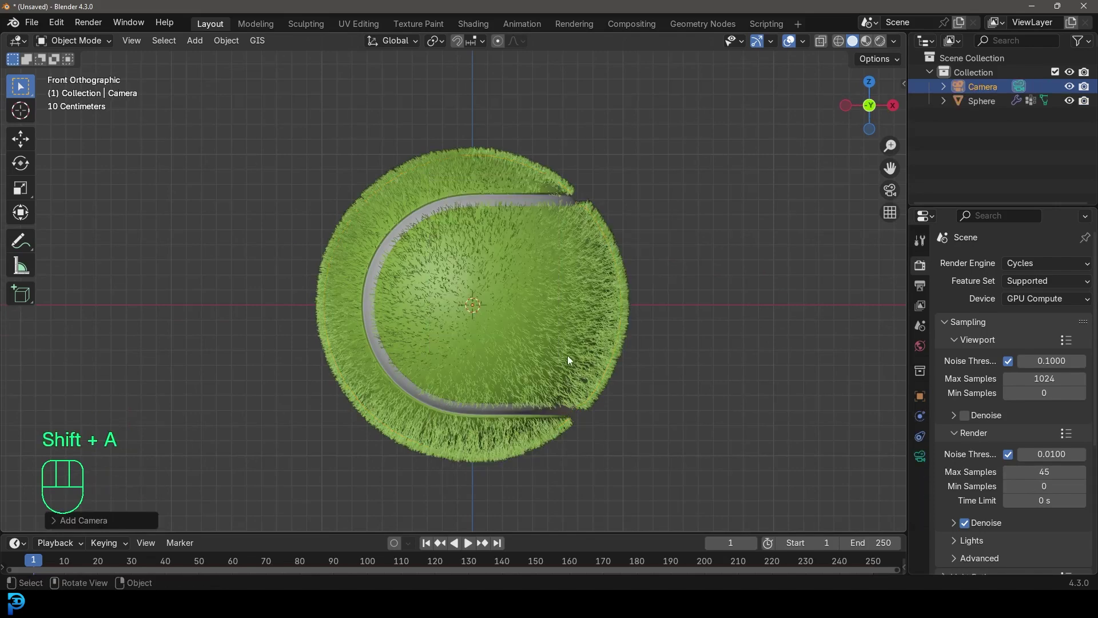
{"action": "left_click_drag", "start_coordinate": [643, 291], "coordinate": [547, 327]}
{"action": "key", "text": "g"}
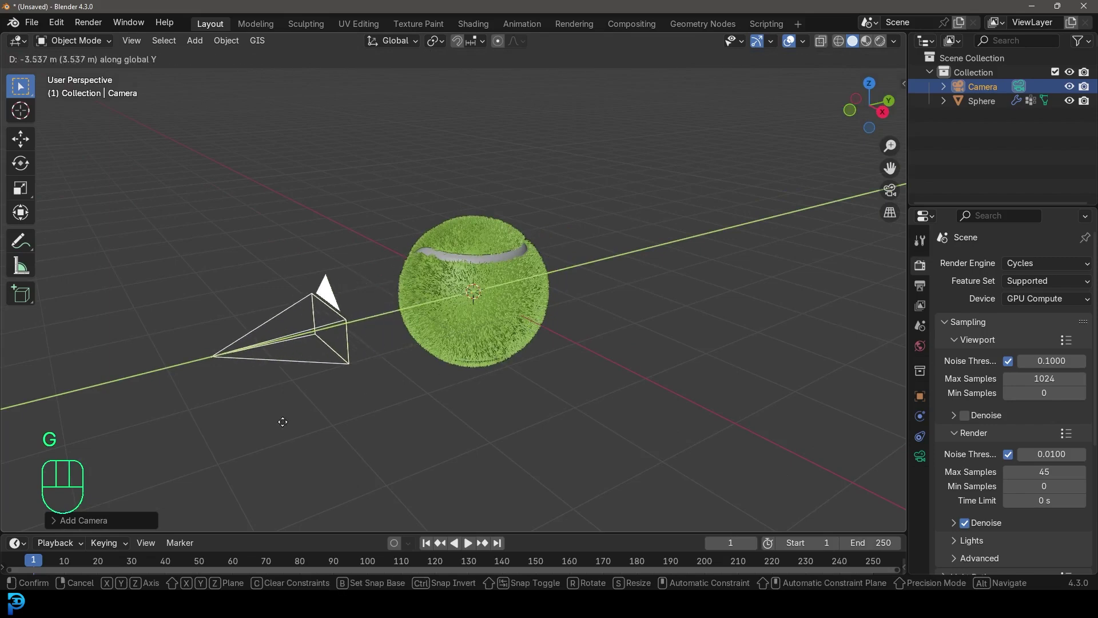
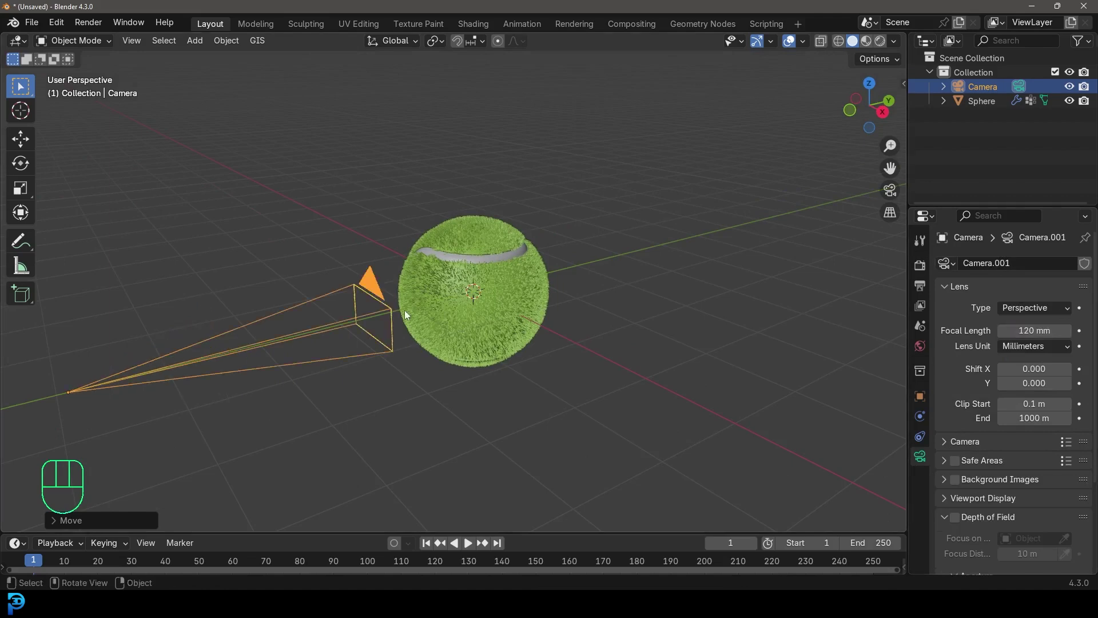
{"action": "key", "text": "g"}
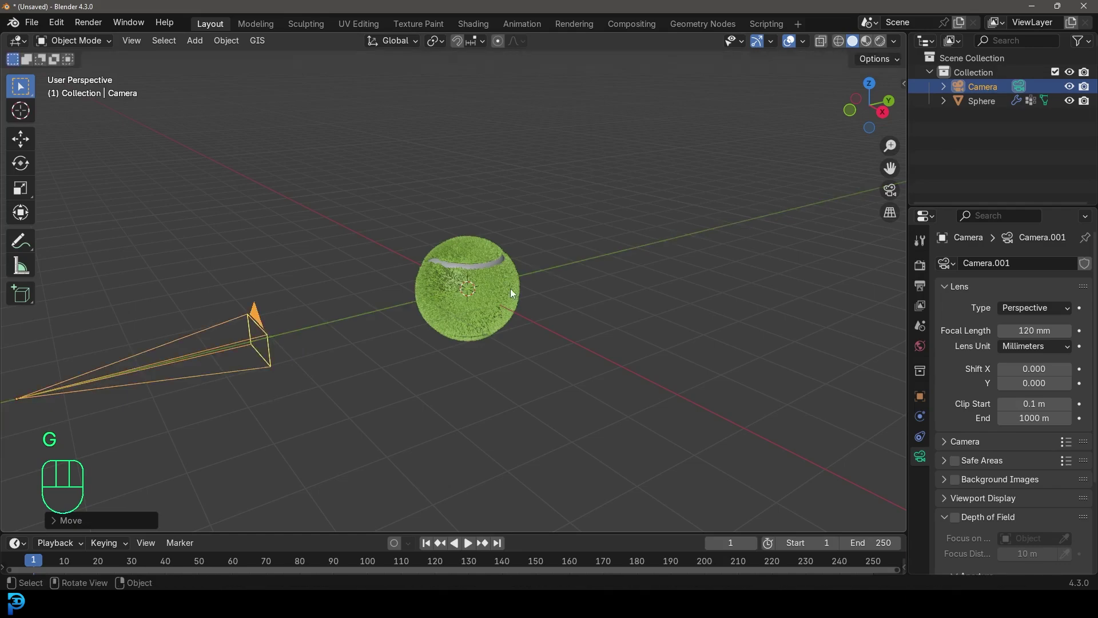
Look through the camera and move it along its depth axis until the ball fits the frame.
{"action": "key", "text": "KP_0"}
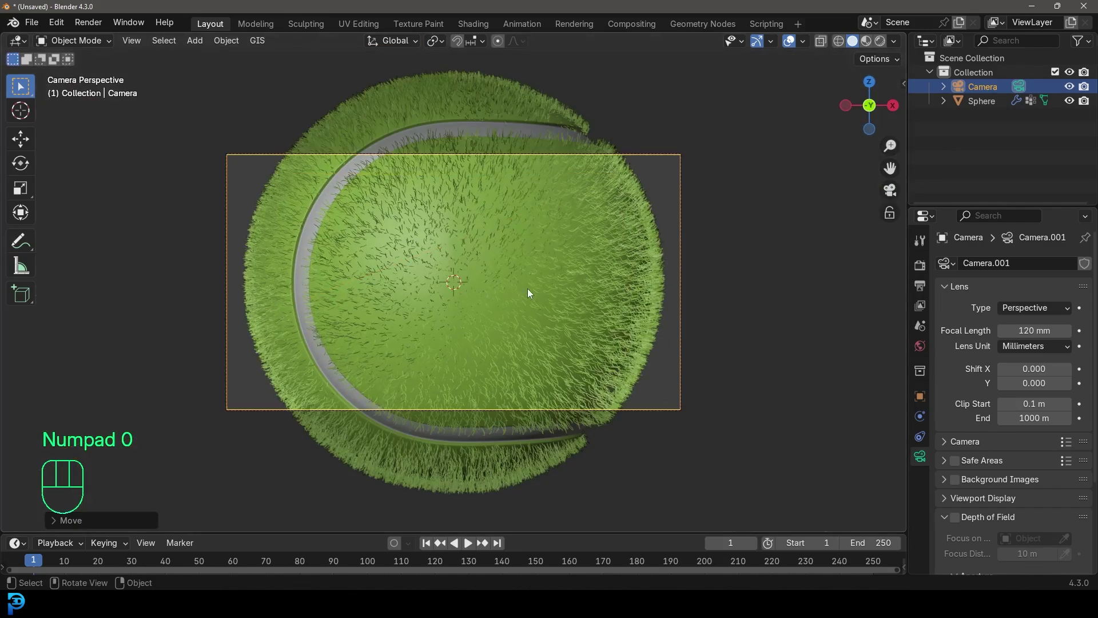
{"action": "key", "text": "g"}
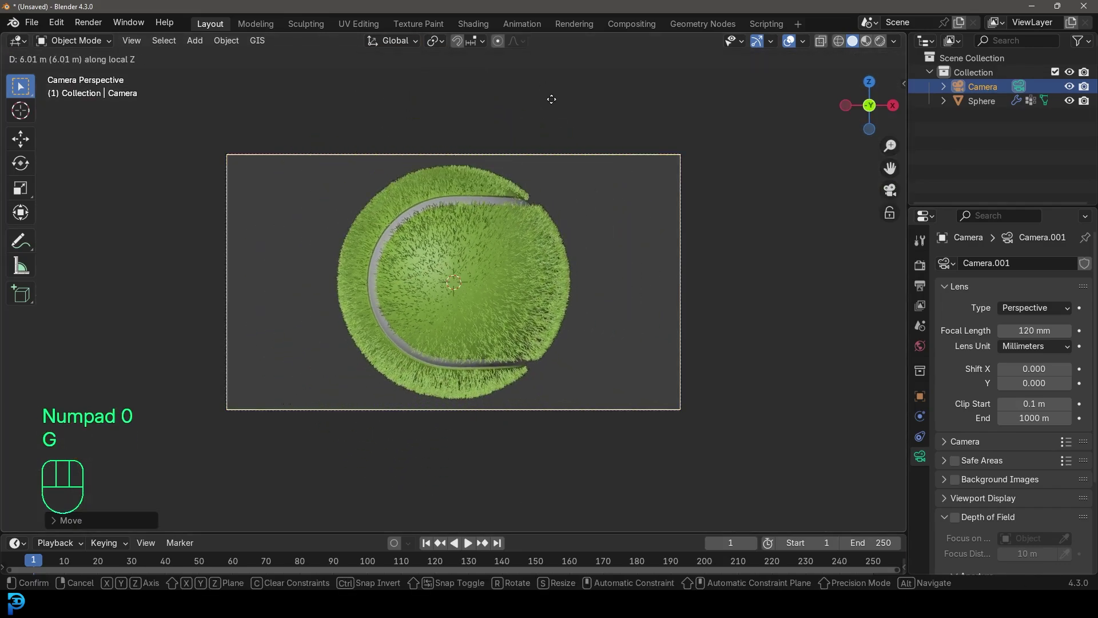
{"action": "left_click_drag", "start_coordinate": [558, 185], "coordinate": [589, 207]}
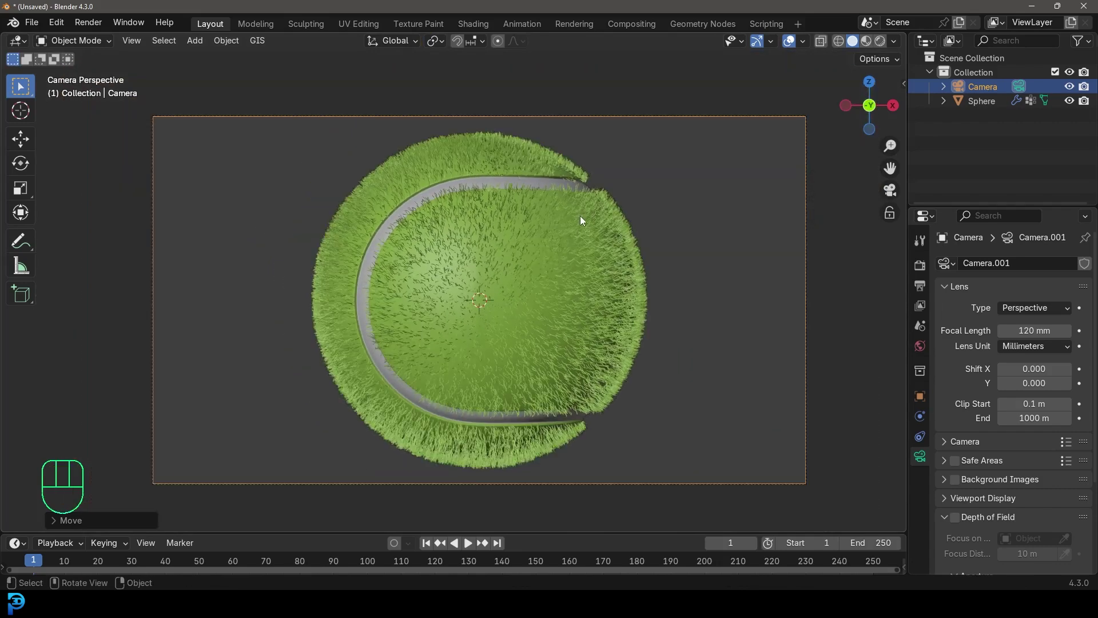
Add a 150 W, 2 m area light raised above the ball and preview it through the camera in rendered shading.
{"action": "key", "text": "g"}
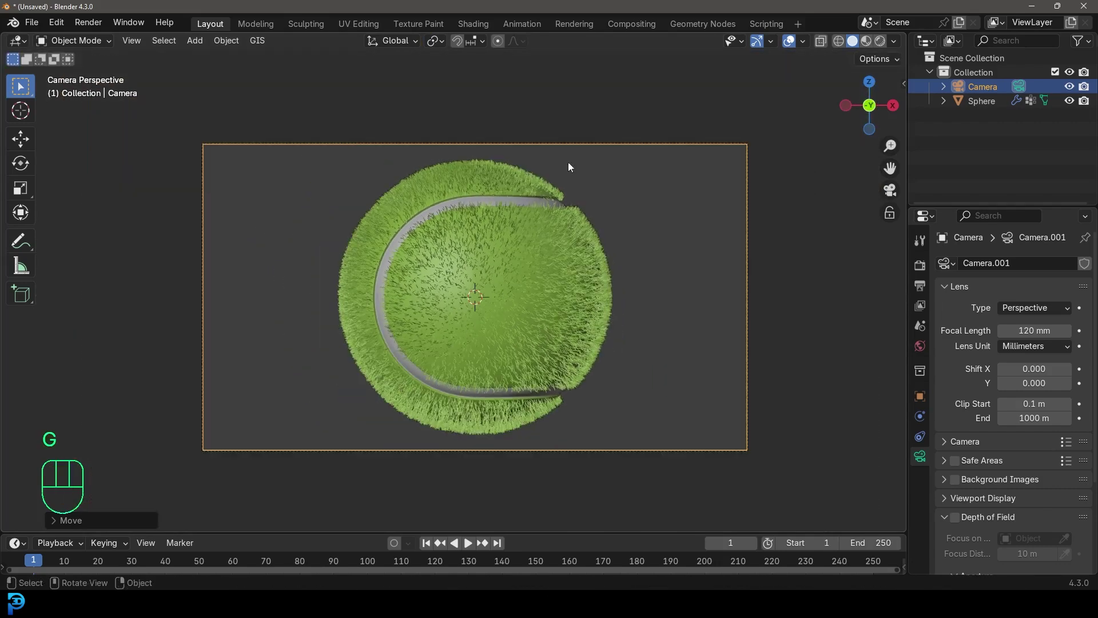
{"action": "key", "text": "shift+a"}
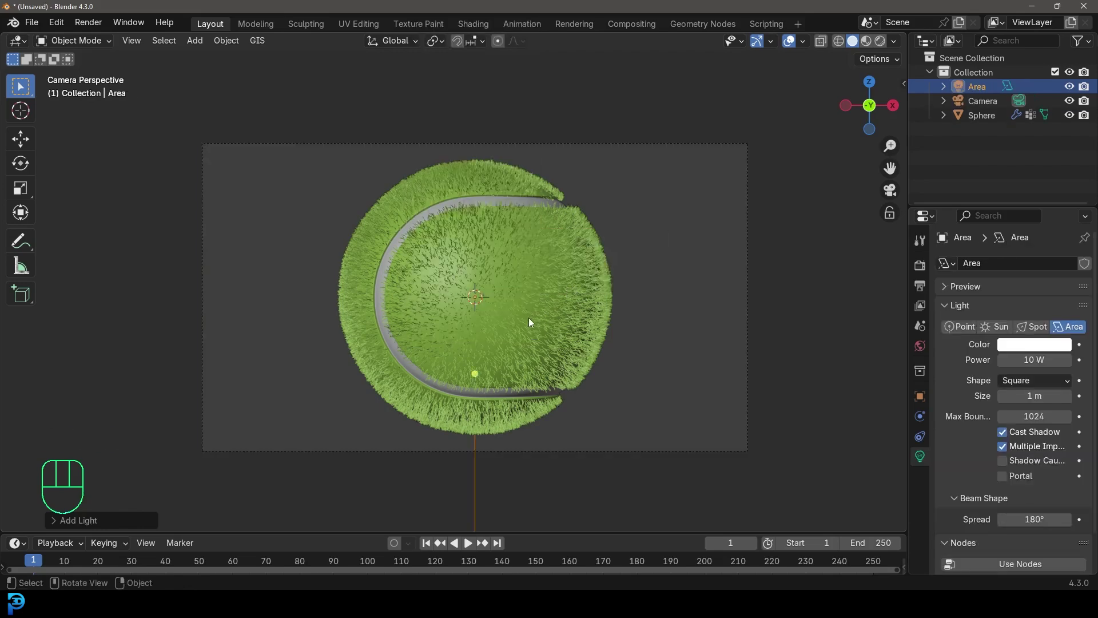
{"action": "left_click_drag", "start_coordinate": [527, 321], "coordinate": [488, 354]}
{"action": "key", "text": "g"}
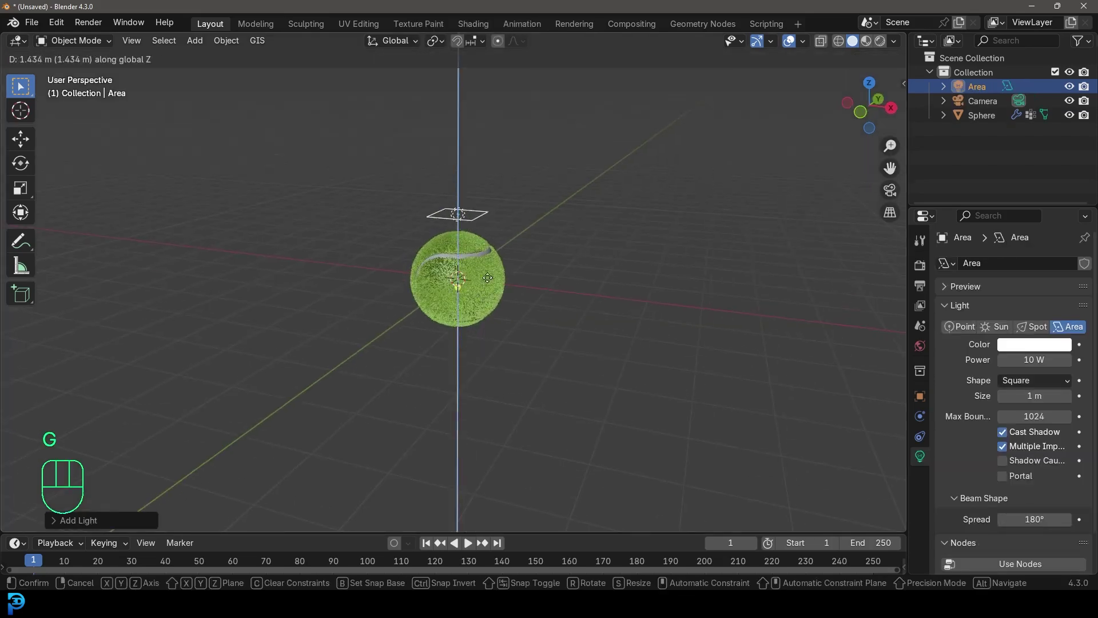
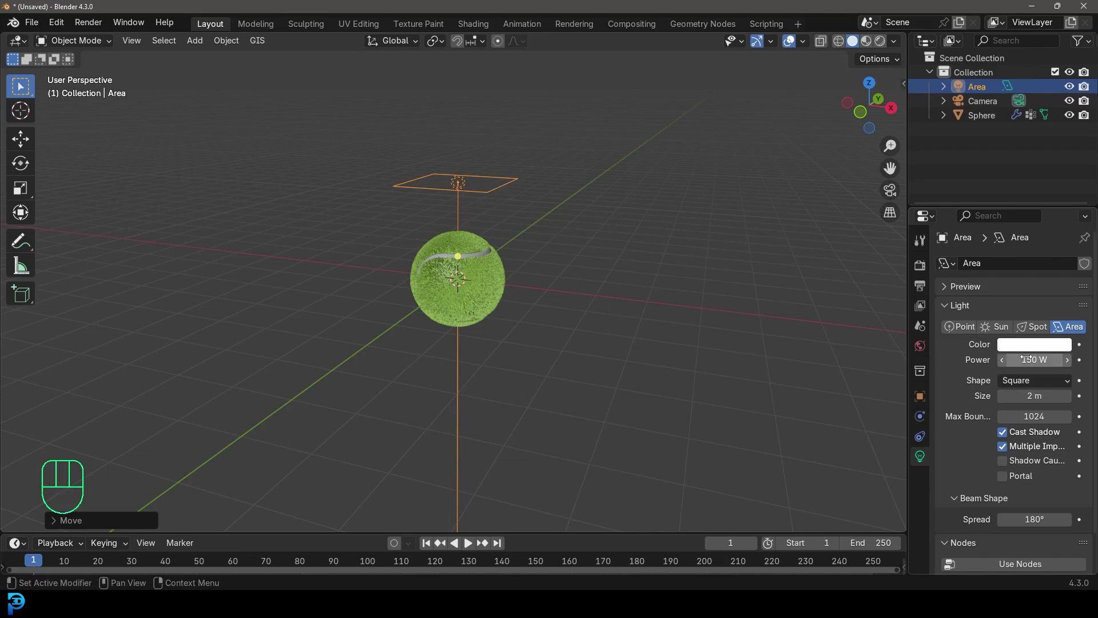
{"action": "key", "text": "KP_0"}
{"action": "key", "text": "z"}
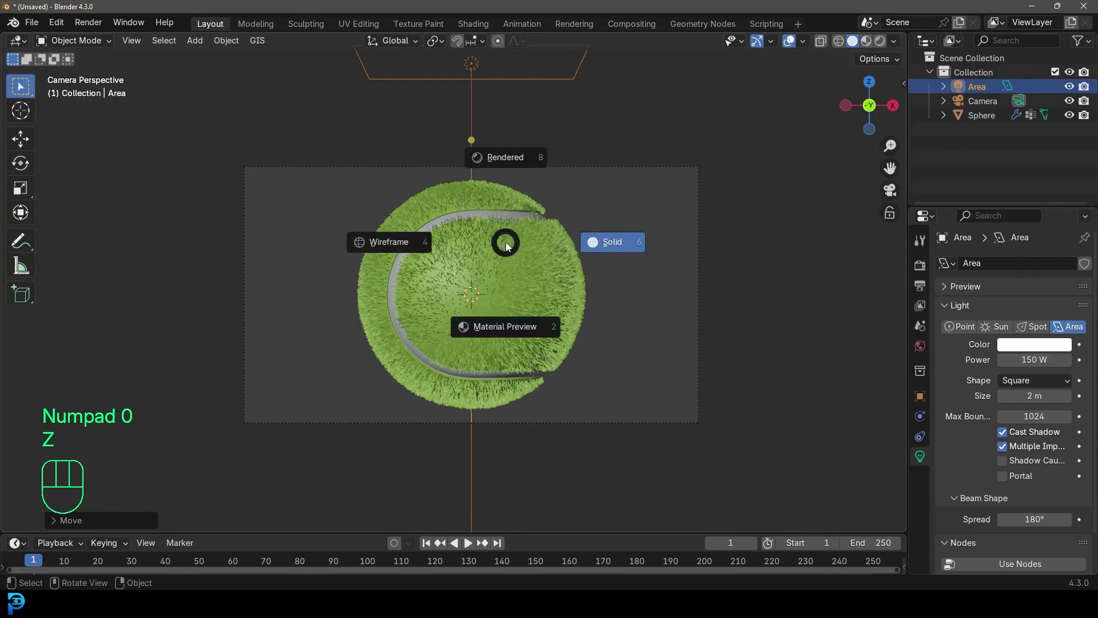
In rendered shading, duplicate the area light and rotate the copy to the ball's left.
{"action": "left_click_drag", "start_coordinate": [570, 208], "coordinate": [587, 259]}
{"action": "left_click_drag", "start_coordinate": [636, 337], "coordinate": [627, 278]}
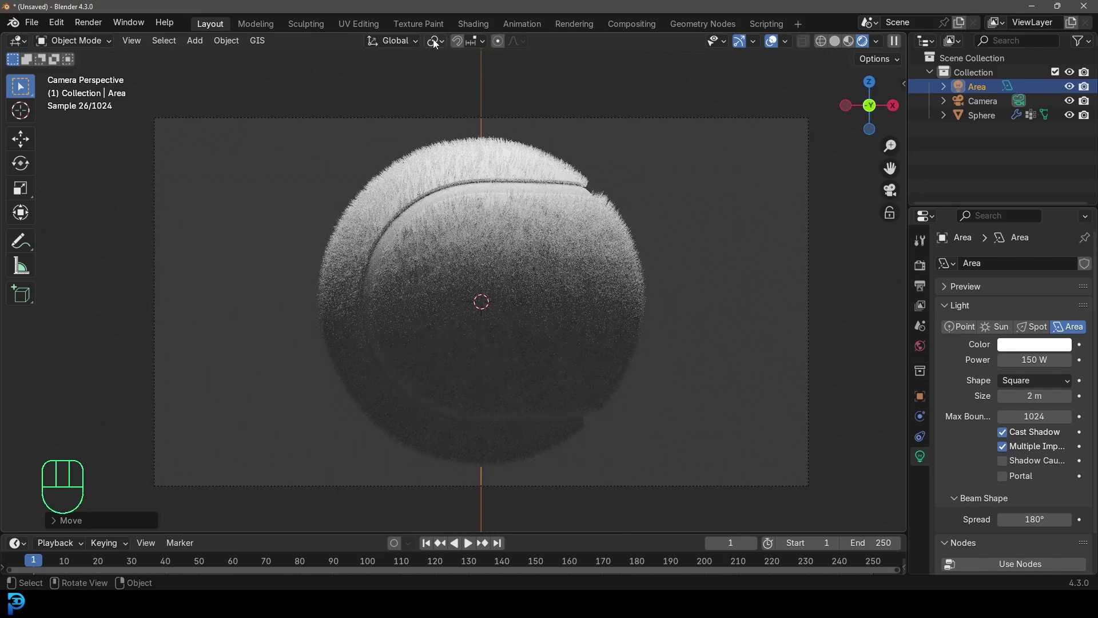
{"action": "left_click_drag", "start_coordinate": [439, 43], "coordinate": [565, 325]}
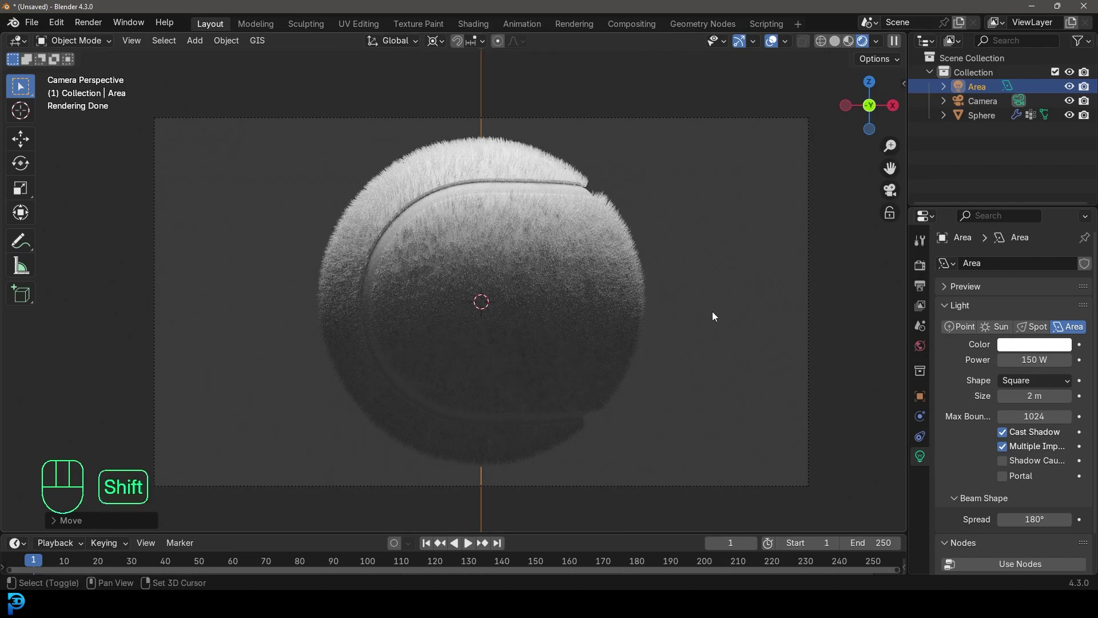
{"action": "key", "text": "shift+d"}
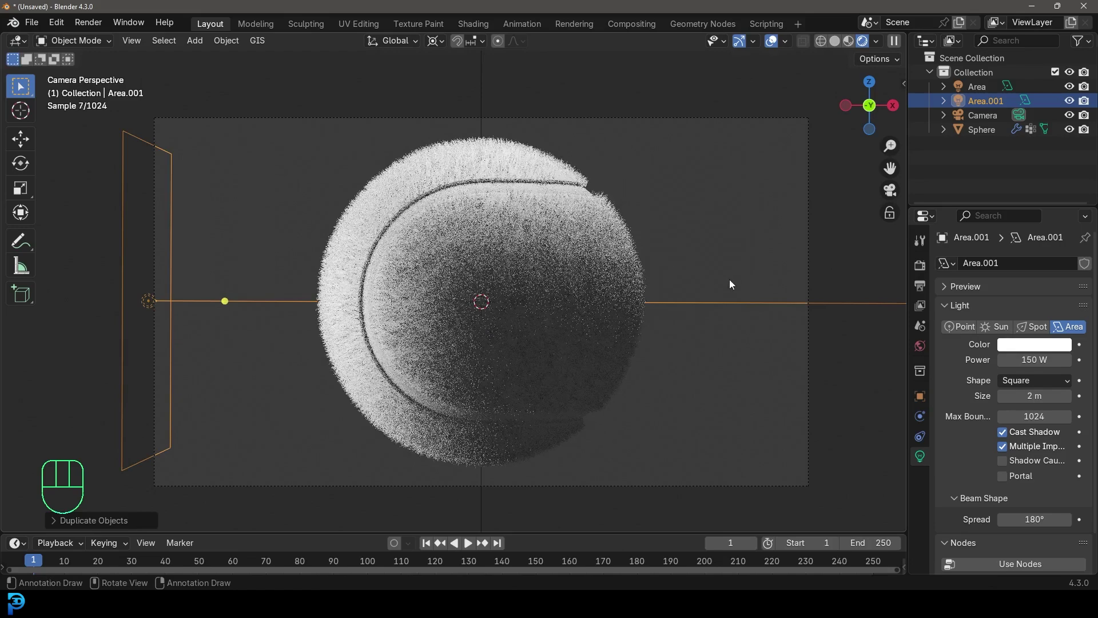
{"action": "key", "text": "r"}
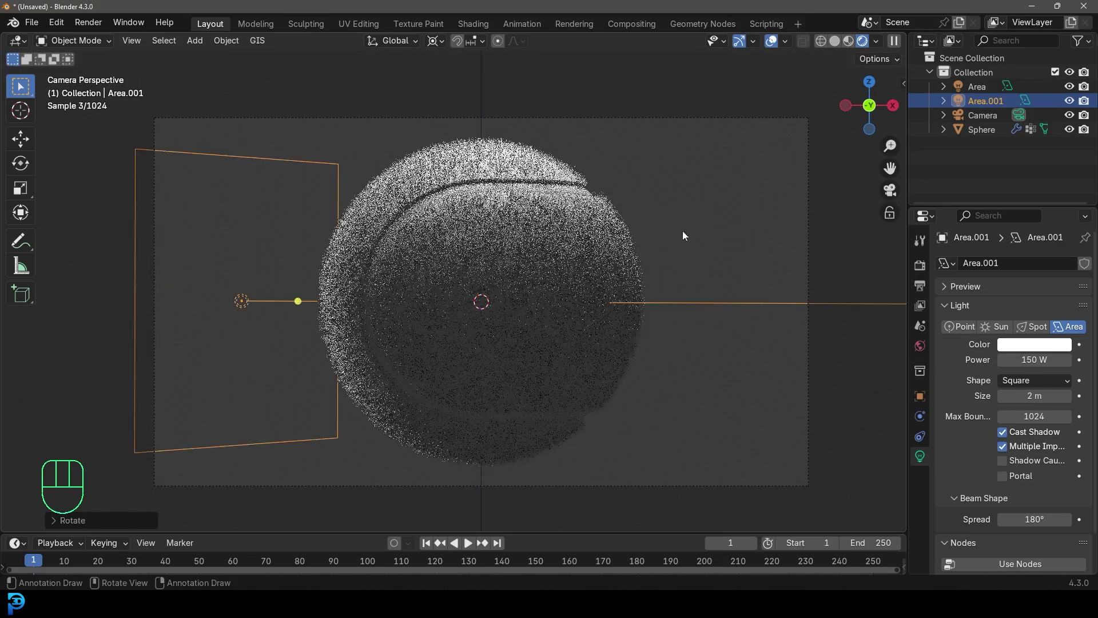
Duplicate two more lights around the ball facing it and check the result through the camera.
{"action": "key", "text": "shift+d"}
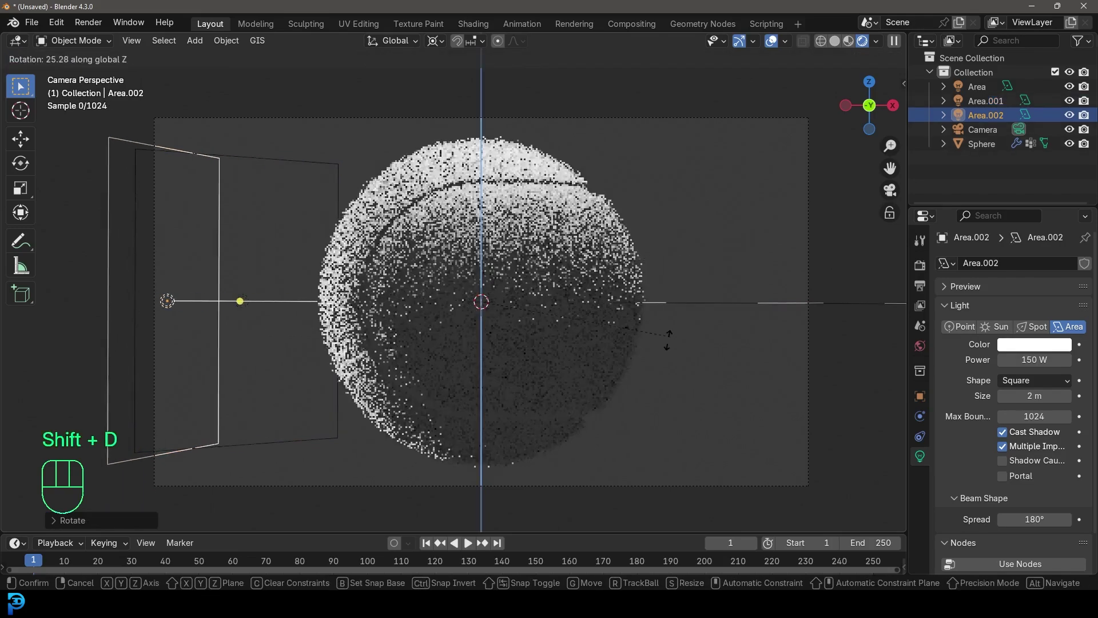
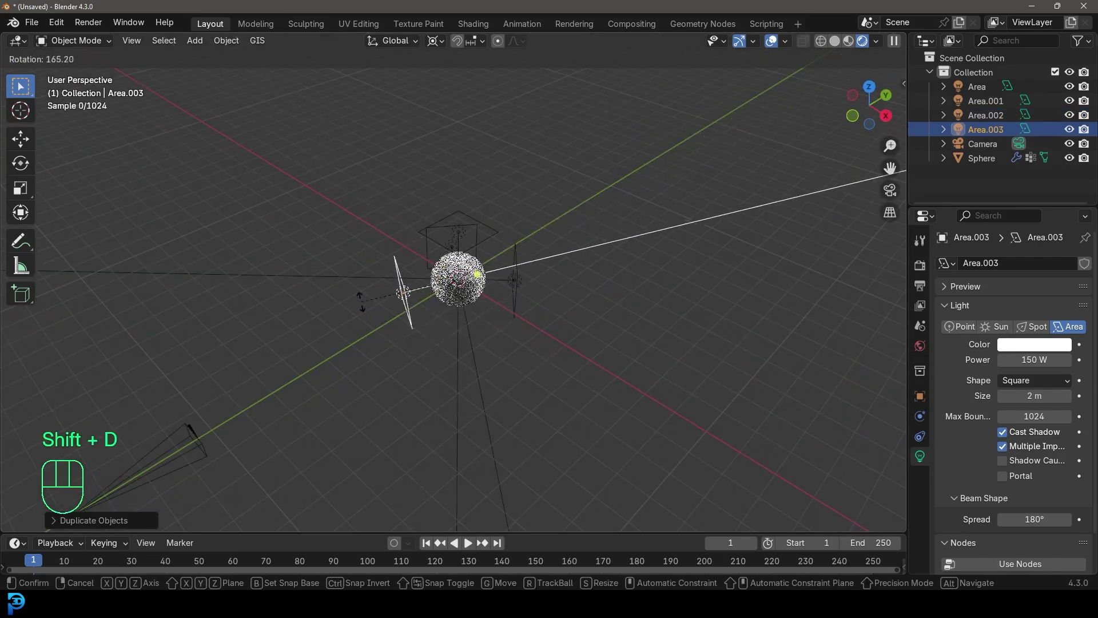
{"action": "key", "text": "g"}
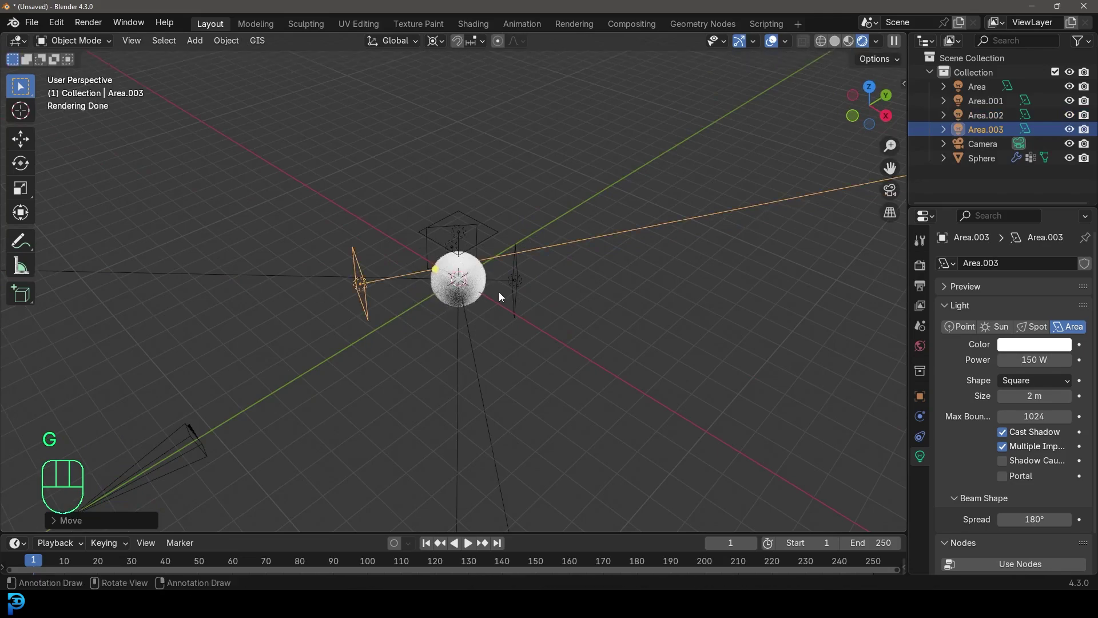
{"action": "key", "text": "KP_0"}
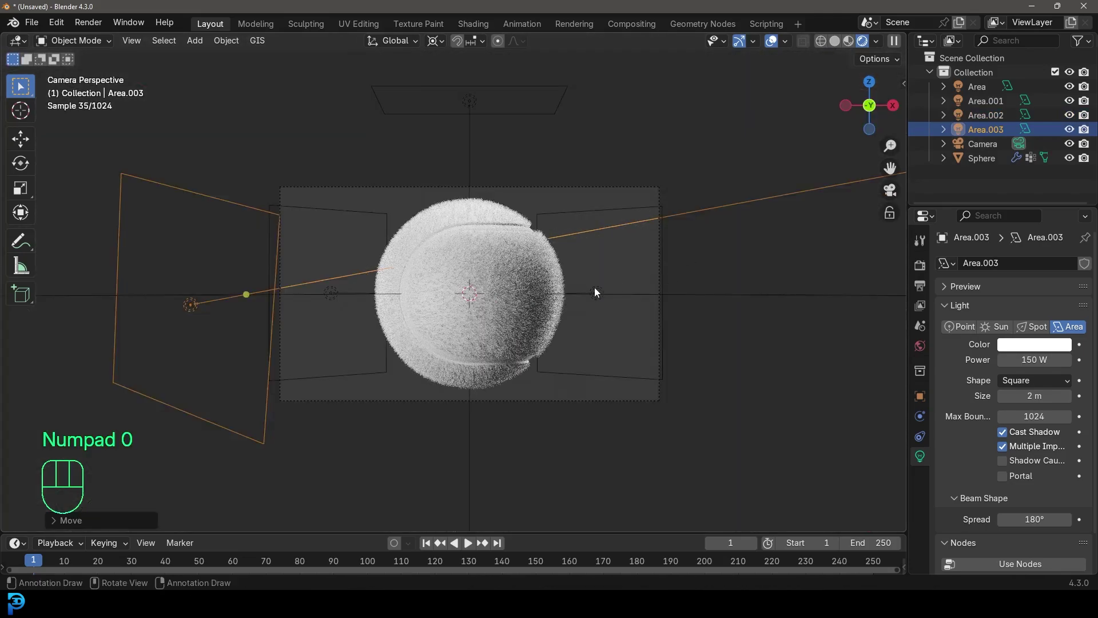
Set 45 render samples with denoising and enable Film Transparent for a transparent background.
{"action": "key", "text": "r"}
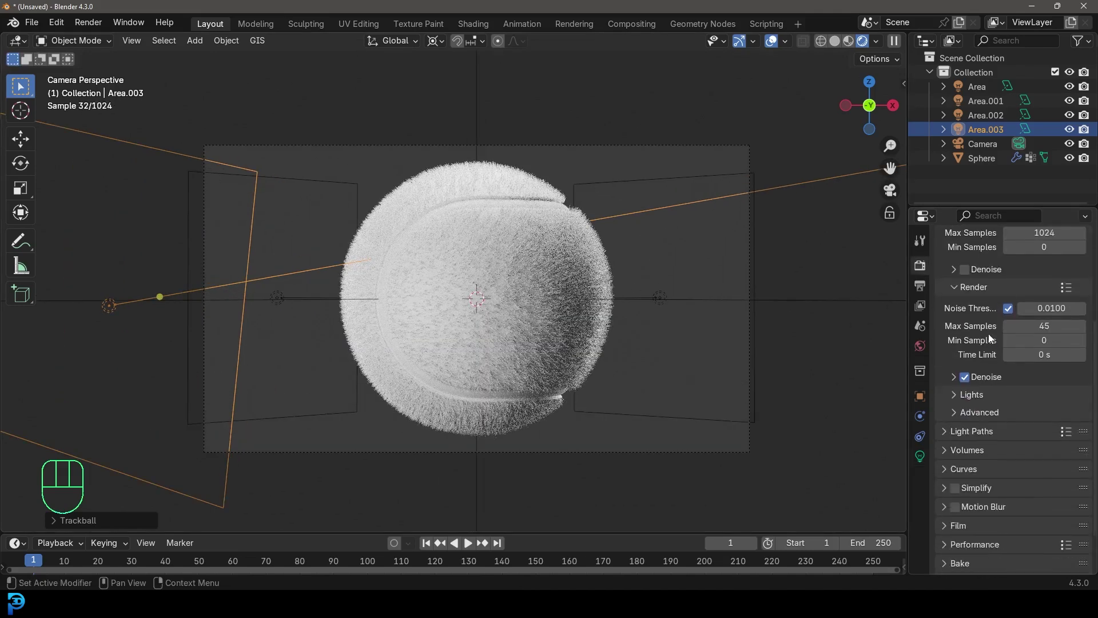
{"action": "left_click", "coordinate": [951, 529]}
{"action": "left_click", "coordinate": [968, 516]}
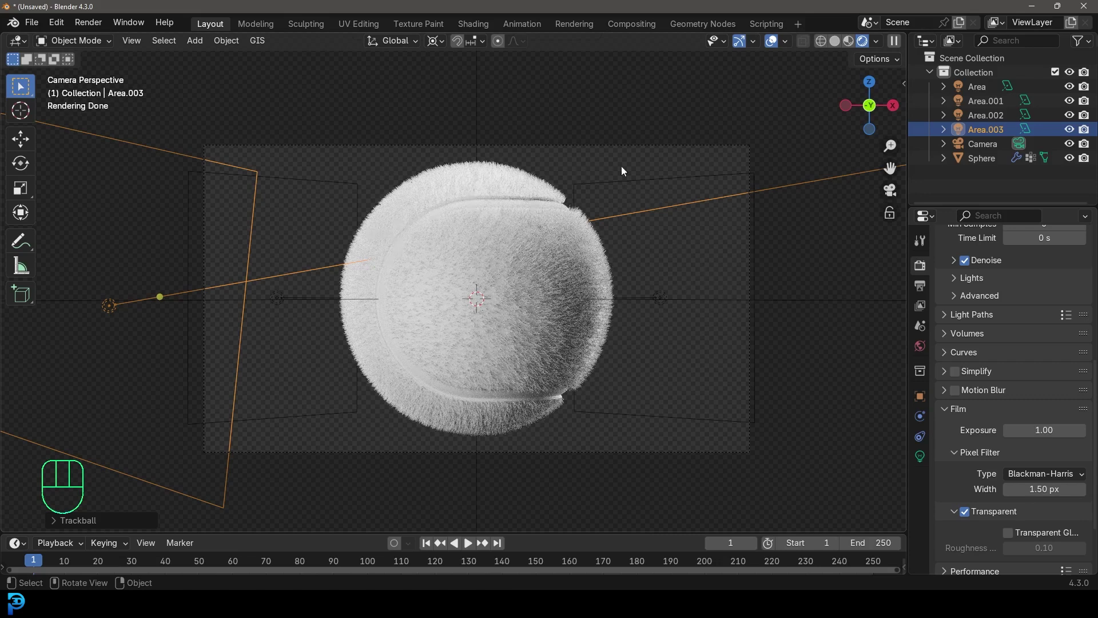
Set the ball material's base colour to bright green, return to solid shading and start saving the blend file.
{"action": "left_click", "coordinate": [460, 244]}
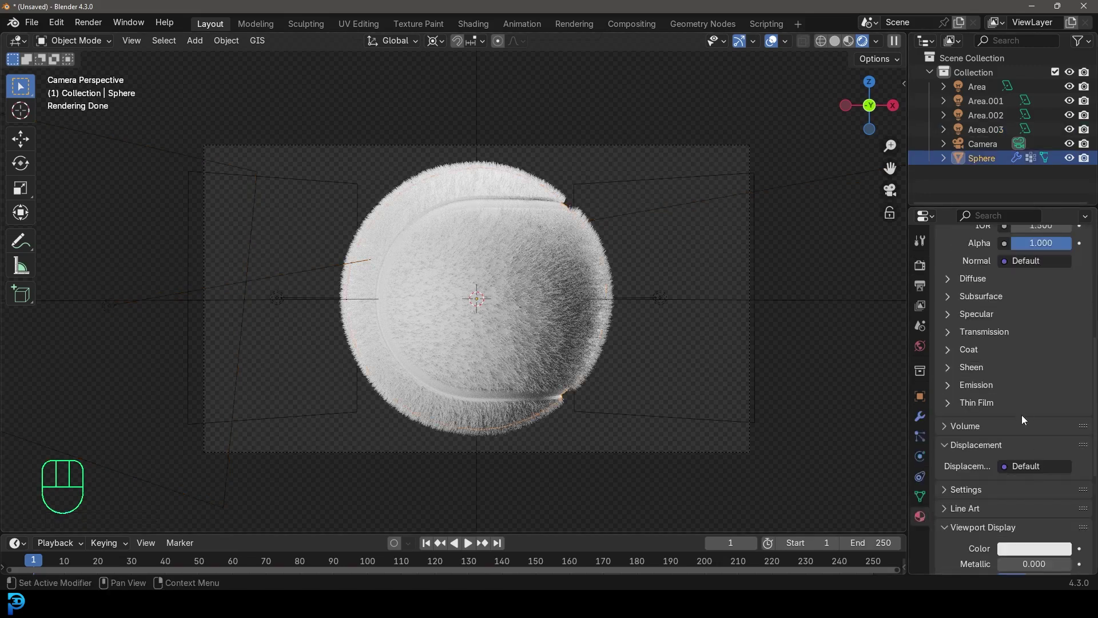
{"action": "left_click", "coordinate": [979, 266]}
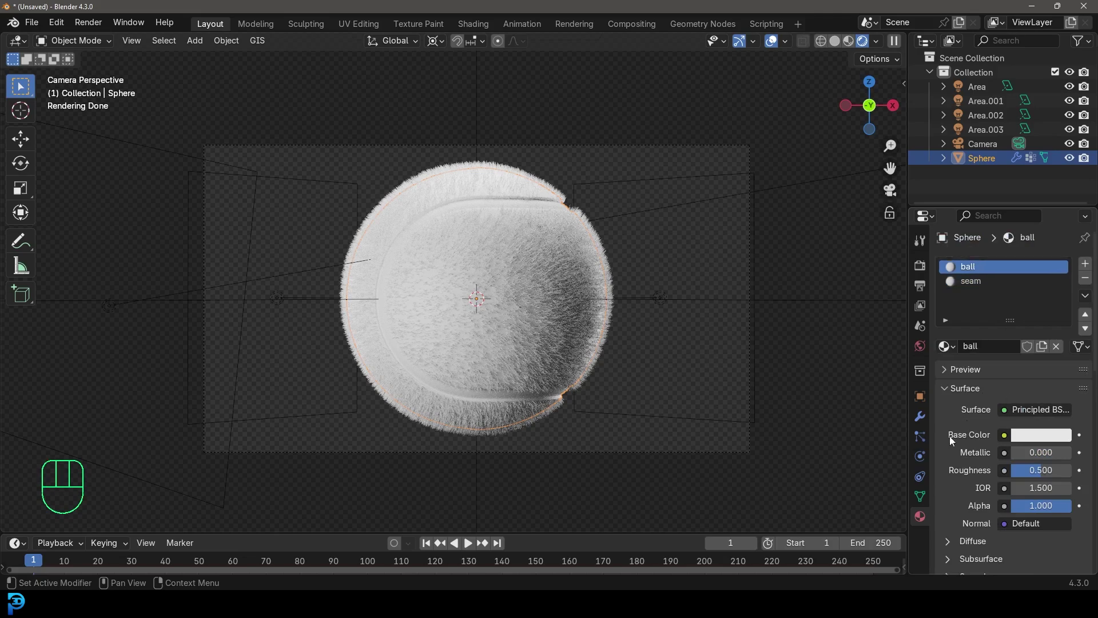
{"action": "left_click", "coordinate": [1032, 439]}
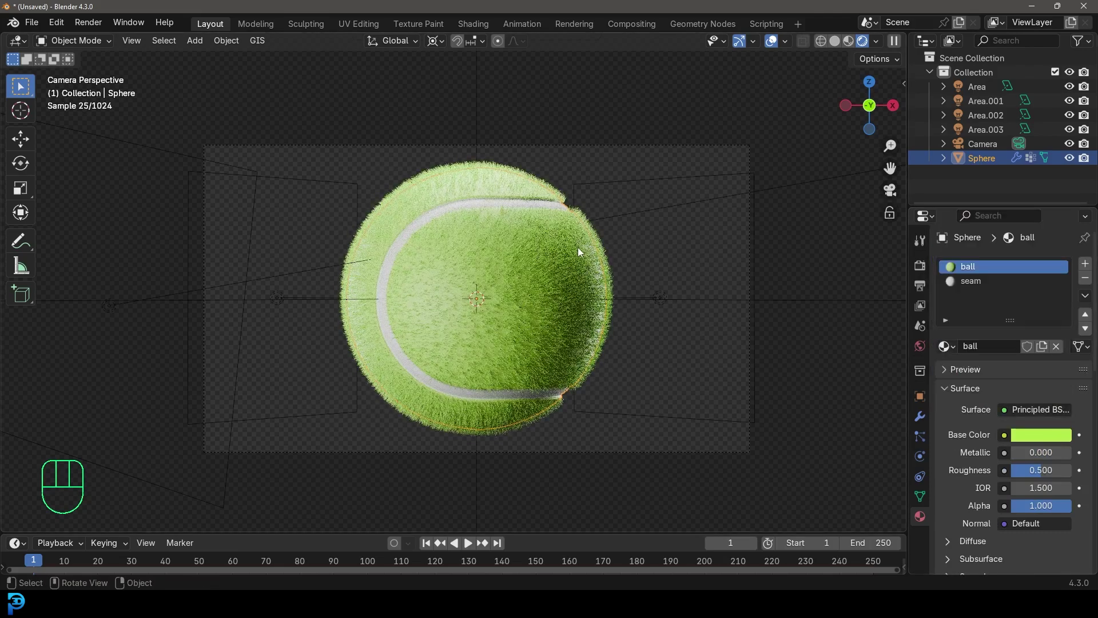
{"action": "key", "text": "z"}
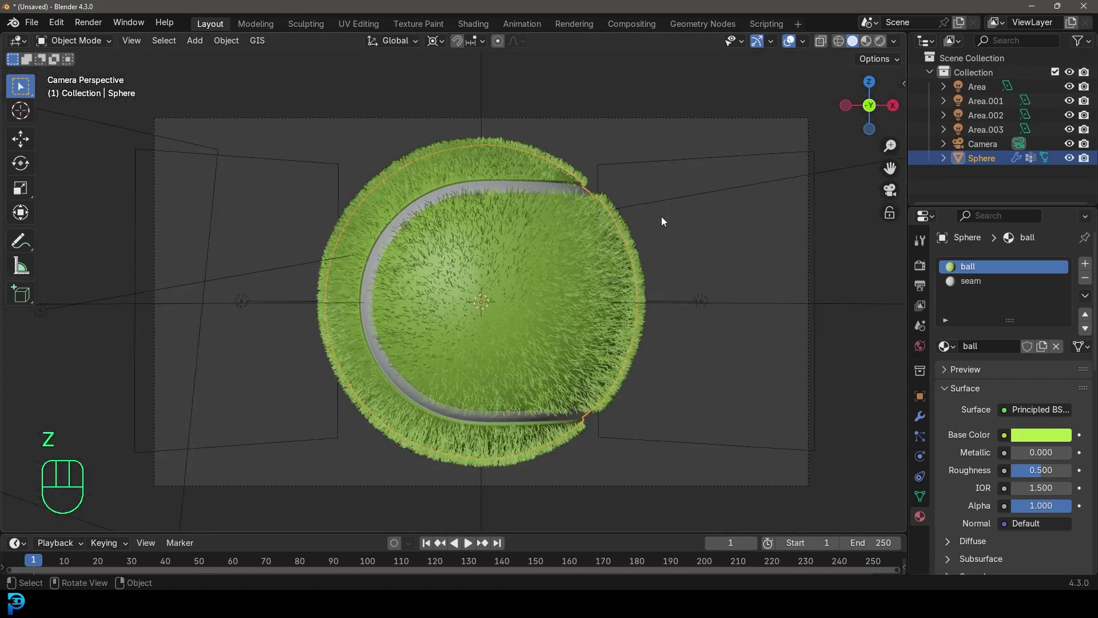
{"action": "key", "text": "ctrl+s"}
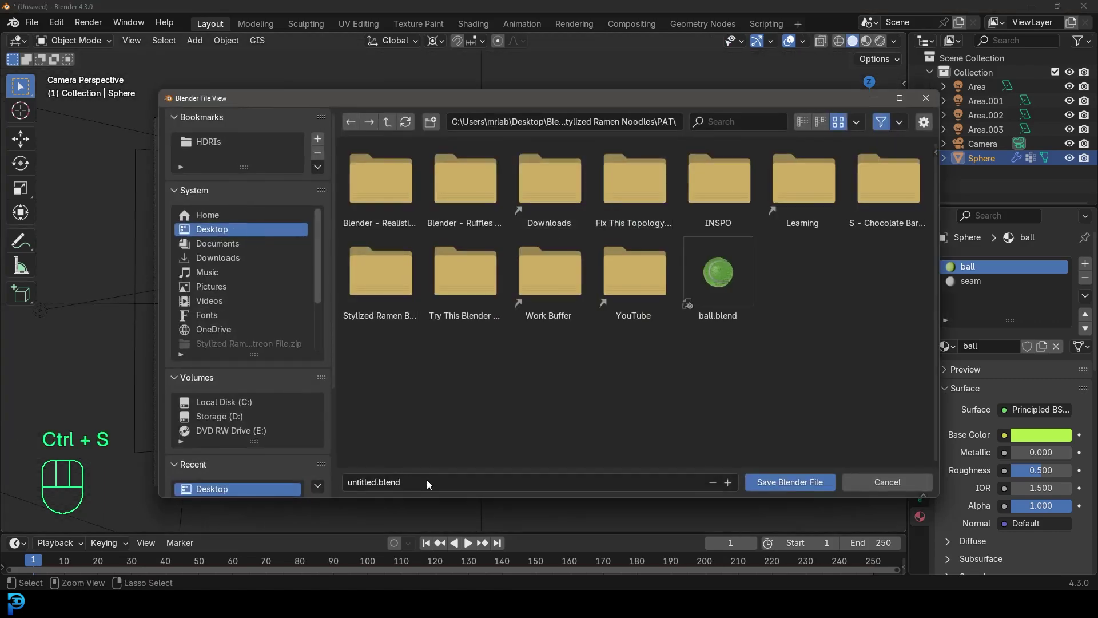